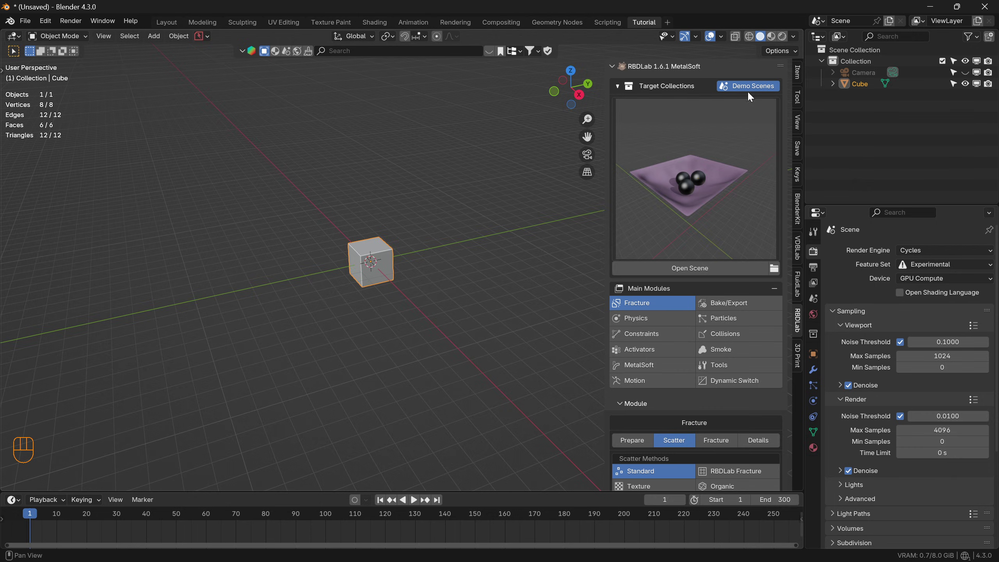
Load the RBDLab Cloth Balls demo scene, declining the autosave, and play back its simulation
click(755, 90)
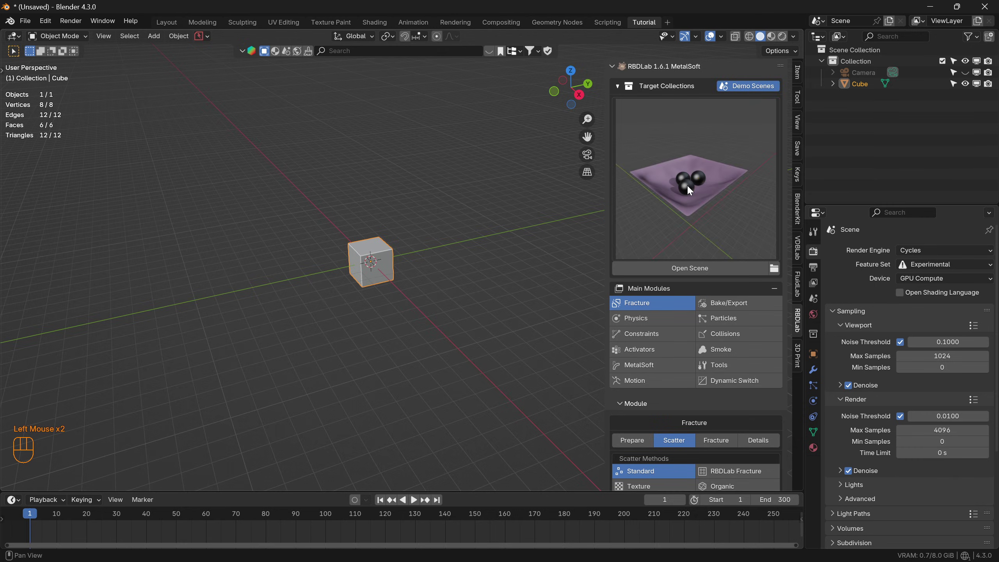
drag(692, 185, 636, 298)
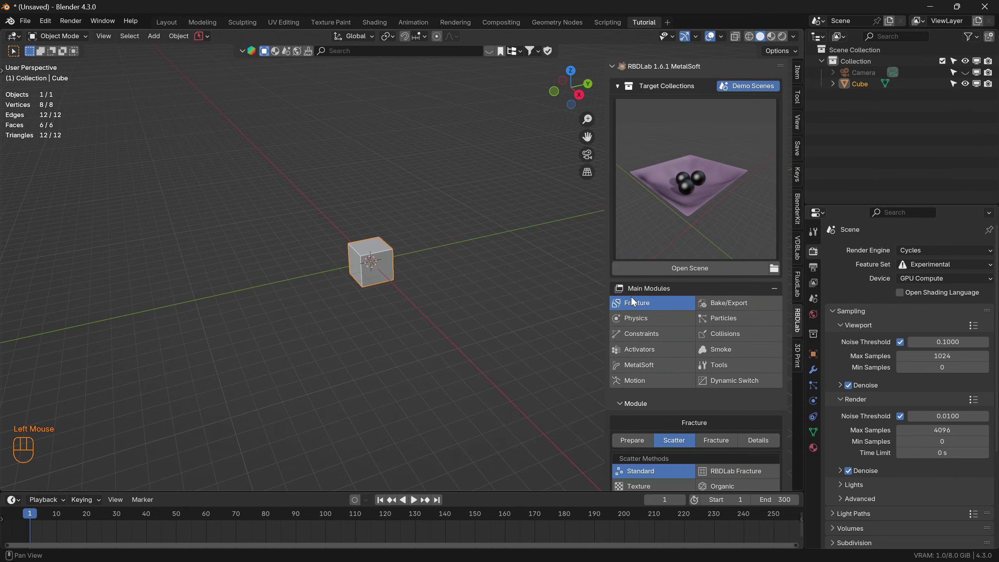
click(691, 271)
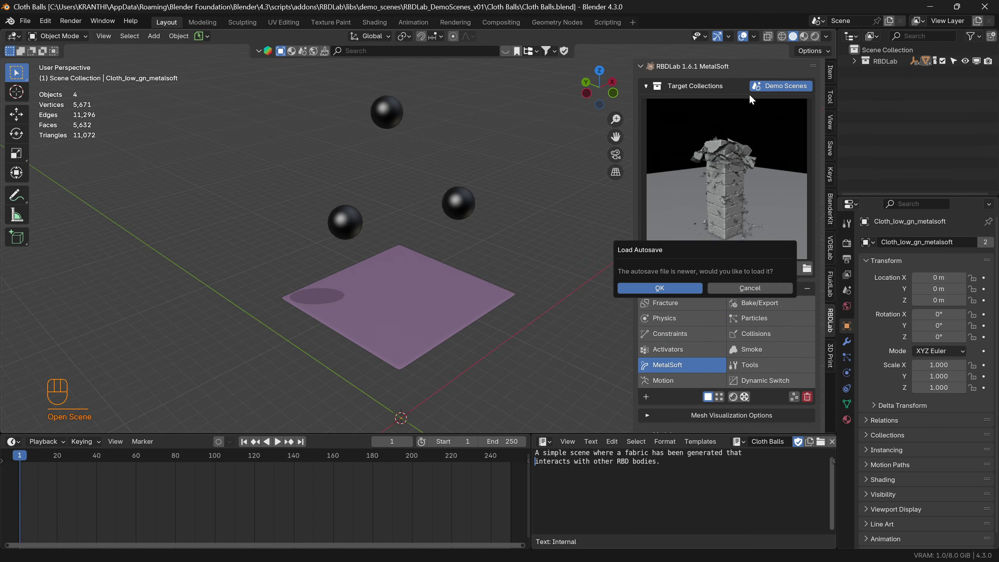
click(741, 291)
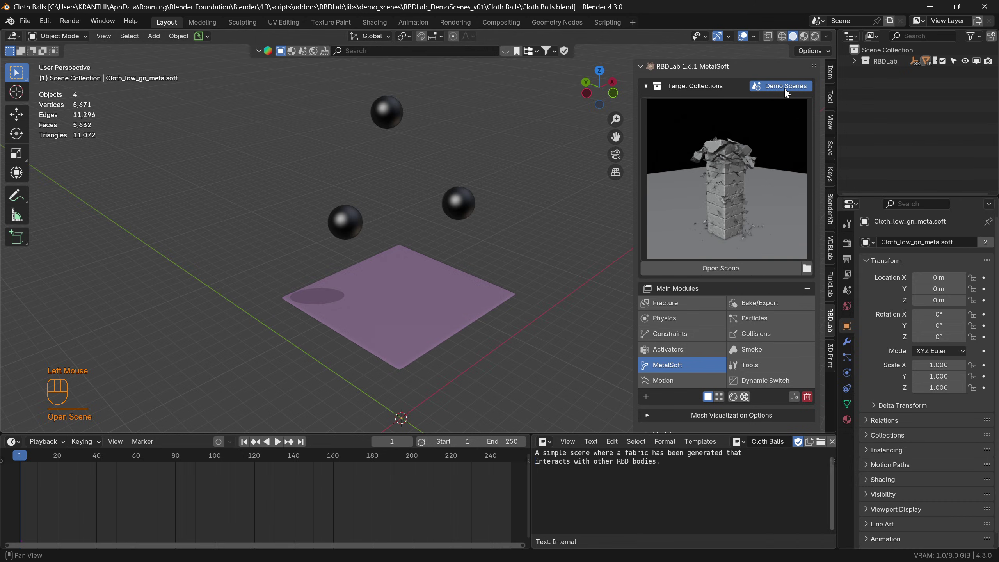
click(281, 446)
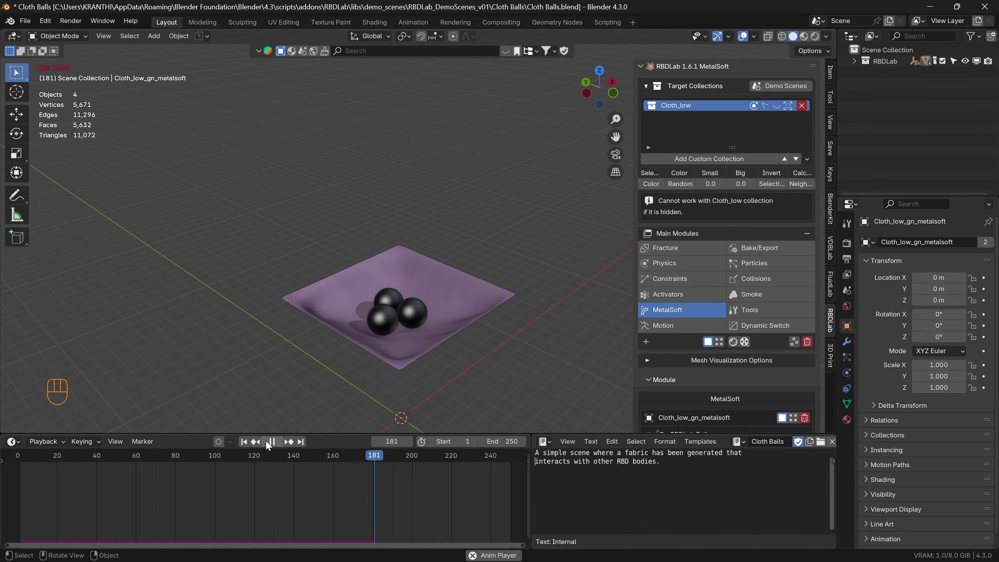
click(276, 447)
Start a new scene, delete the default cube and add a plane
click(248, 446)
drag(30, 28, 531, 309)
key(x)
key(Delete)
key(shift+a)
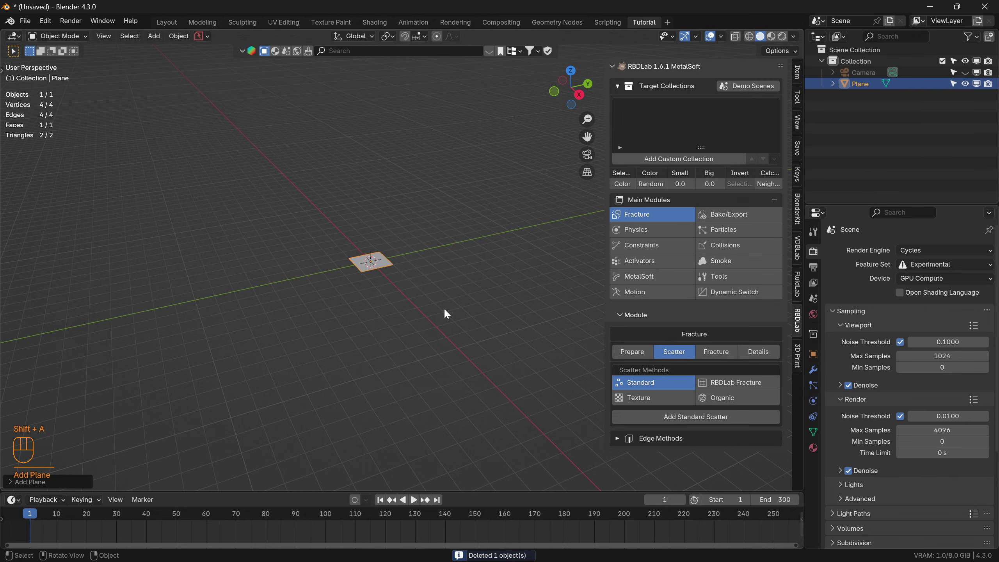
Show the plane's transform values in the N panel Item tab
click(800, 68)
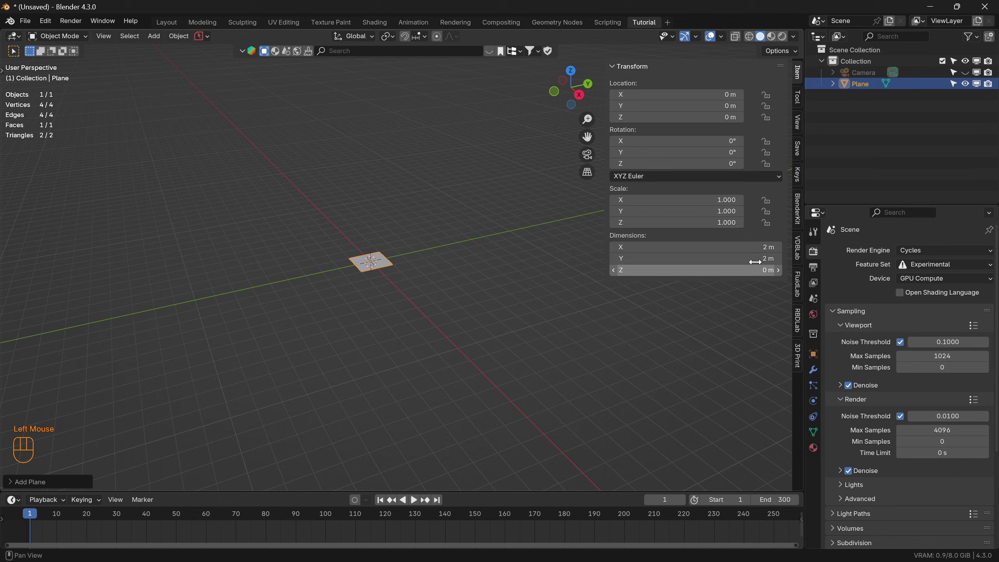
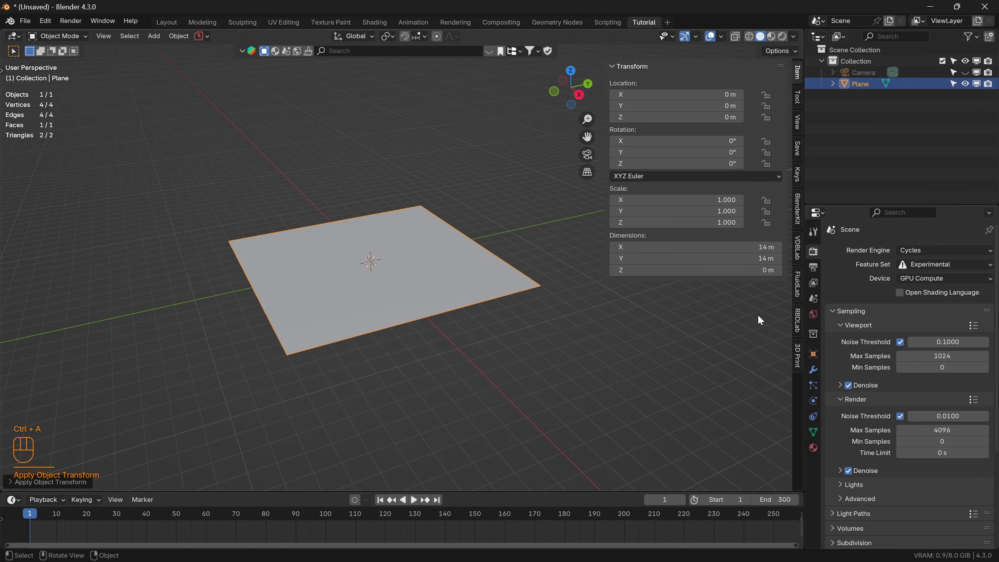
Show RBDLab Fracture's Prepare options with SoftBodies expanded and reselect the plane
click(804, 323)
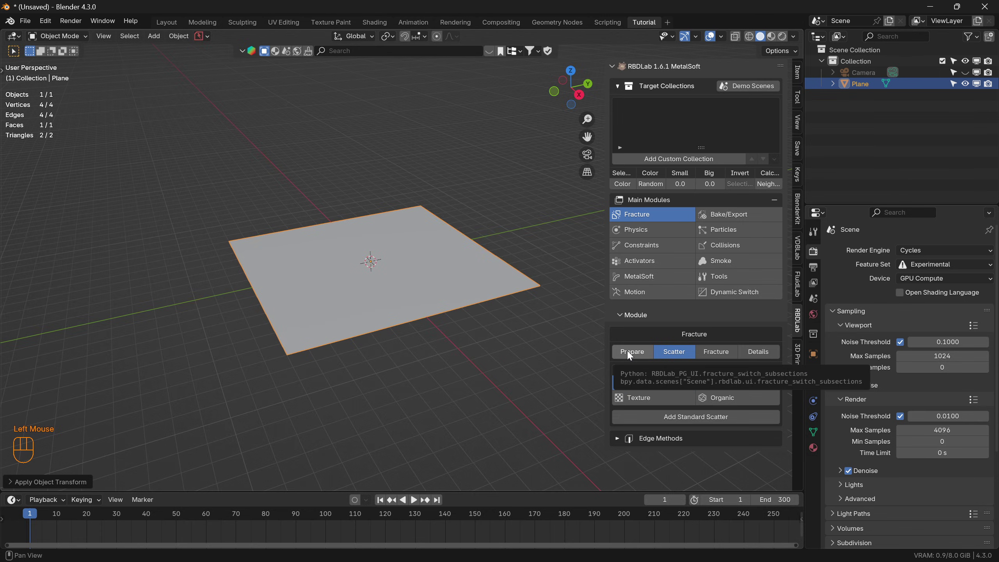
click(631, 354)
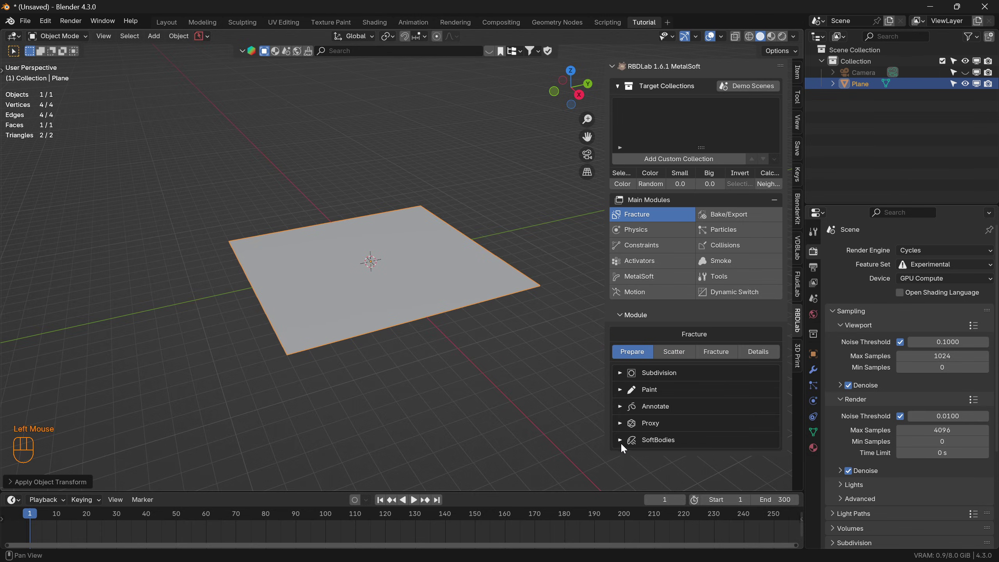
click(623, 446)
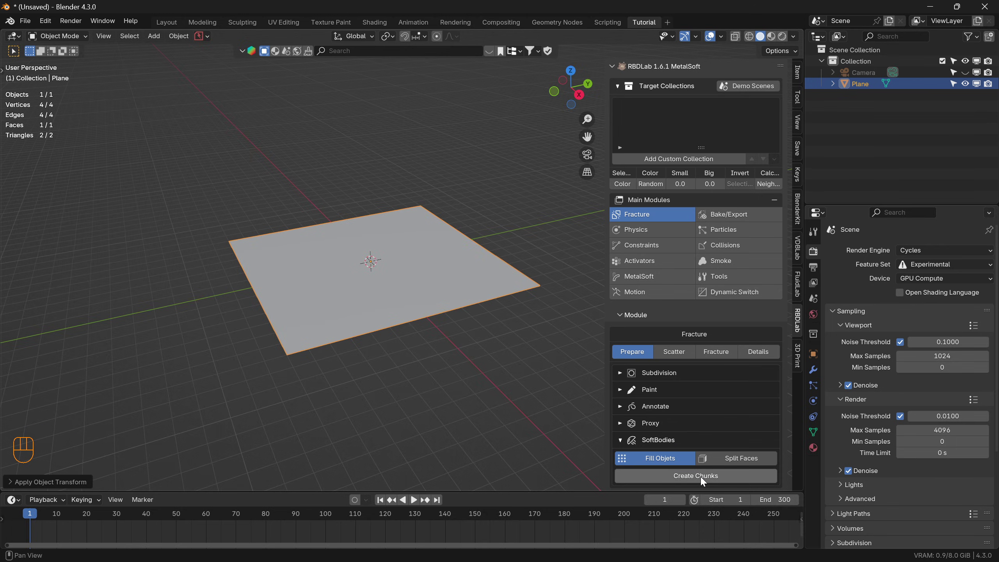
click(421, 368)
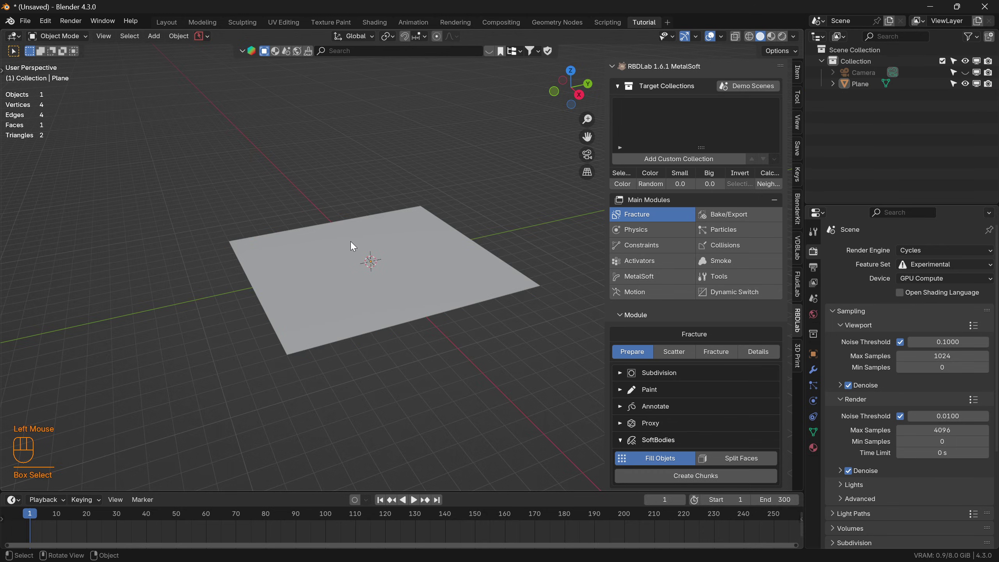
click(374, 306)
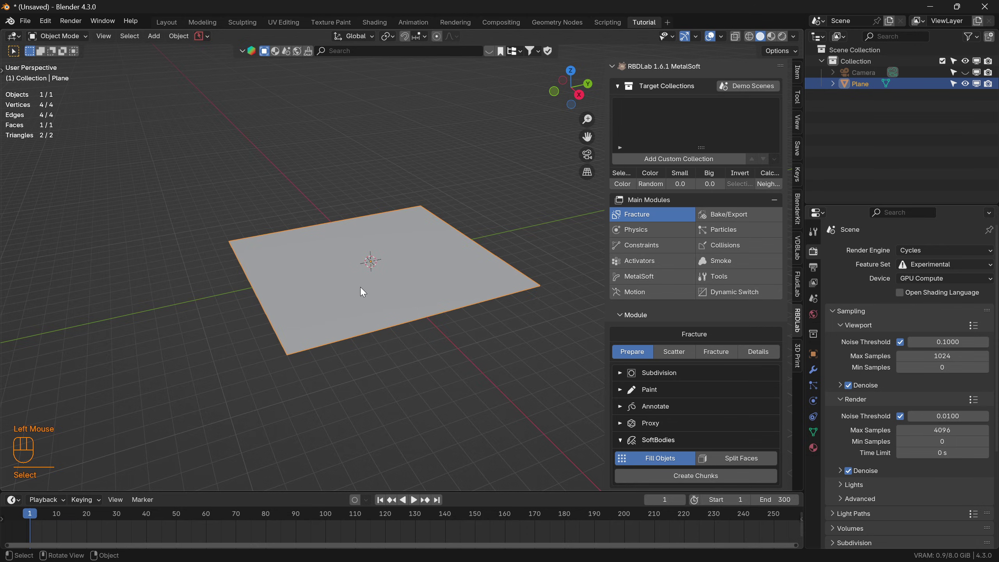
Subdivide the plane with 15 cuts into a 16-by-16 face grid and return to Object Mode
key(Tab)
right_click(361, 287)
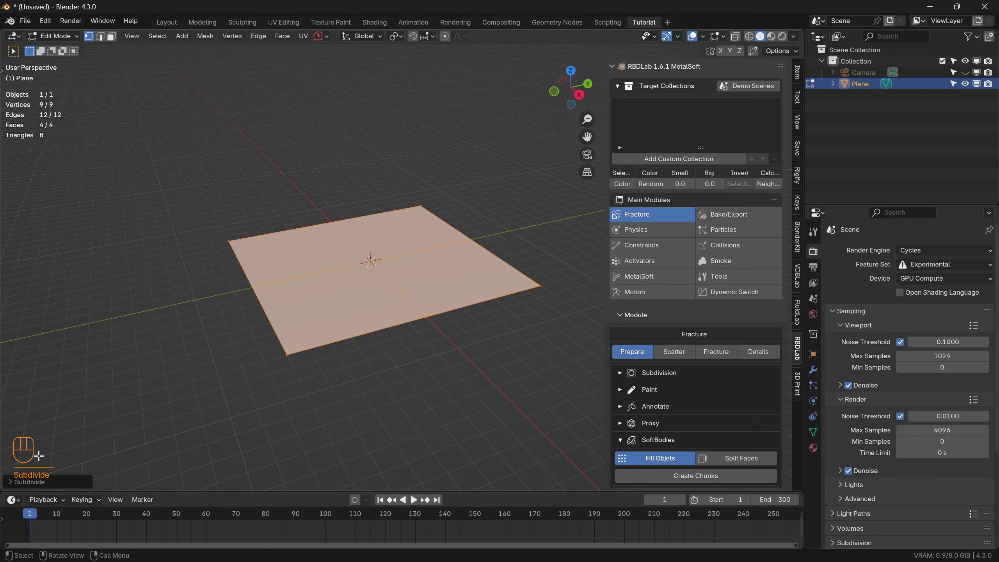
click(14, 485)
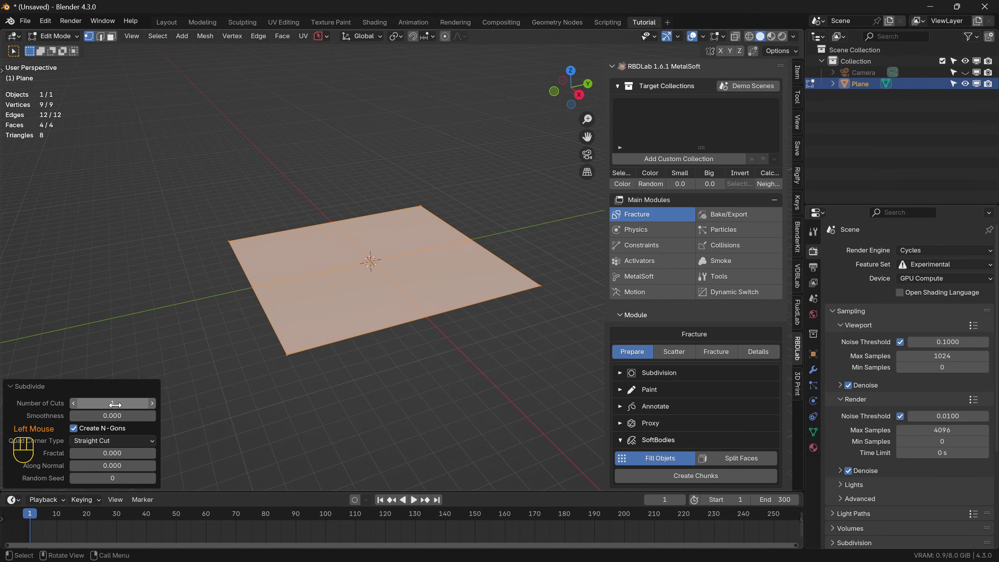
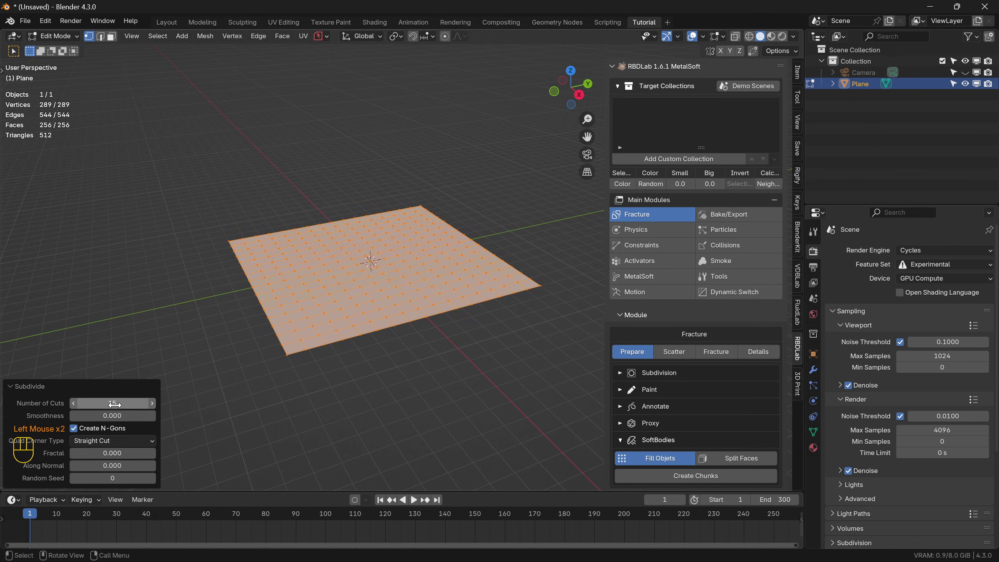
drag(363, 297, 360, 337)
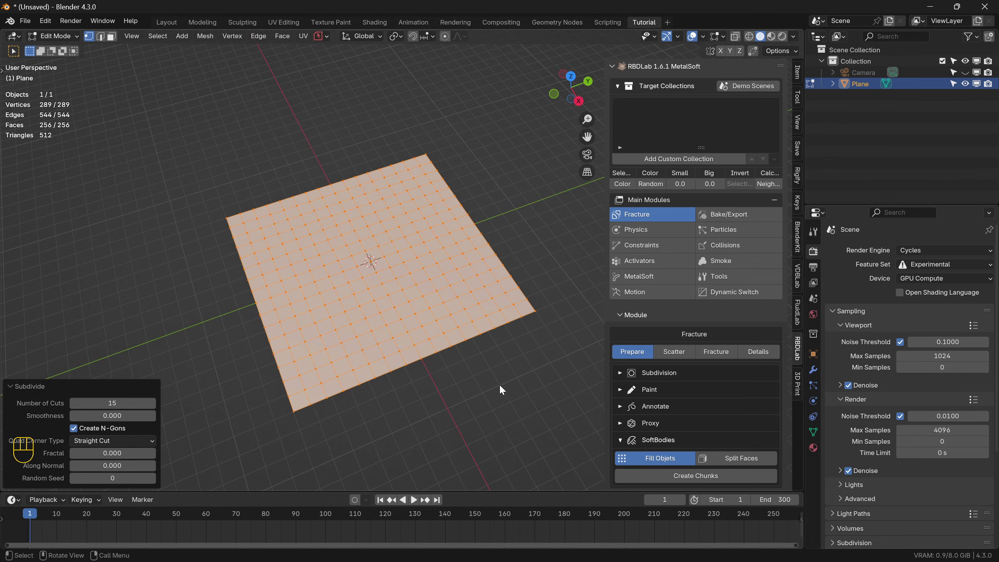
key(Tab)
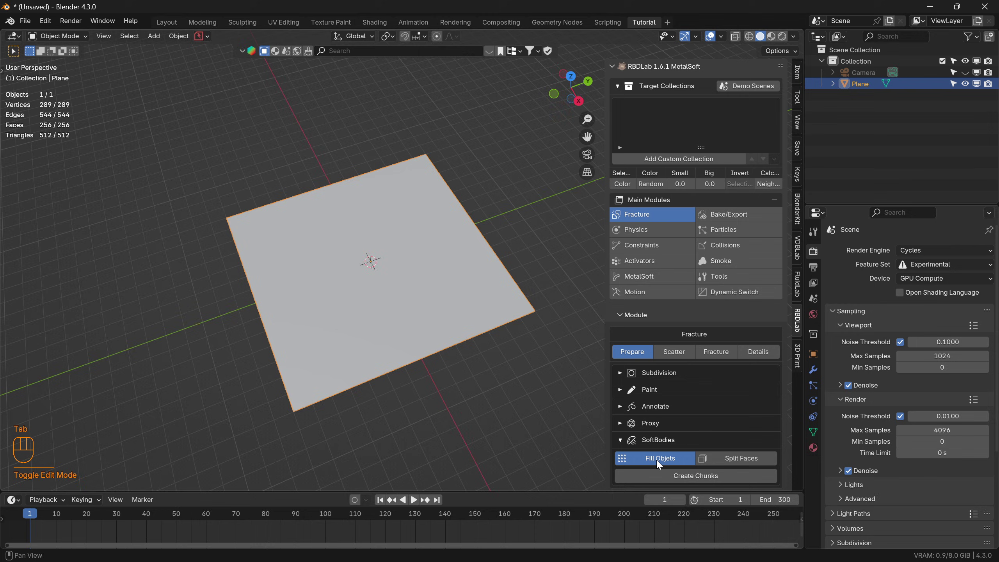
Set SoftBodies to Fill Objects, create chunks with sphere shapes placed at grid points
click(659, 464)
click(717, 480)
scroll(down, 3)
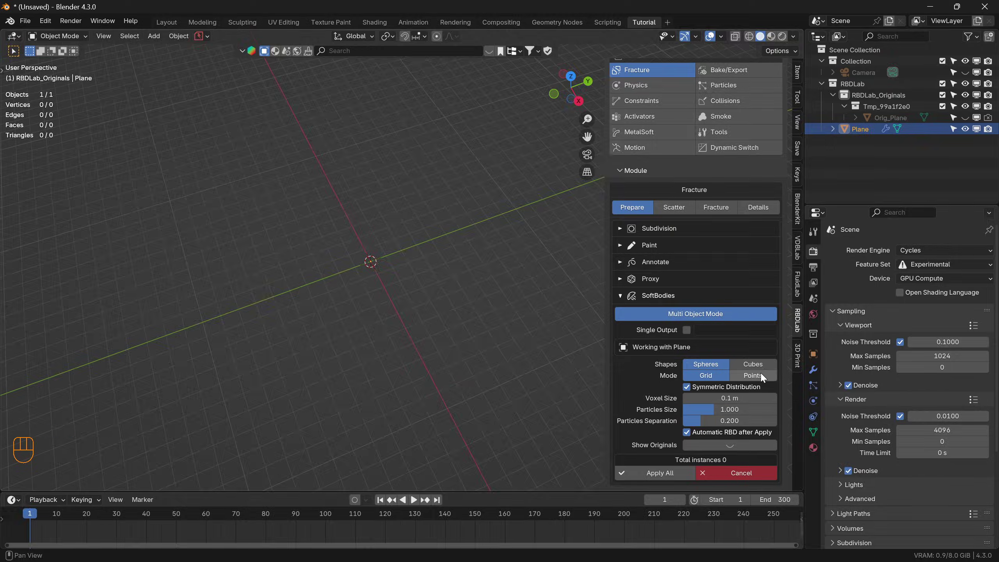
click(760, 377)
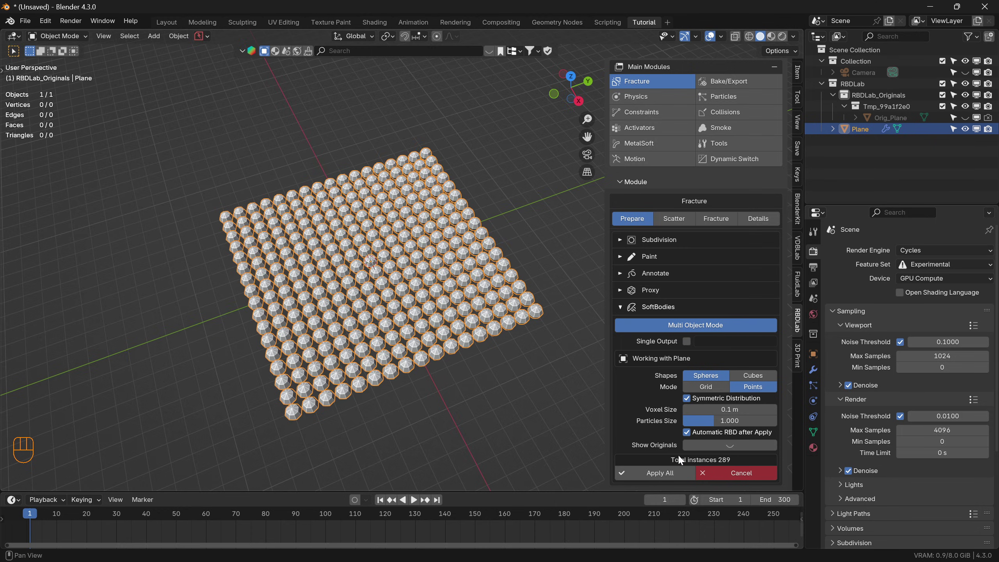
scroll(up, 3)
scroll(down, 3)
Apply All to generate the 289 sphere pieces under Plane_low and inspect the grid
click(663, 476)
scroll(up, 3)
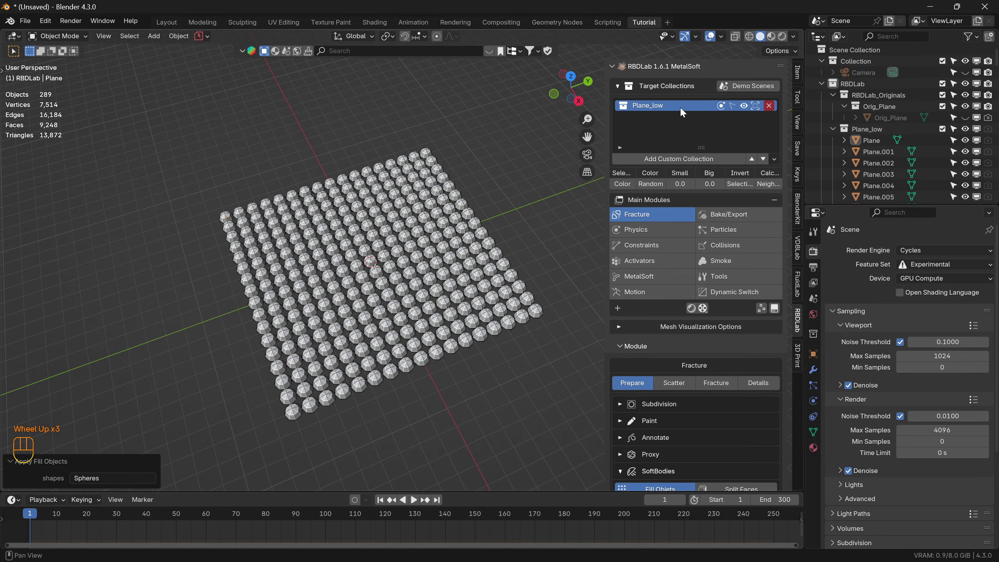
drag(412, 353, 422, 335)
drag(425, 327, 424, 306)
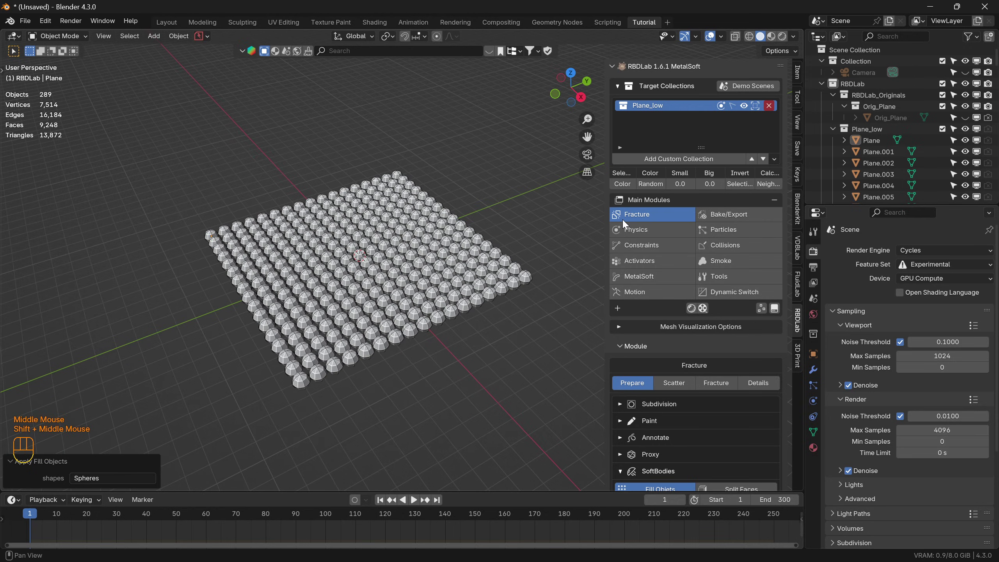
Show the RBD rigid-body settings in the Physics module, test-play the simulation and rewind to frame 1
click(646, 233)
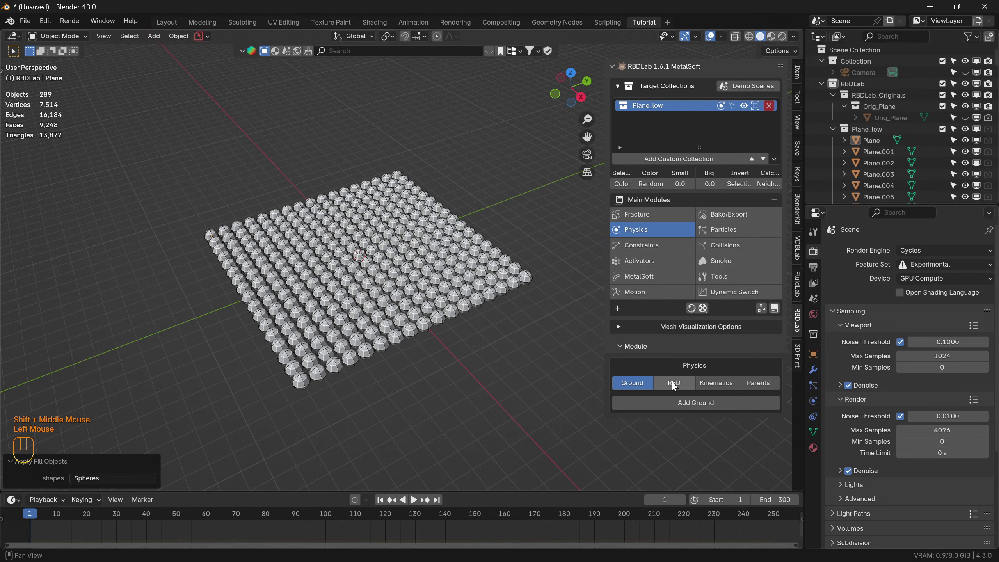
click(676, 383)
scroll(down, 3)
key(space)
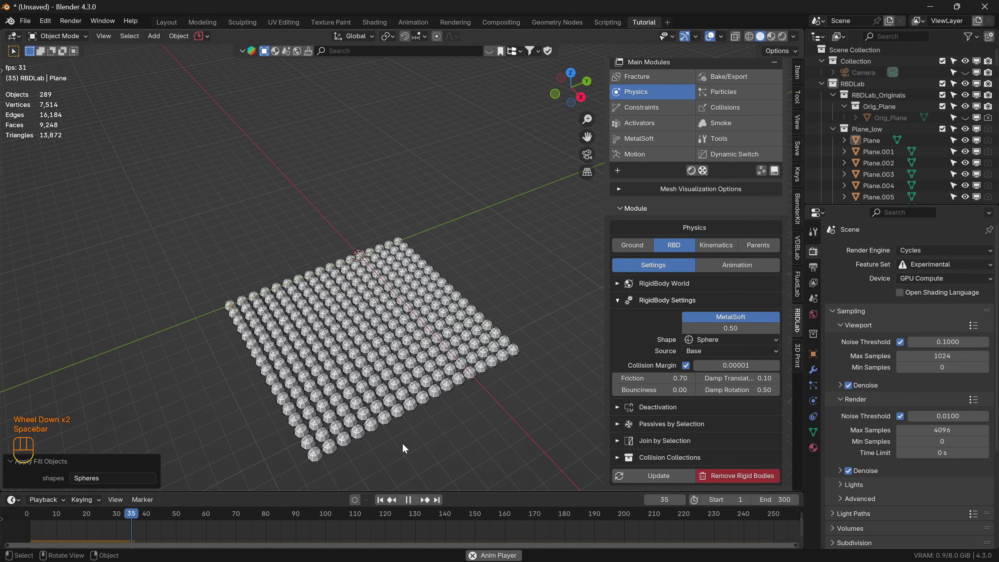
key(space)
click(382, 504)
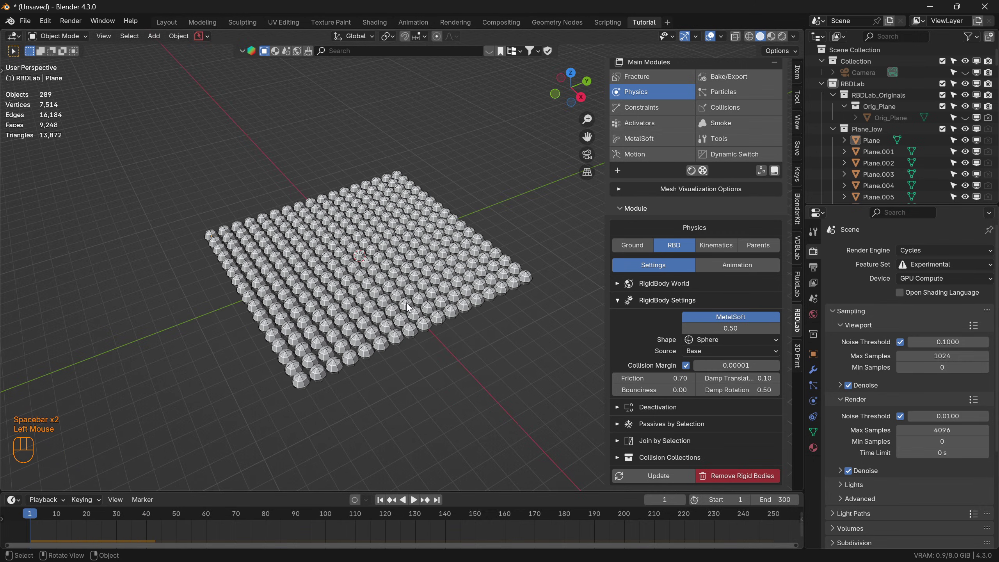
key(space)
key(space)
click(385, 501)
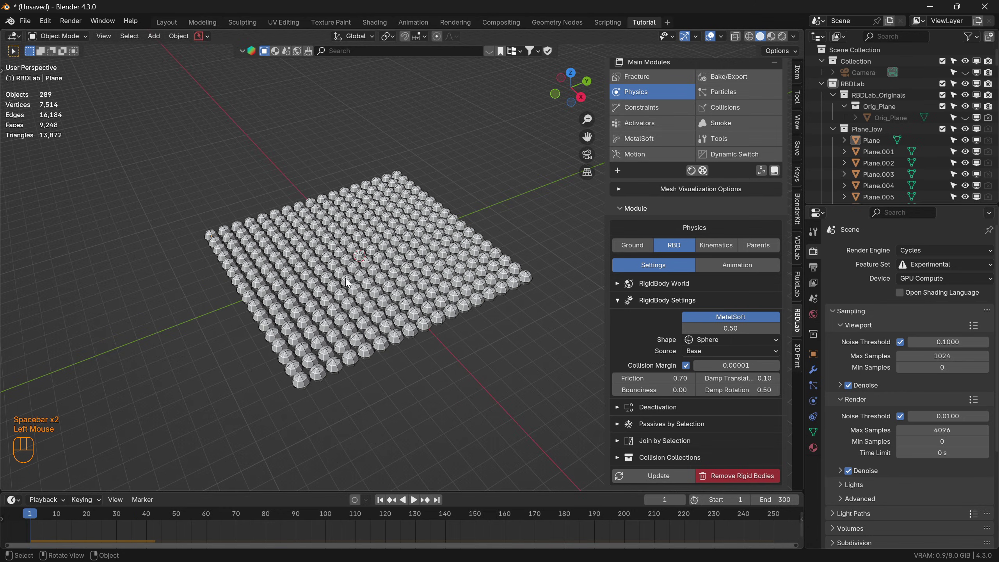
From top view box-select the inner spheres and invert the selection to the outer ring
key(KP_7)
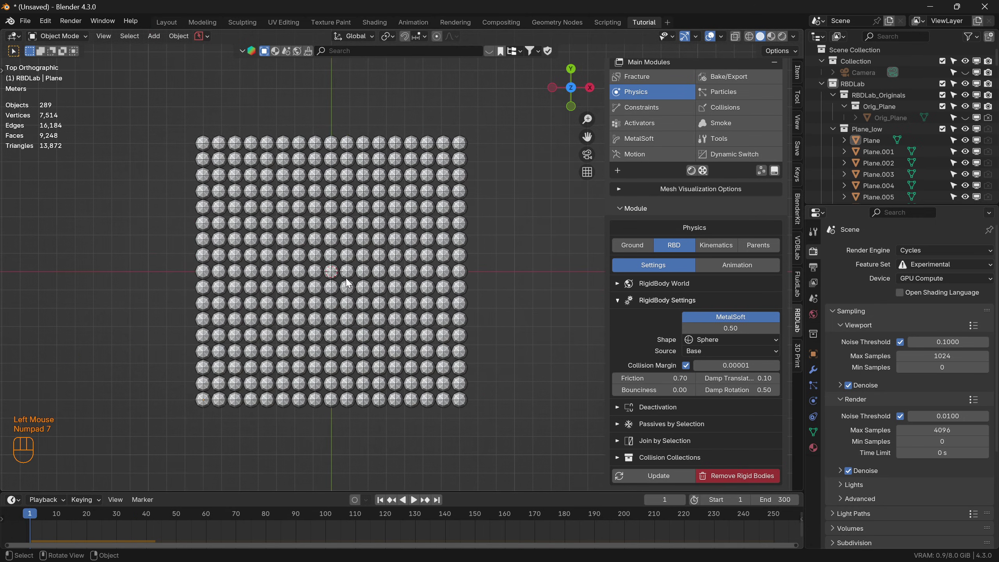
drag(350, 275, 358, 257)
drag(232, 138, 451, 365)
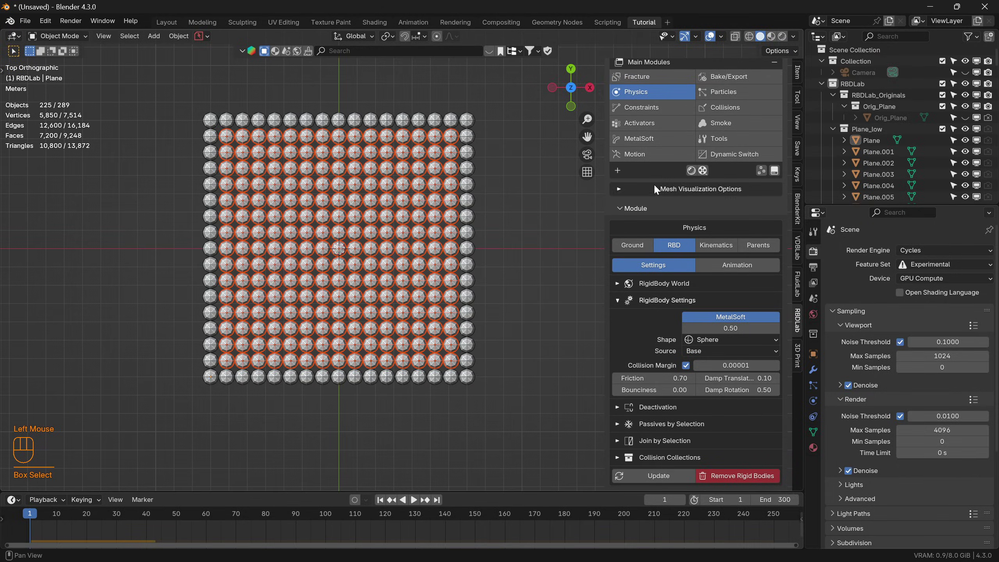
scroll(up, 3)
click(745, 187)
text(Invert)
scroll(down, 3)
click(618, 430)
Set the outer ring spheres passive via Passives by Selection and test-play the simulation
click(674, 444)
scroll(down, 3)
click(669, 481)
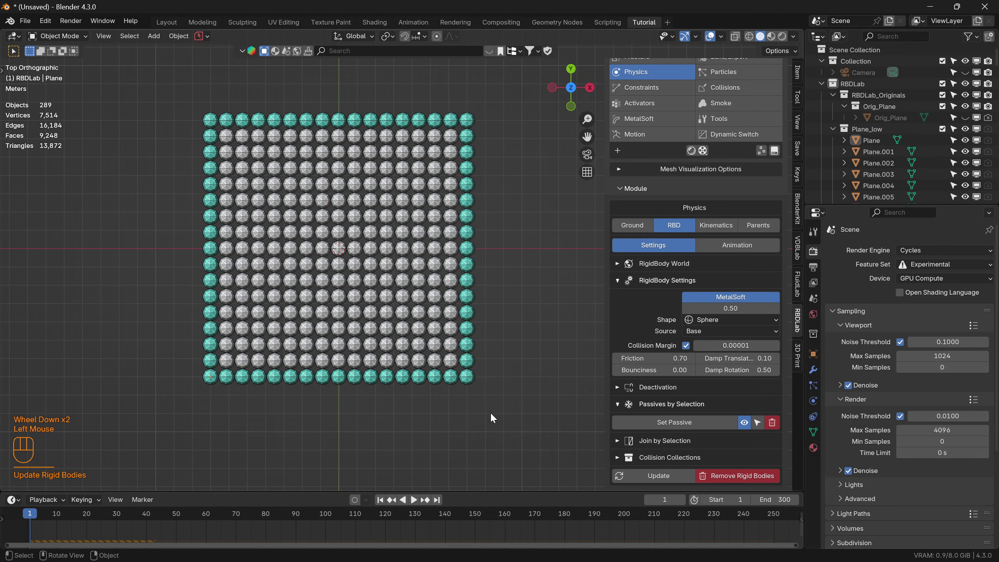
drag(465, 363, 435, 279)
key(space)
key(space)
click(384, 503)
Enable rigid-body deactivation for the sphere grid
drag(433, 382, 616, 391)
click(616, 391)
click(620, 390)
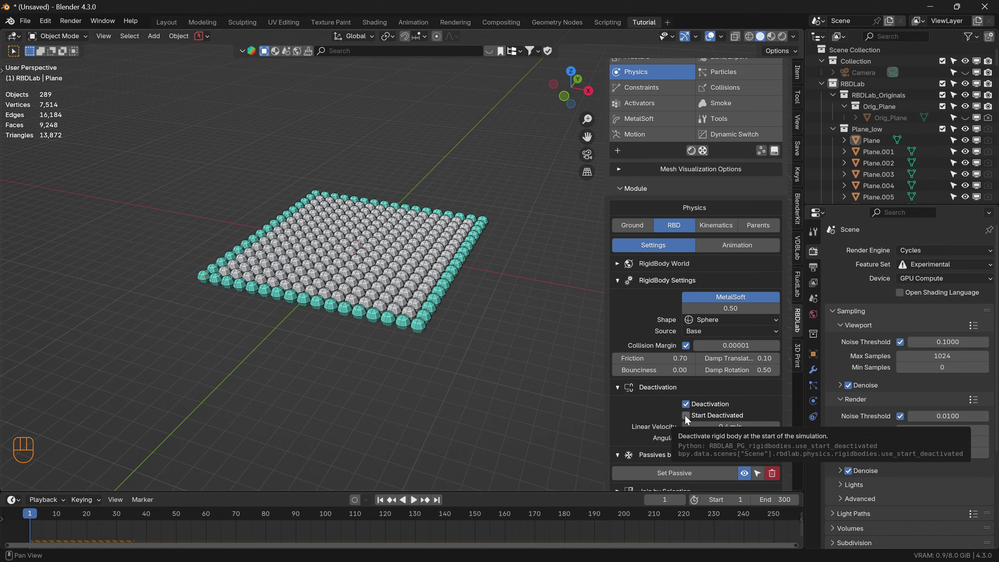
Make the spheres start deactivated, test-play the simulation and rewind to frame 1
click(691, 420)
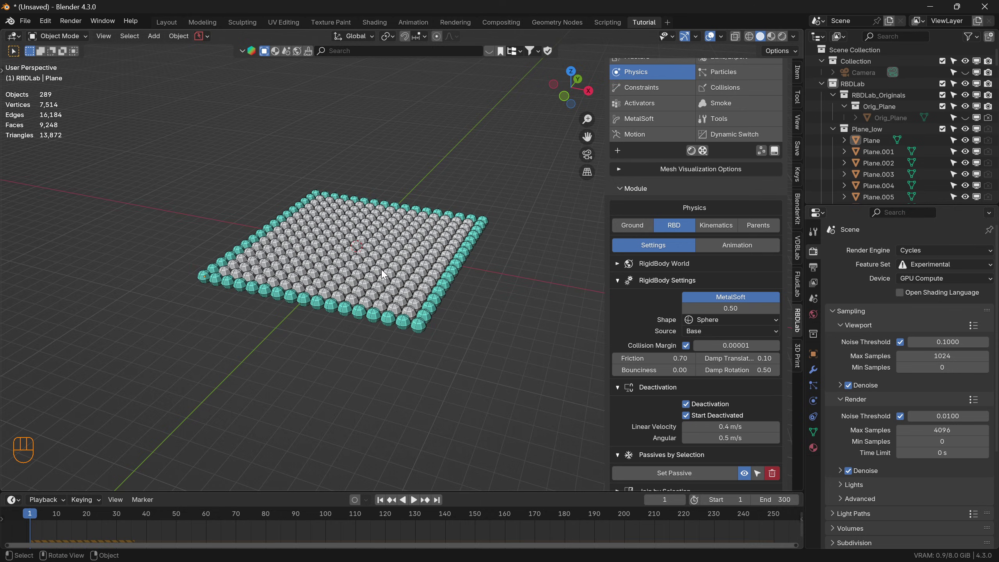
scroll(down, 3)
click(666, 482)
key(space)
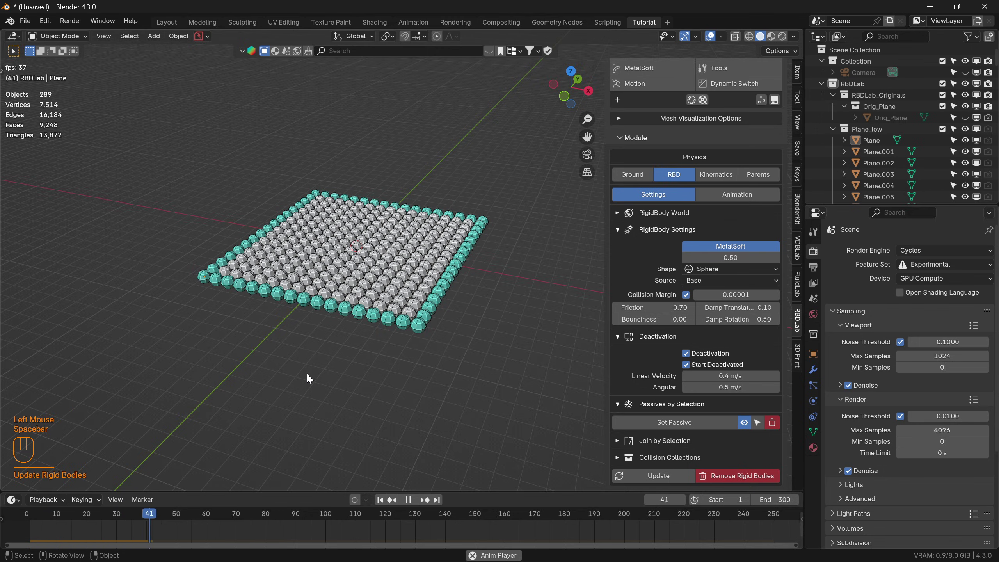
key(space)
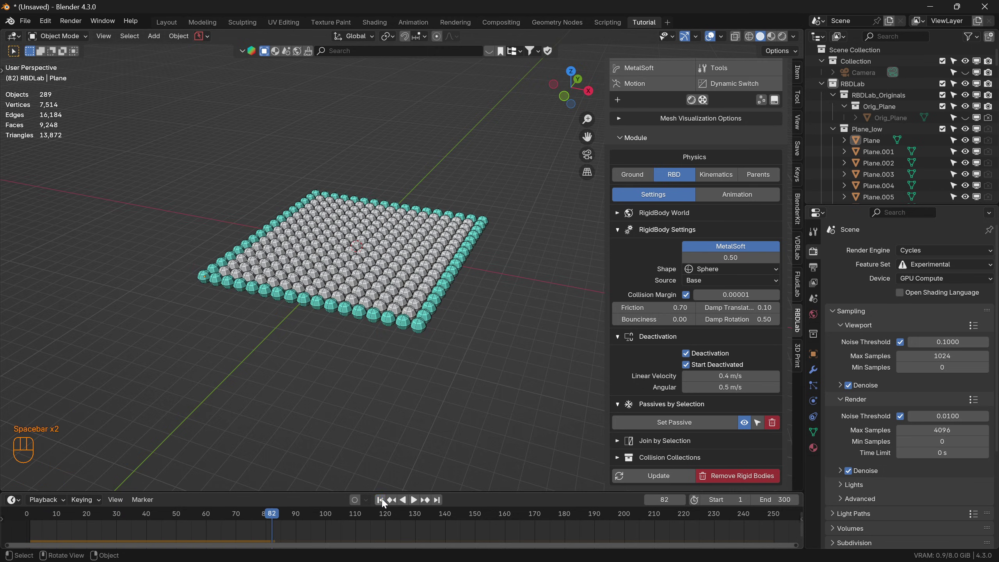
click(386, 502)
scroll(up, 3)
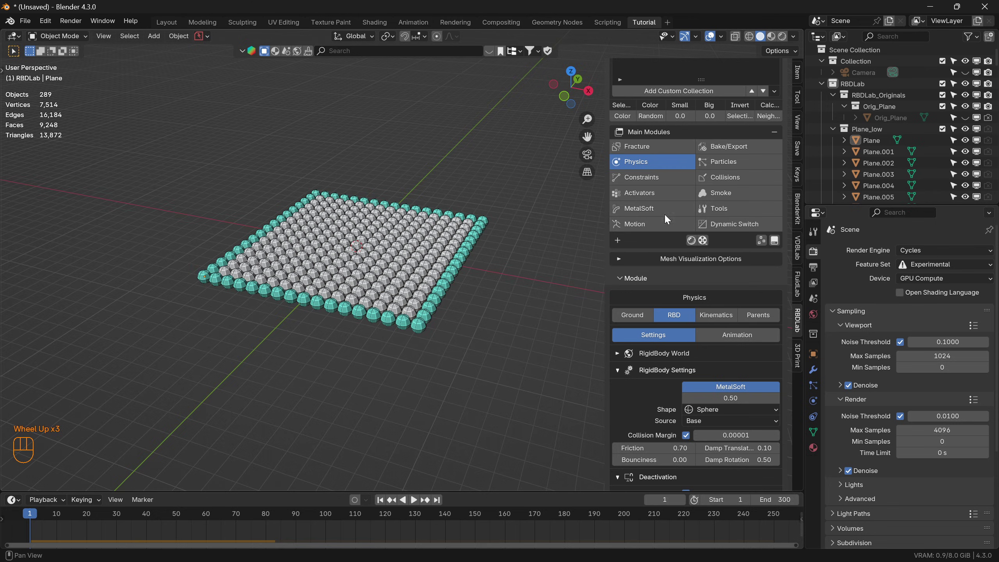
In the Constraints module use Collections as source and create the Plane_low constraint group
click(666, 176)
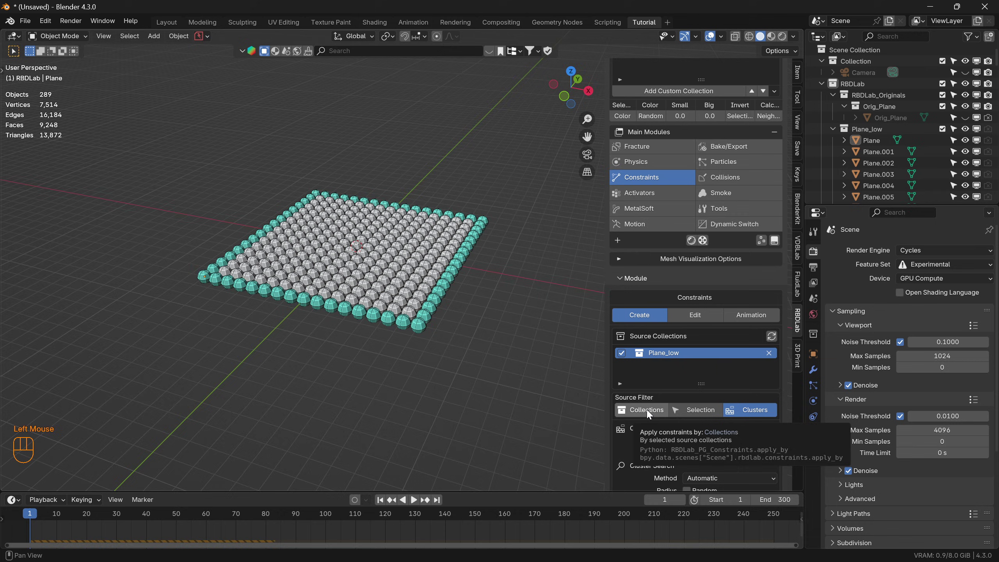
click(651, 410)
scroll(down, 3)
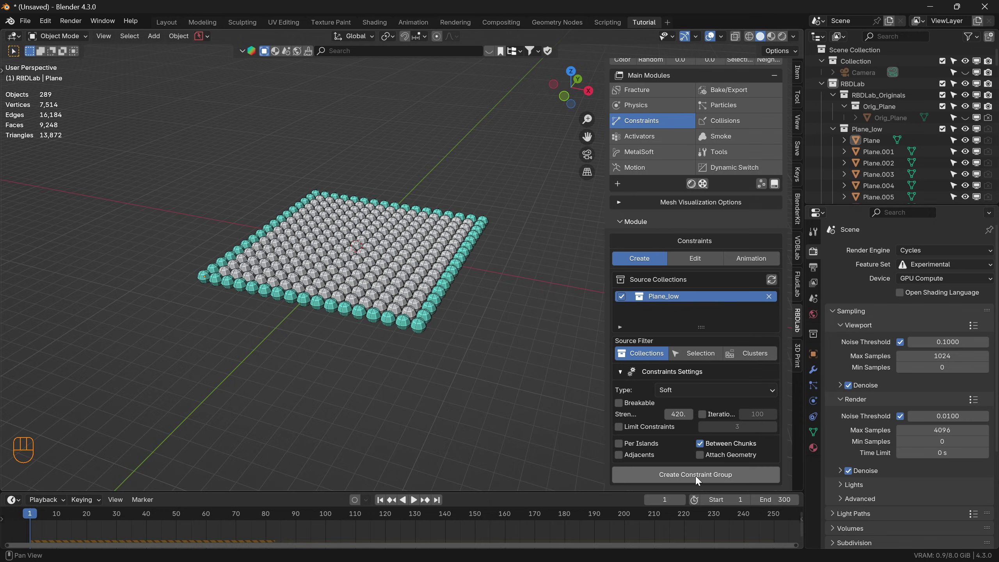
click(700, 476)
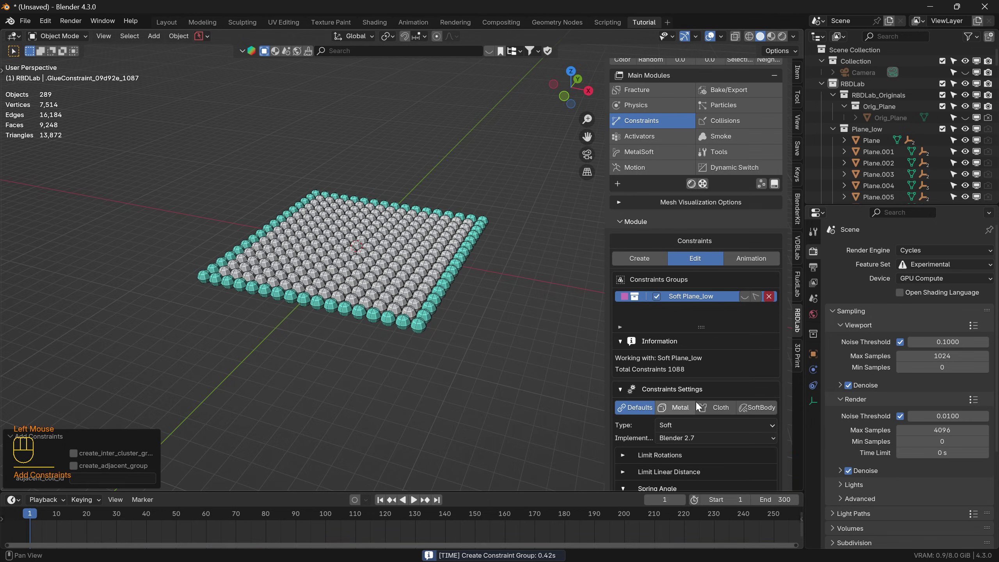
Apply the Cloth preset to the Plane_low constraints, update them and disable collisions
scroll(down, 3)
scroll(down, 3)
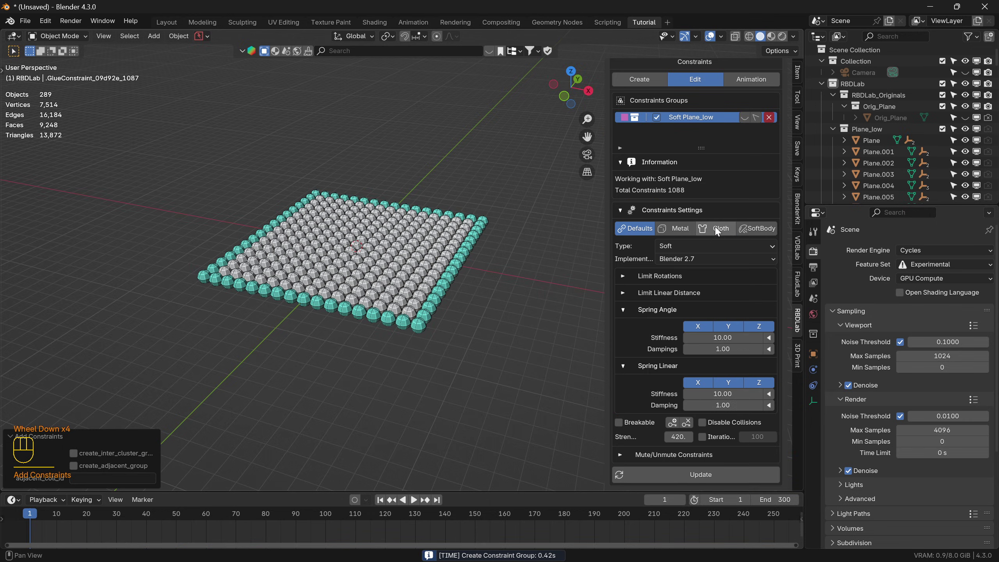
click(723, 231)
scroll(down, 3)
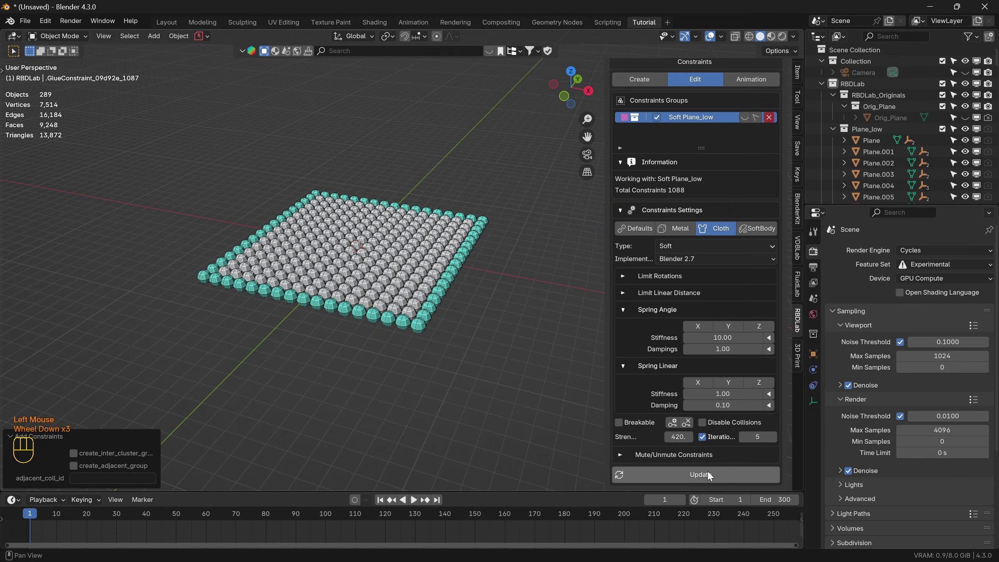
click(713, 472)
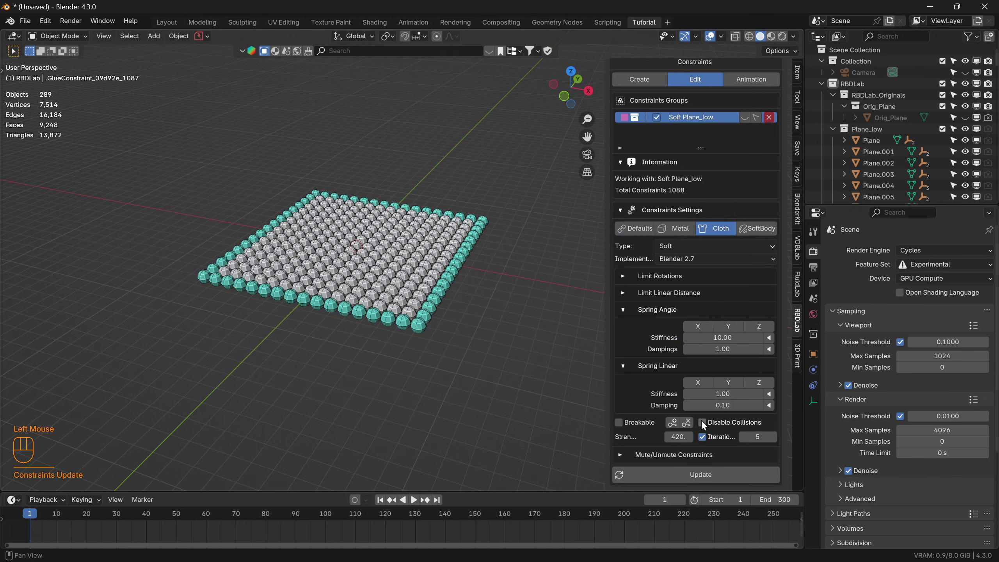
click(707, 421)
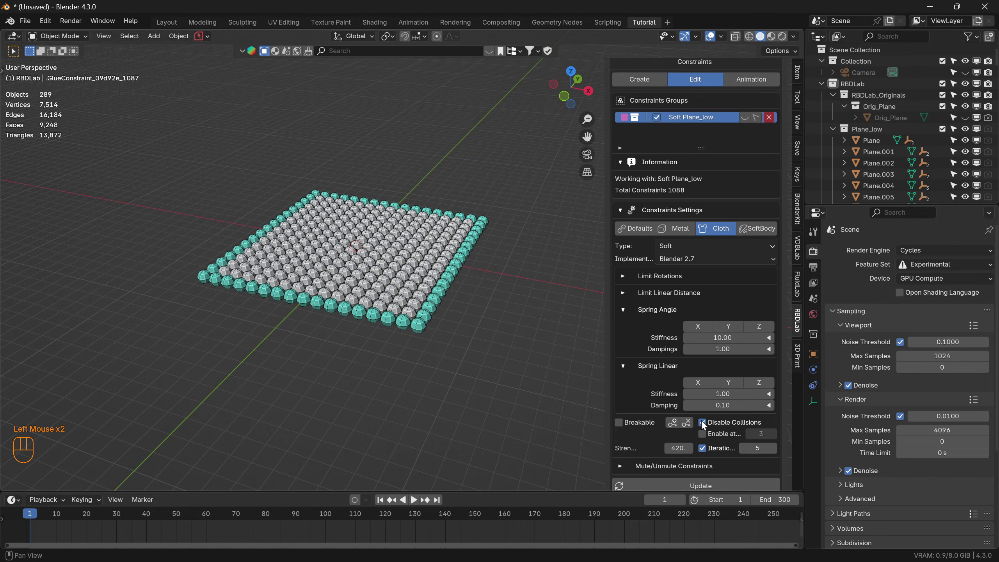
click(709, 485)
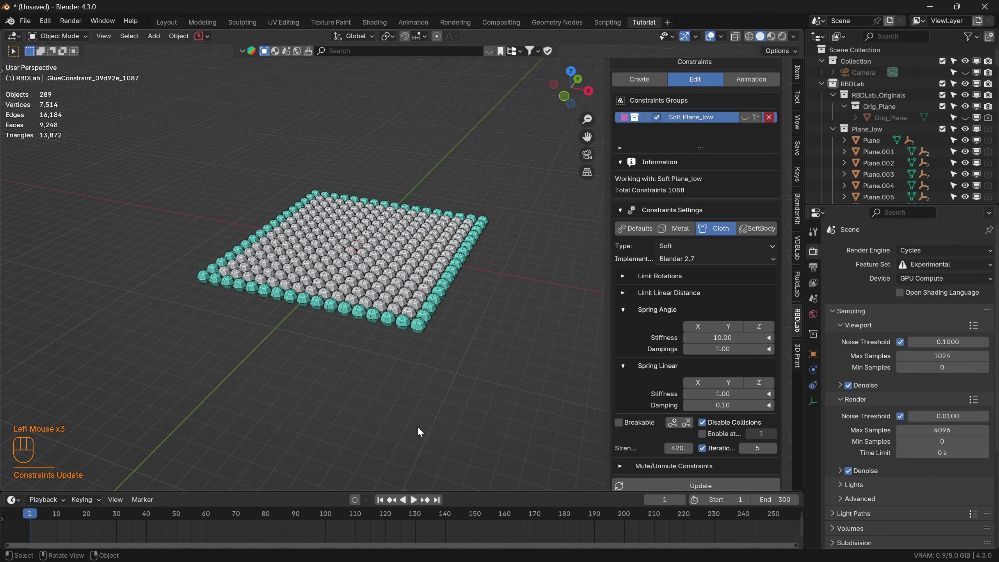
click(414, 504)
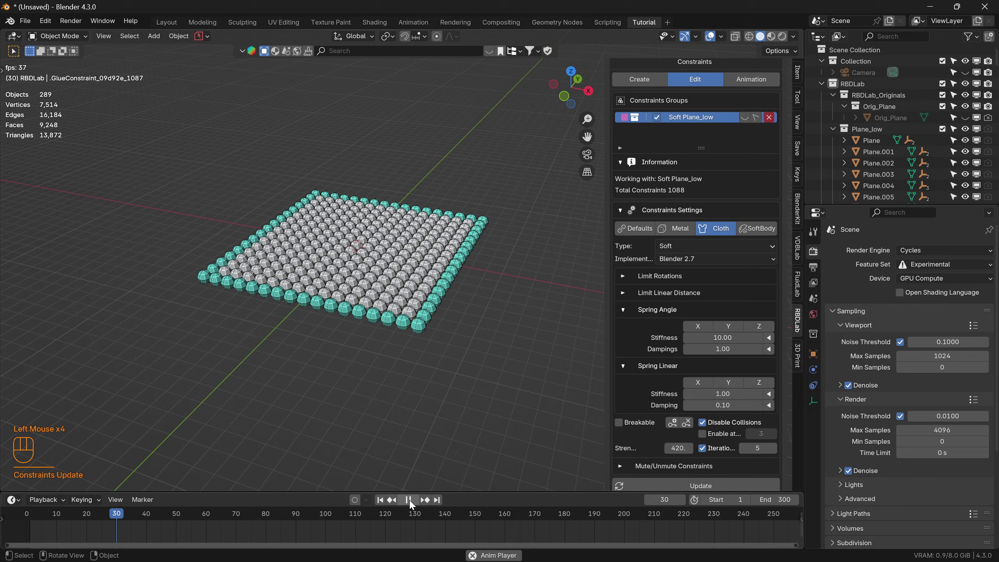
click(413, 504)
click(382, 502)
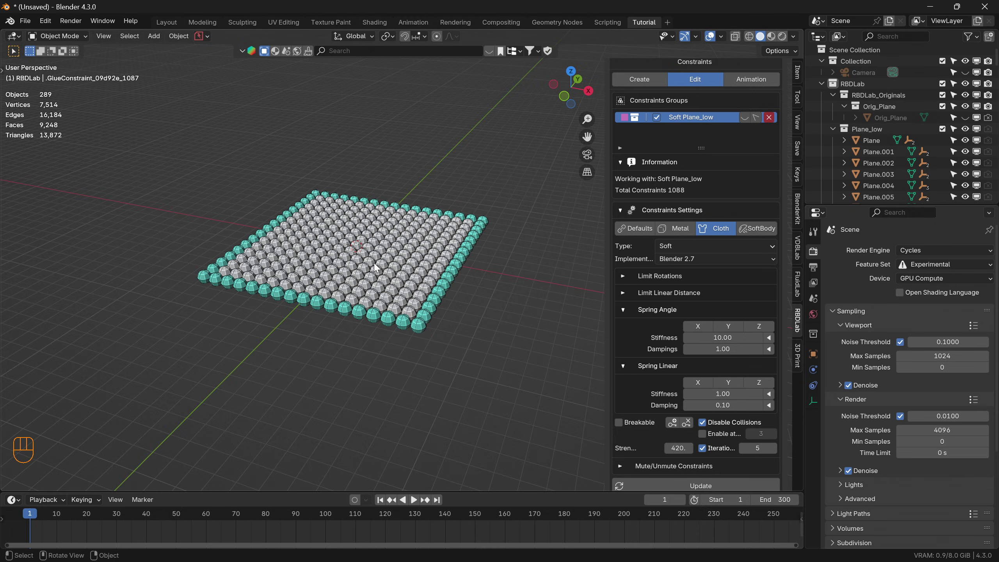
Add a UV sphere, shade it smooth and move it up above the grid
key(shift+a)
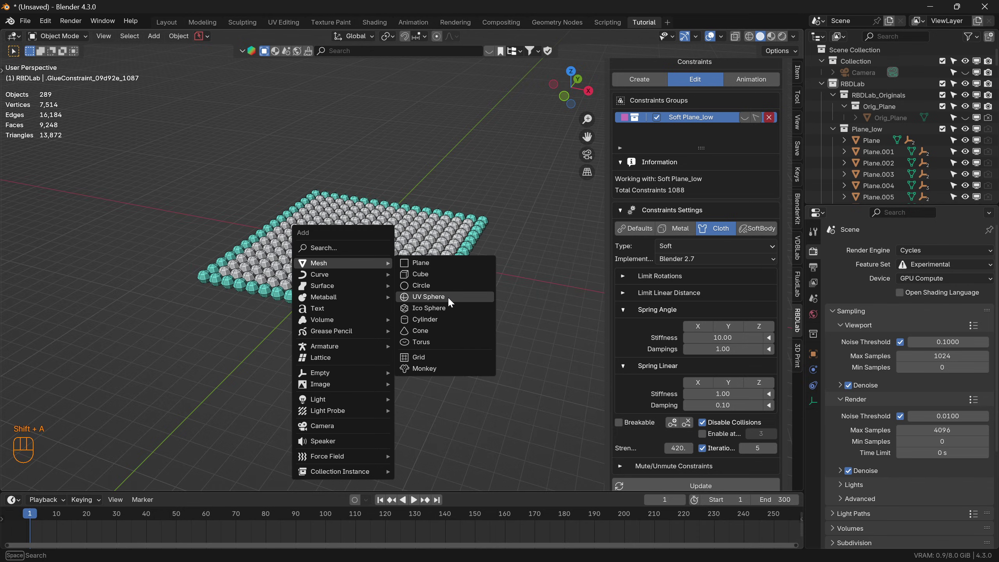
key(g)
right_click(356, 141)
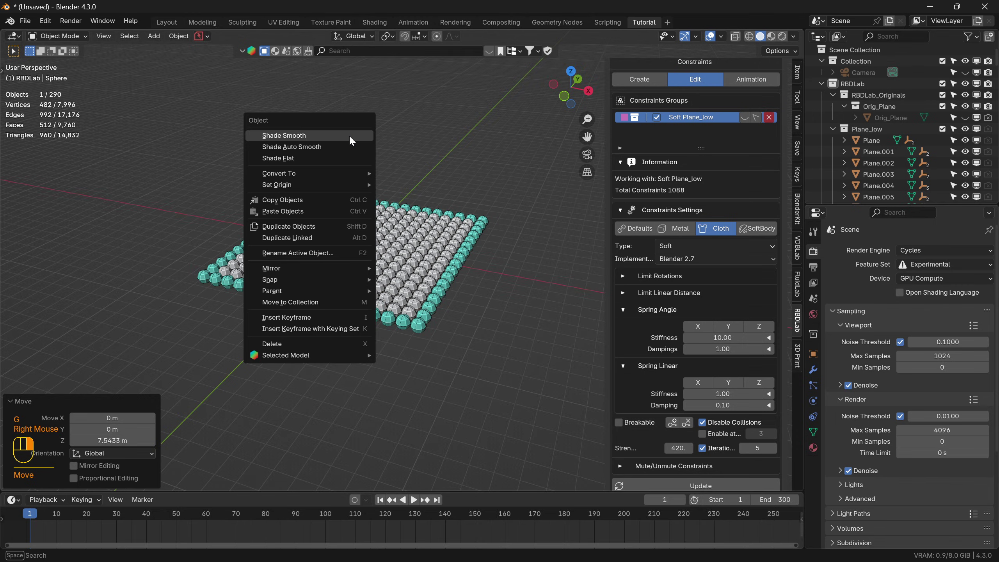
scroll(up, 3)
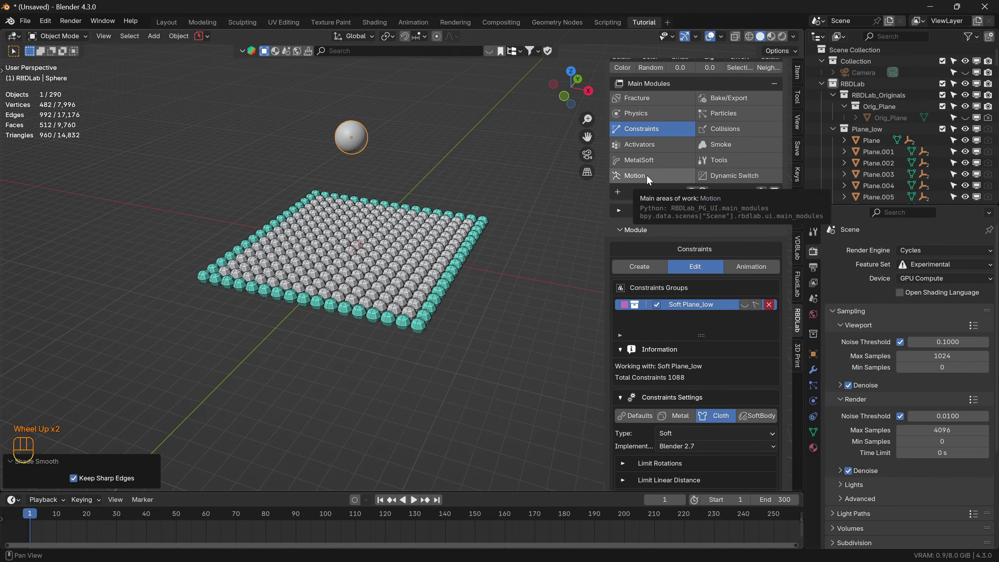
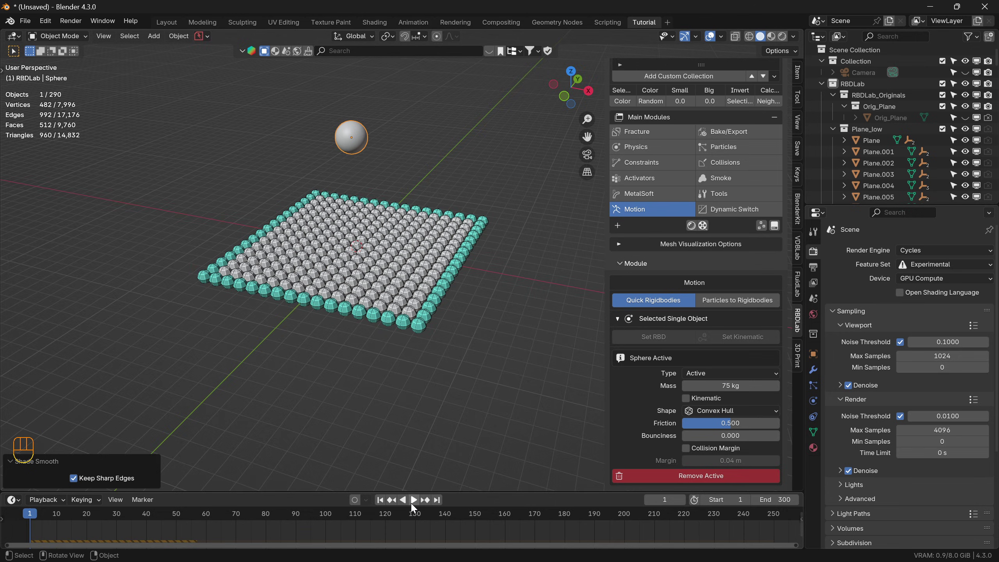
Test-drop the 75 kg active rigid-body sphere onto the grid and rewind to frame 1
click(415, 507)
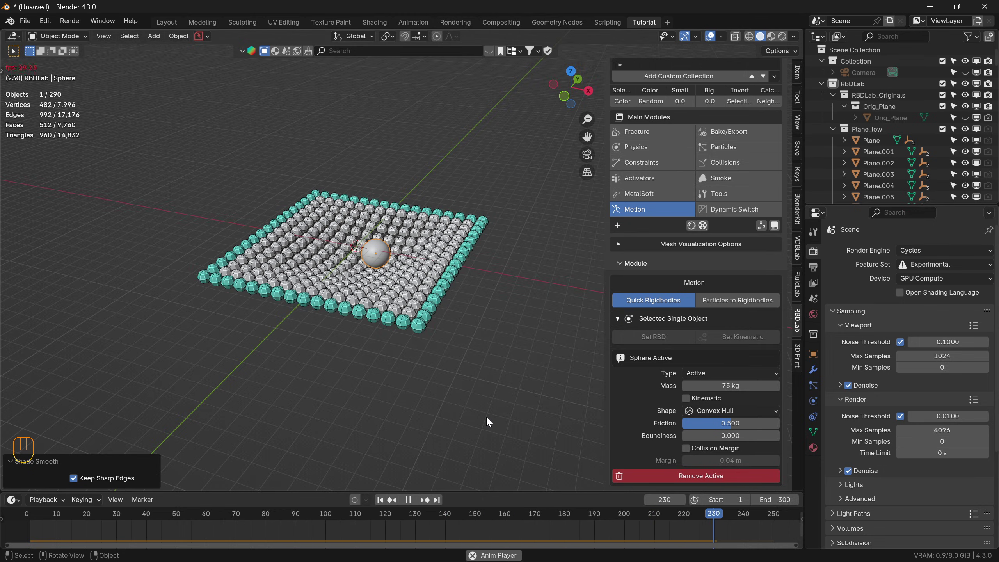
key(space)
click(386, 503)
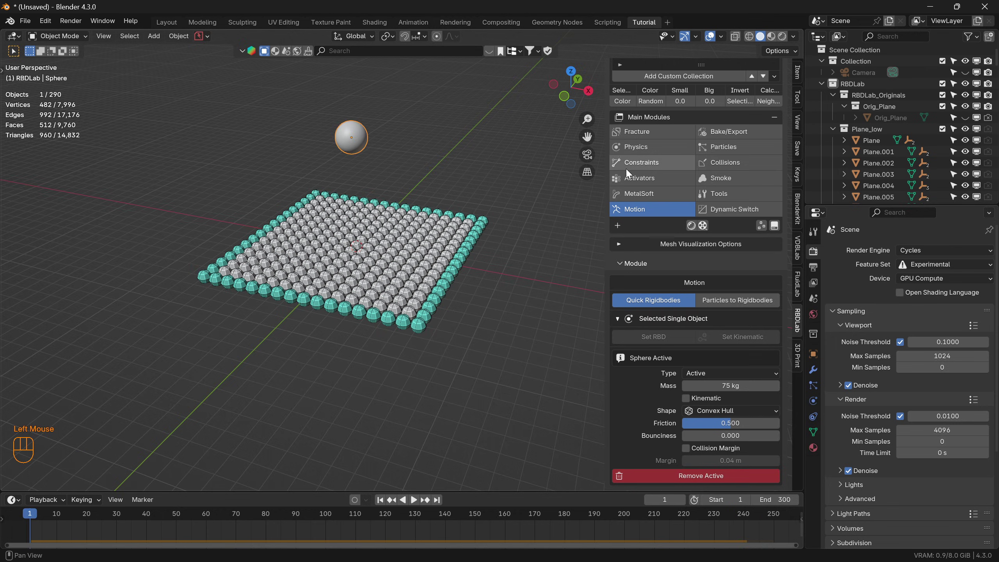
Create a MetalSoft mesh deform on Plane_low, show only the smooth surface and play the drop
click(657, 195)
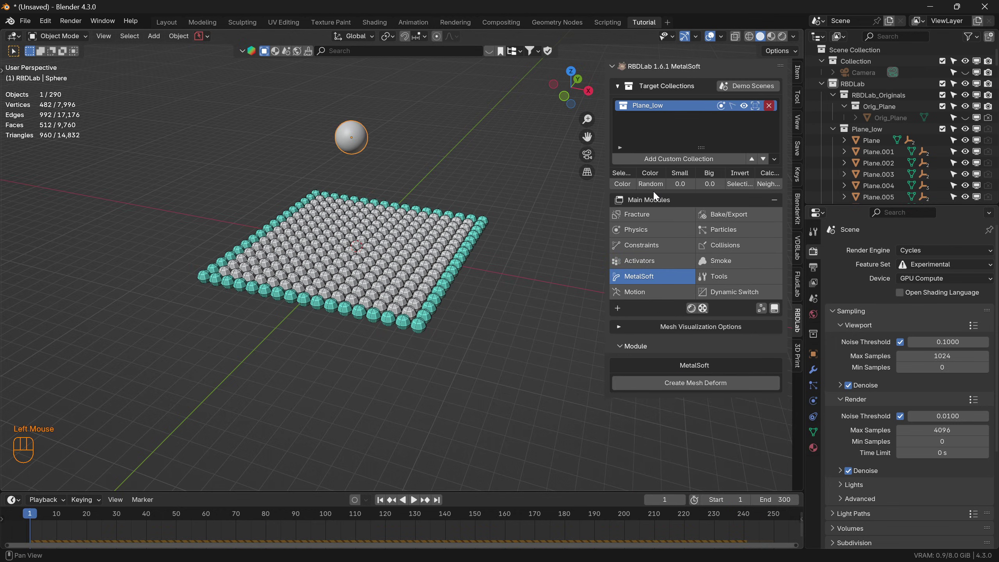
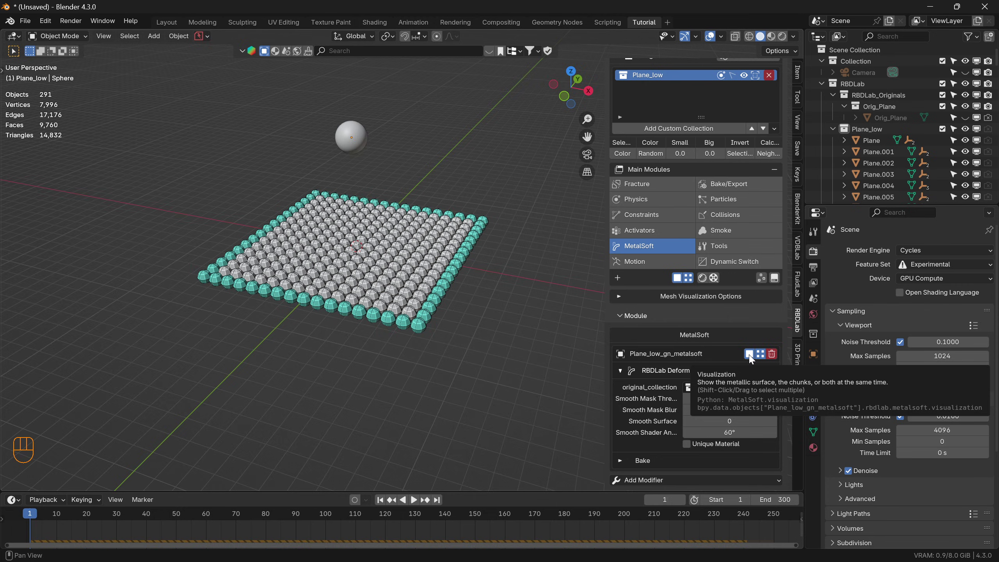
click(756, 360)
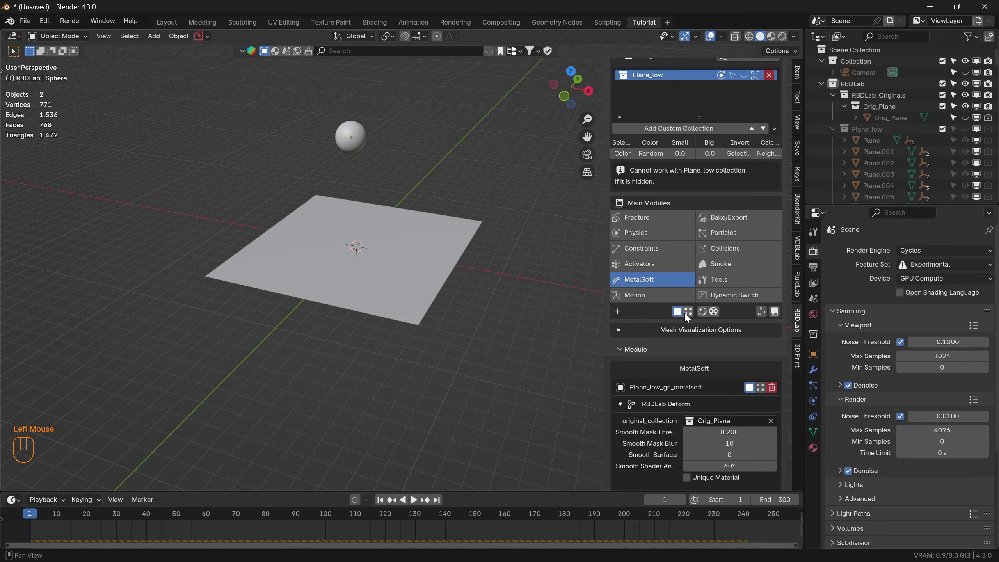
click(693, 311)
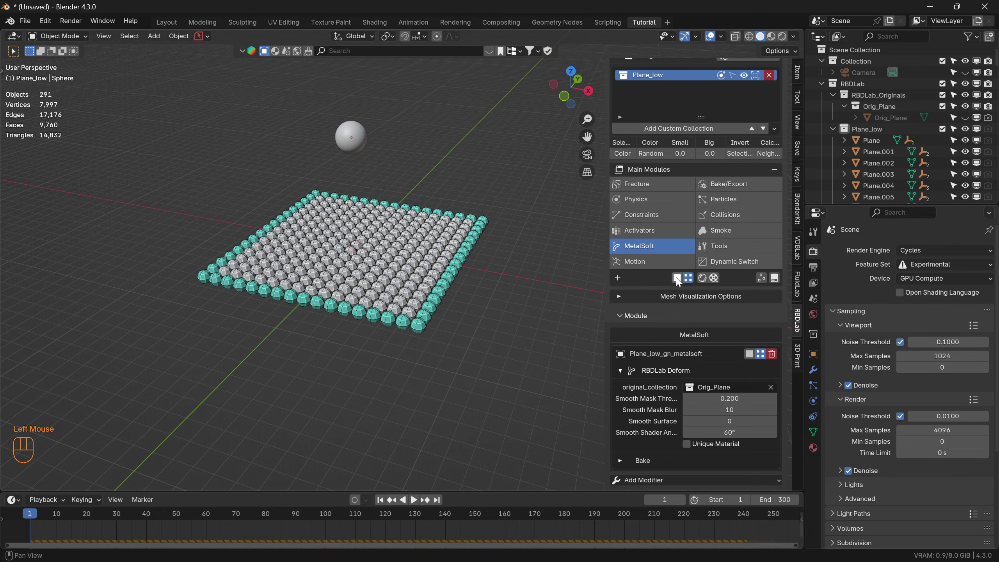
click(681, 278)
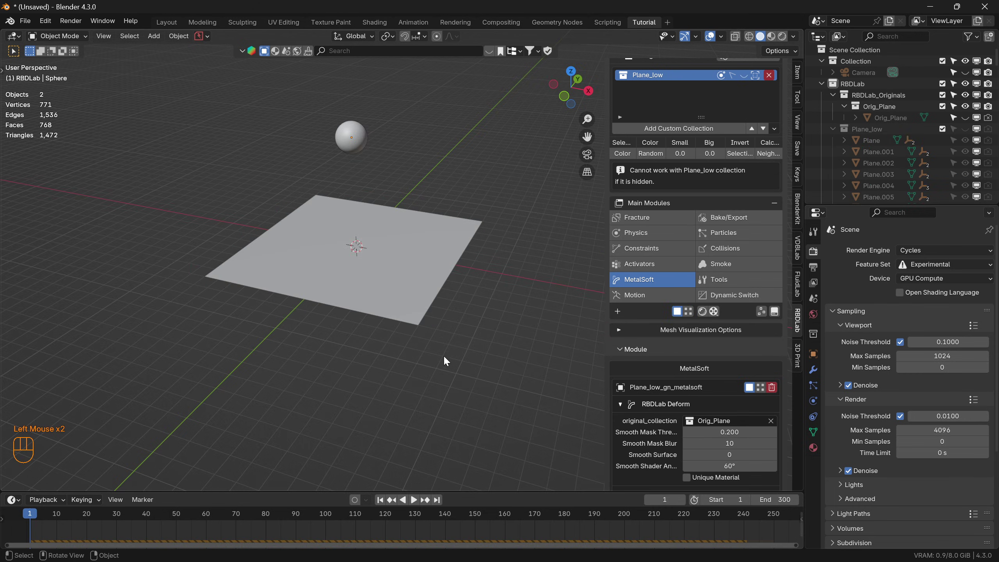
key(space)
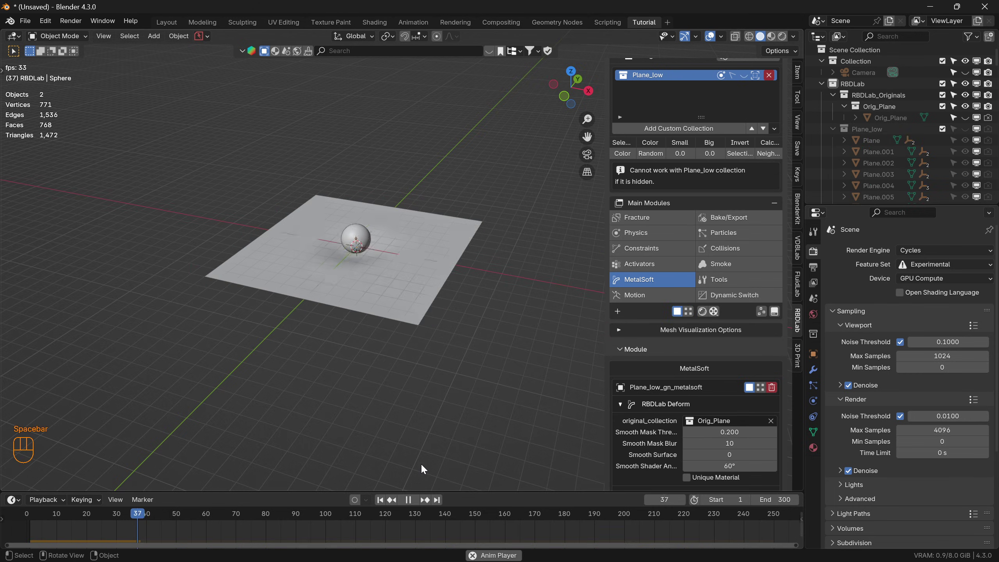
Hide viewport guides and play the simulation until the sphere rests at frame 194
key(space)
click(711, 38)
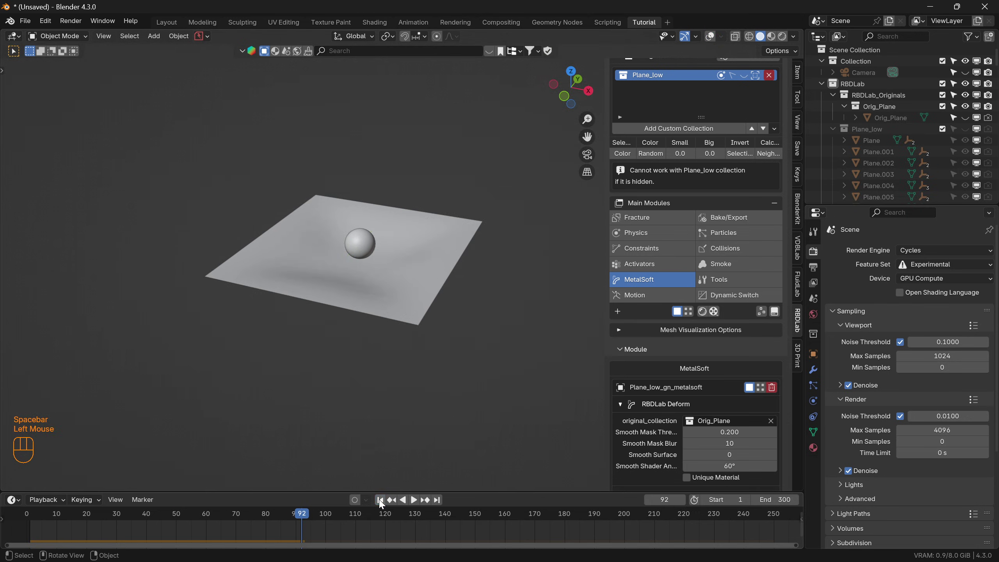
drag(383, 505, 378, 472)
key(space)
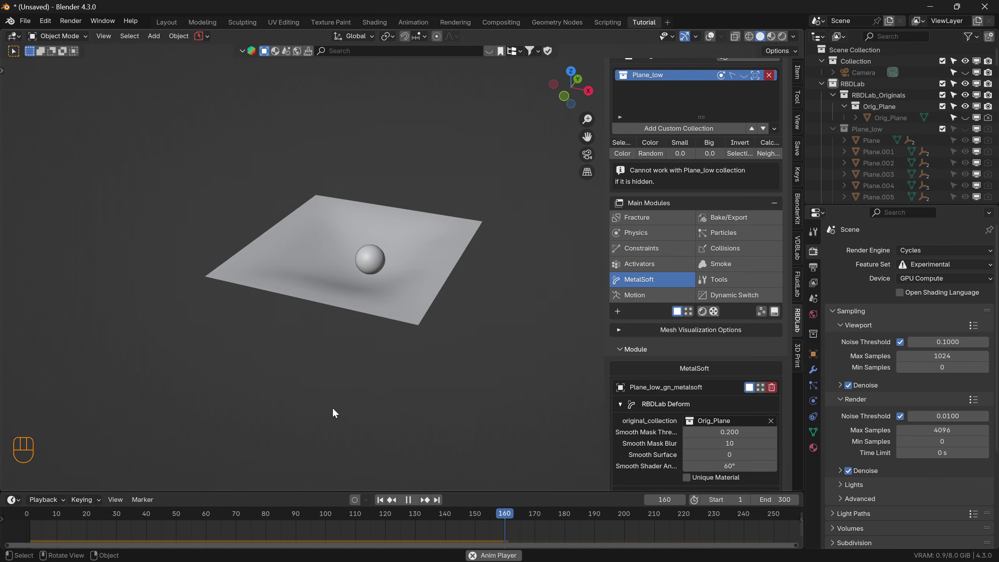
key(space)
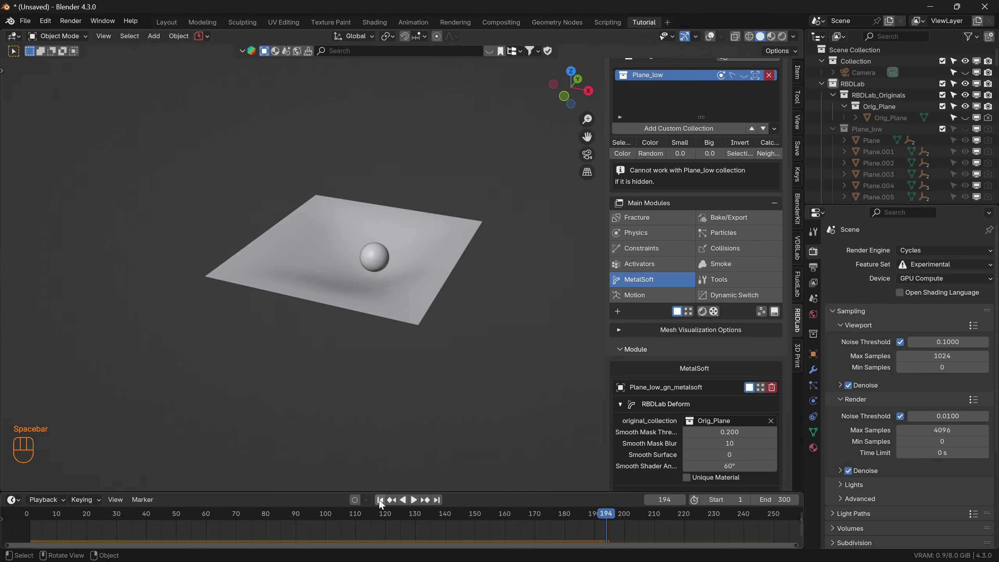
Inspect the dent from the side, then smooth the sheet with a level 2 Subdivision Surface modifier
drag(373, 293, 385, 262)
drag(355, 299, 372, 297)
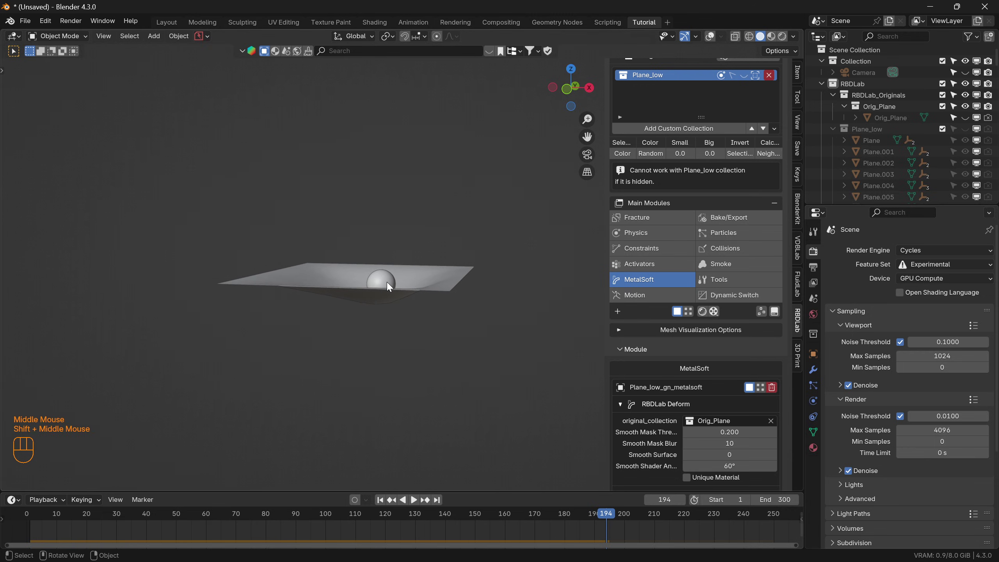
drag(394, 284, 431, 290)
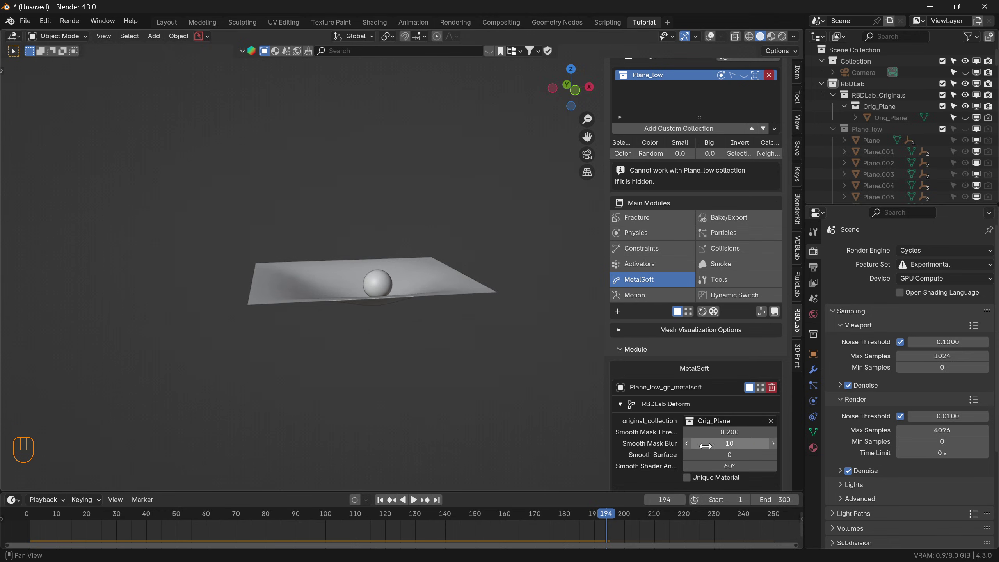
drag(418, 290, 372, 311)
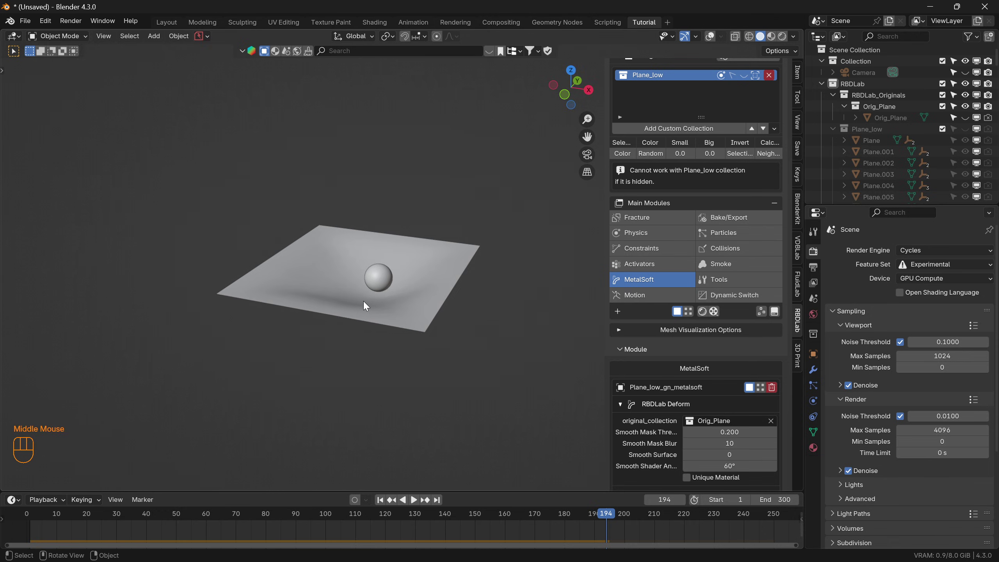
scroll(down, 3)
drag(647, 483, 691, 415)
scroll(down, 3)
click(783, 458)
scroll(up, 3)
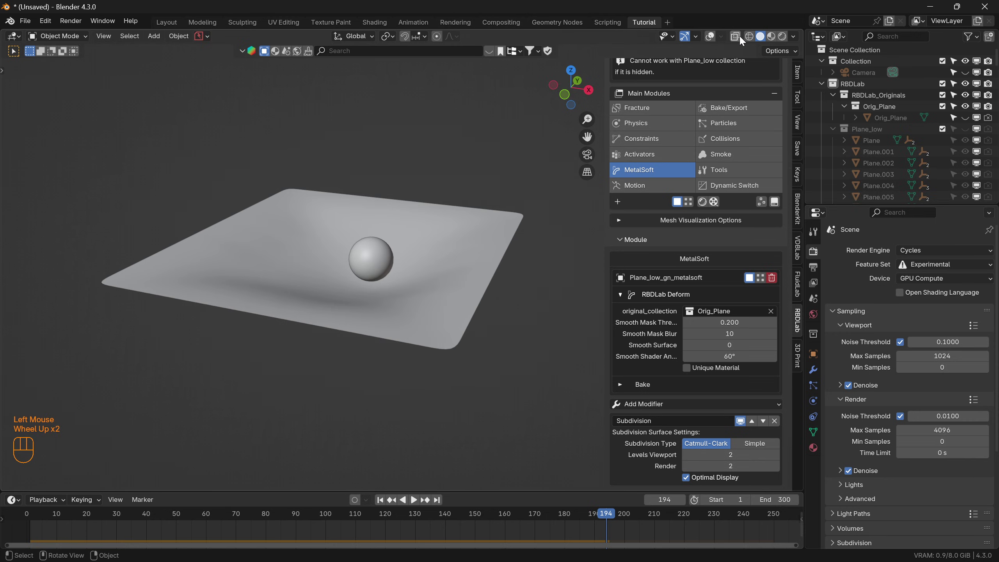
Show the sheet as its grid of subdivided soft-body chunks and zoom out to see the whole grid
click(736, 39)
key(KP_3)
scroll(up, 3)
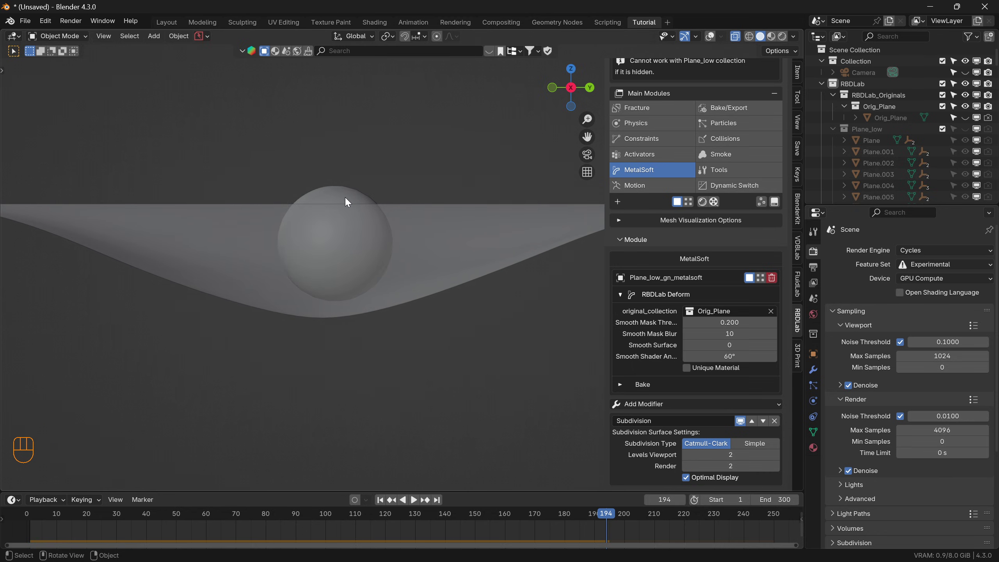
drag(384, 284, 352, 310)
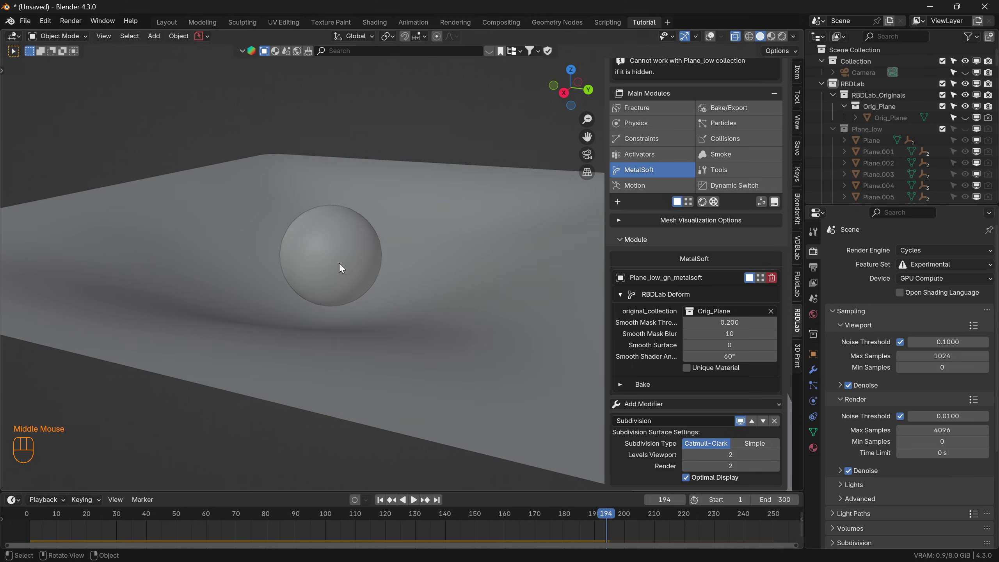
click(764, 279)
click(738, 38)
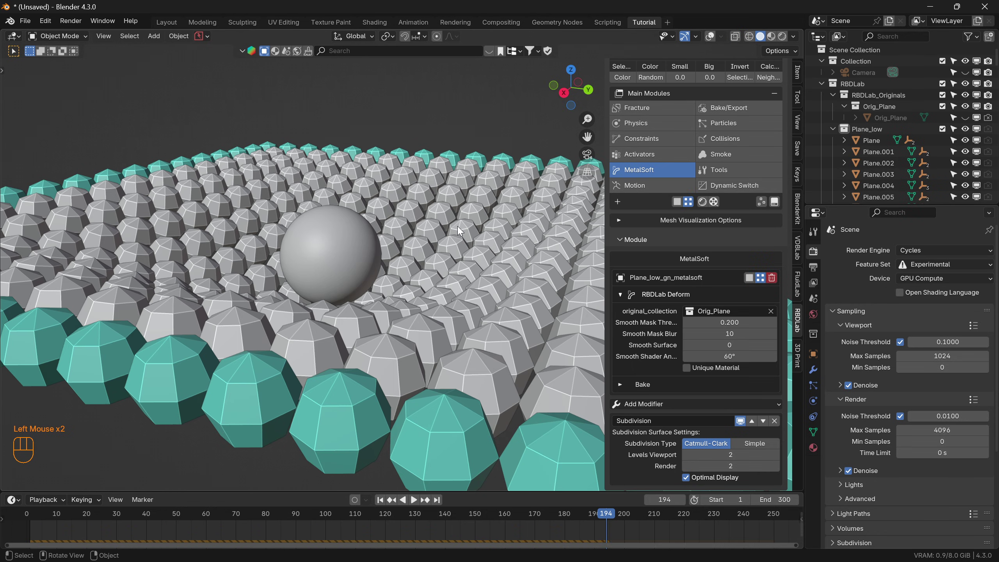
drag(370, 325, 373, 329)
scroll(down, 3)
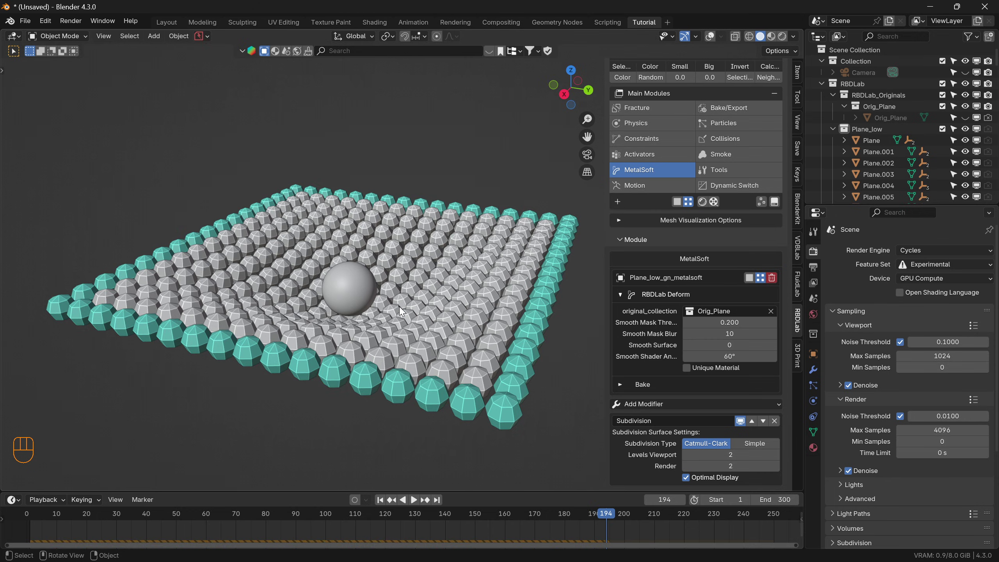
scroll(down, 3)
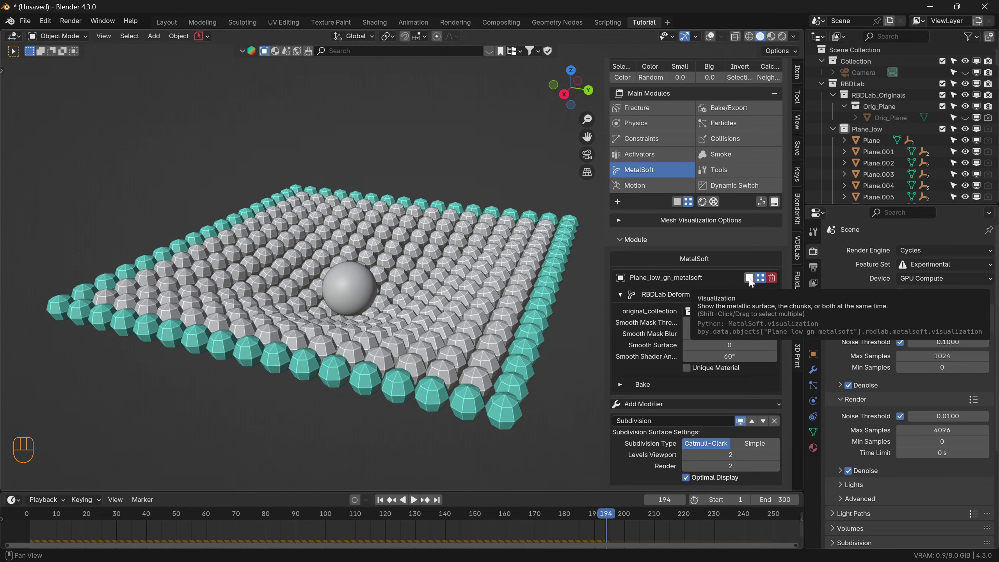
Return to the smooth metallic surface in side view and add a Displace modifier below Subdivision
click(753, 281)
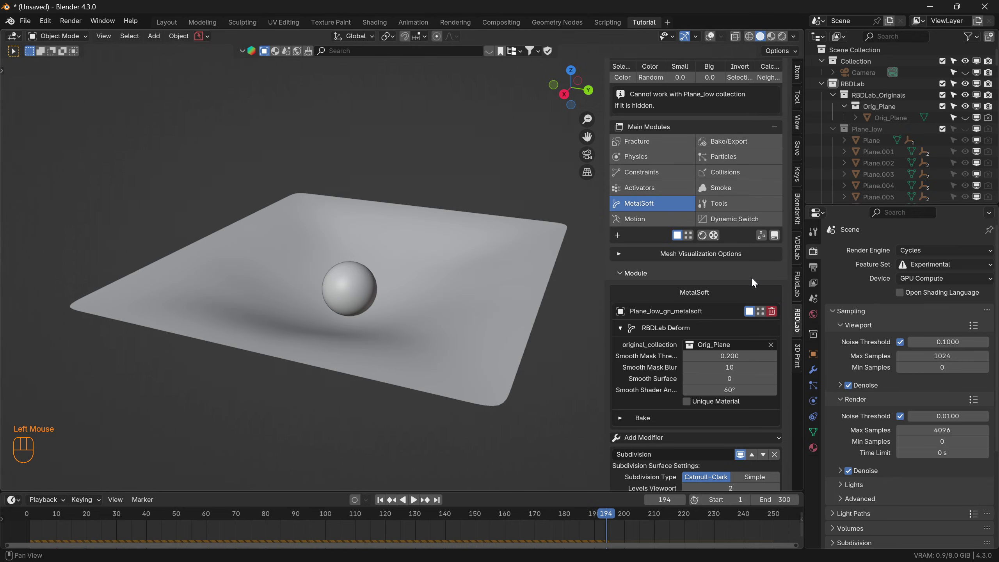
scroll(down, 3)
key(KP_3)
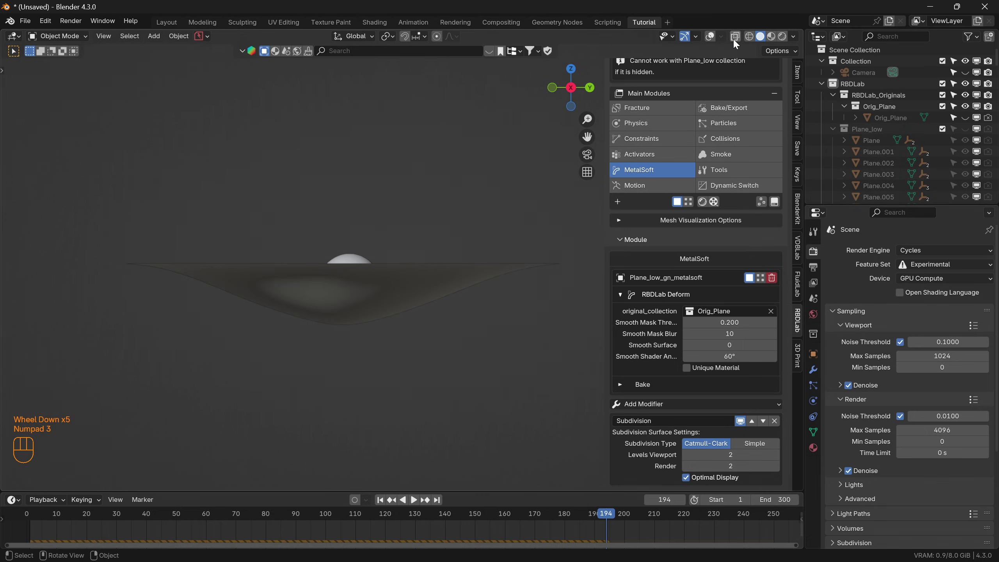
click(736, 43)
scroll(up, 3)
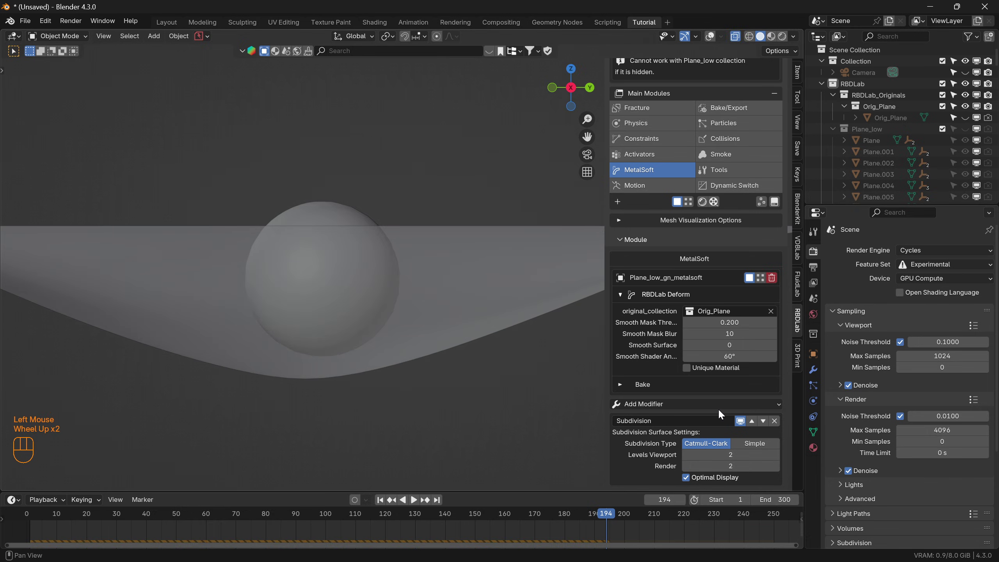
drag(724, 404, 694, 430)
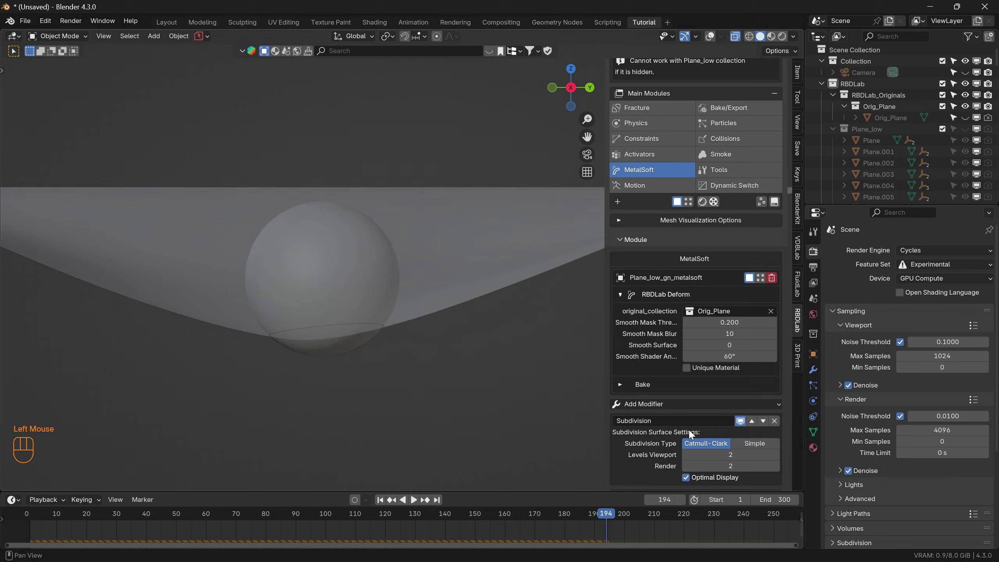
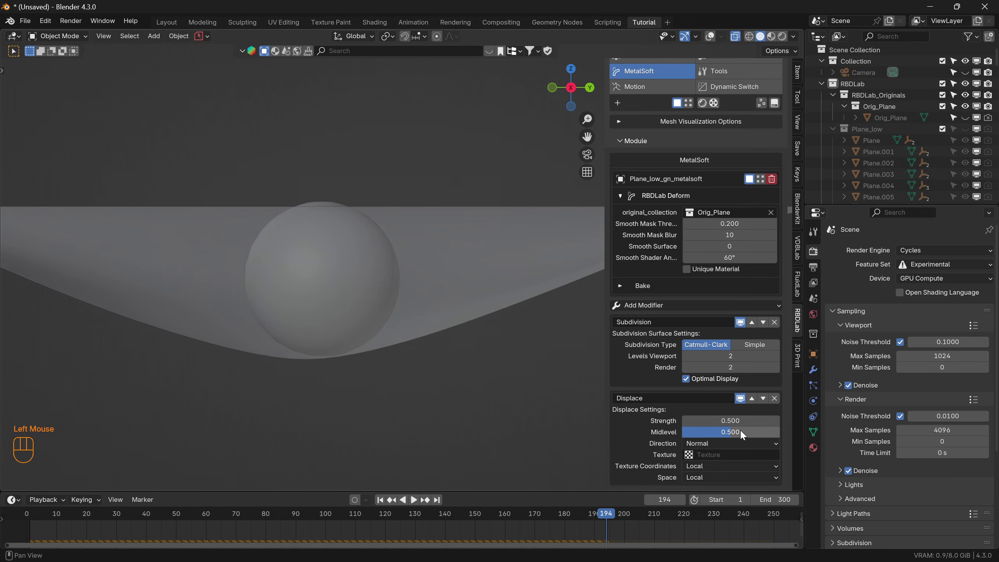
Lower the Displace strength to 0.400 and replay the sphere landing on the sheet
click(381, 501)
key(space)
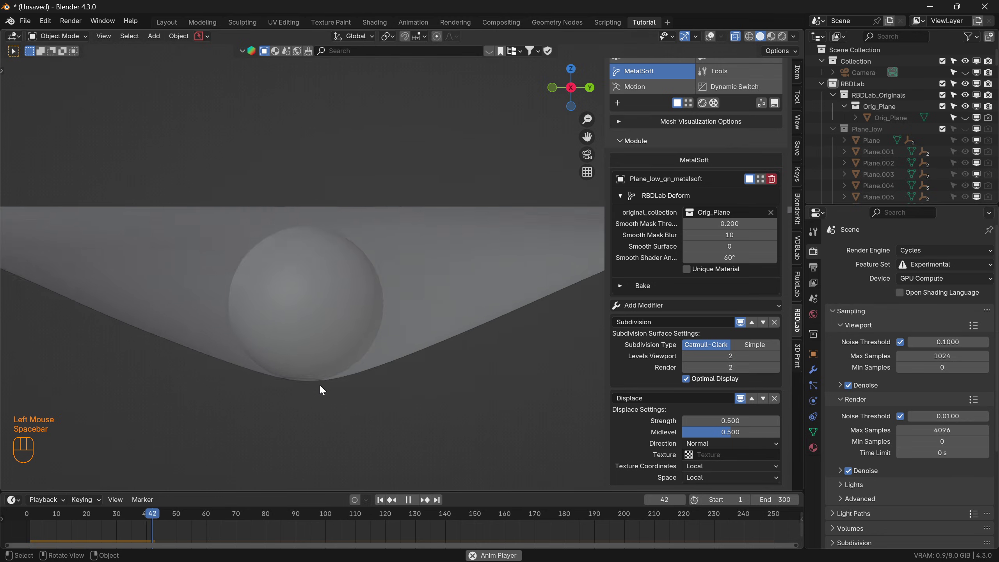
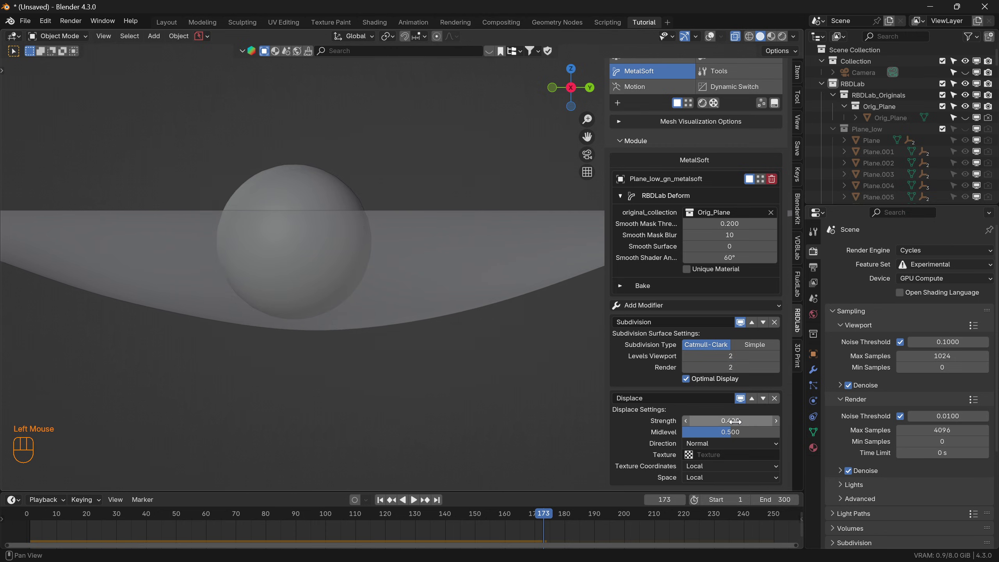
click(383, 503)
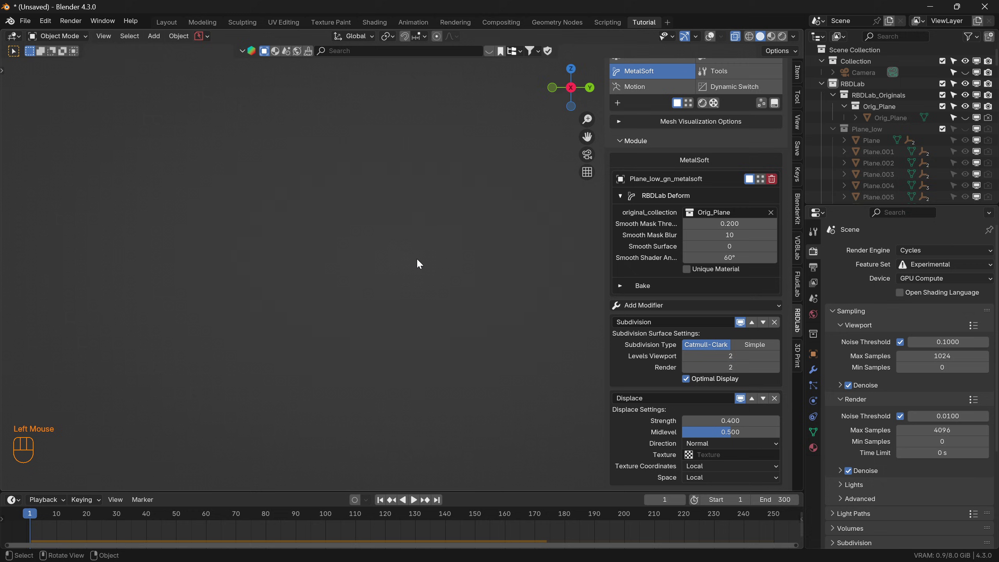
key(space)
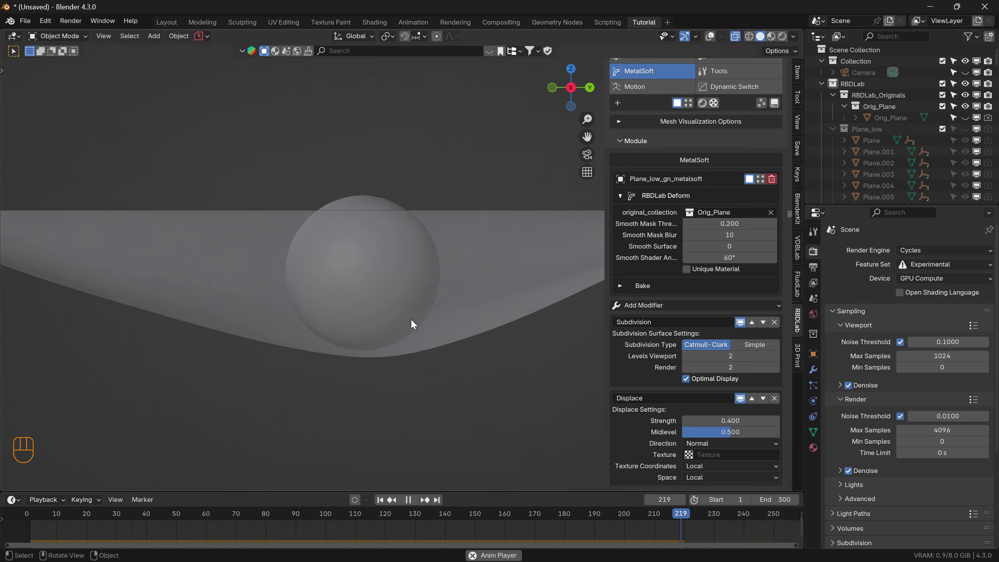
key(space)
Orbit out to see the whole sheet and sphere and jump back to frame 1
drag(375, 294, 343, 332)
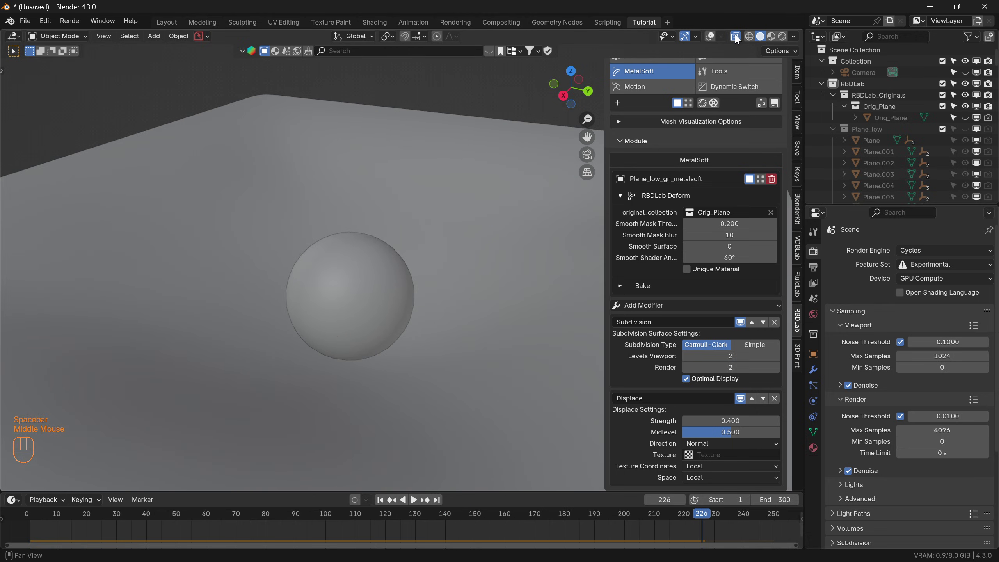
click(740, 38)
scroll(down, 3)
drag(401, 344, 399, 320)
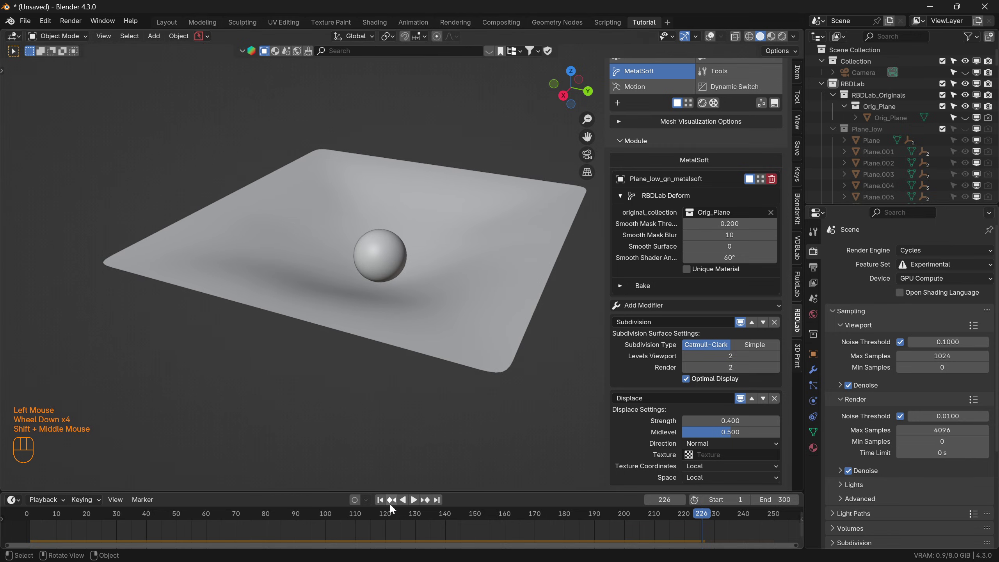
click(383, 503)
drag(402, 221, 392, 266)
scroll(down, 3)
click(382, 115)
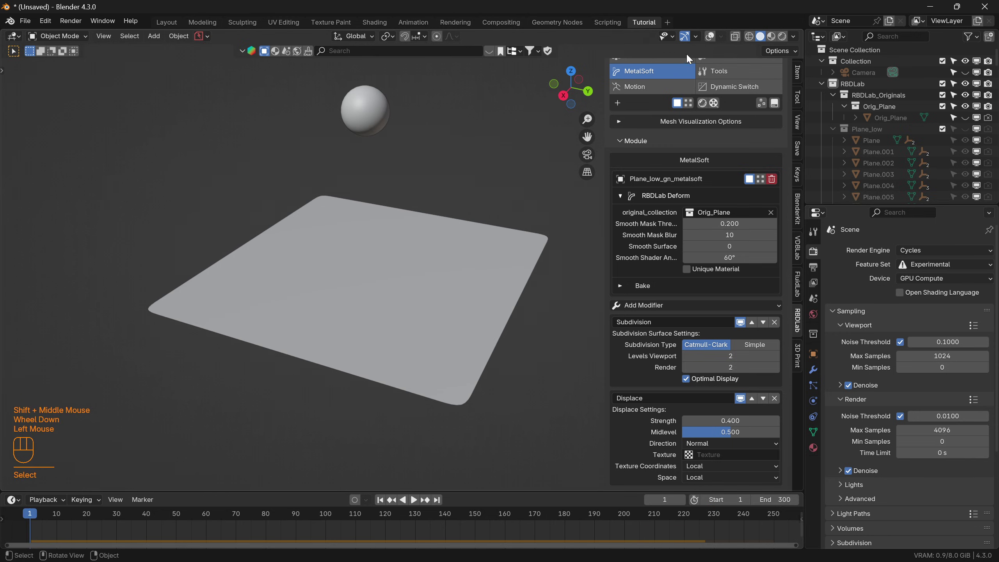
Duplicate the falling sphere twice and place the copies at other spots above the sheet in top view
click(713, 42)
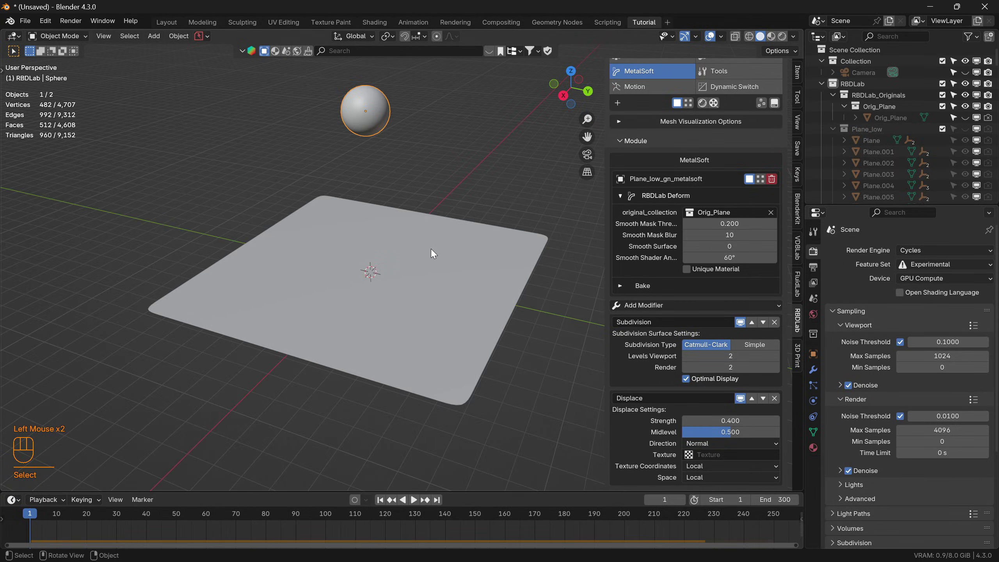
key(shift+d)
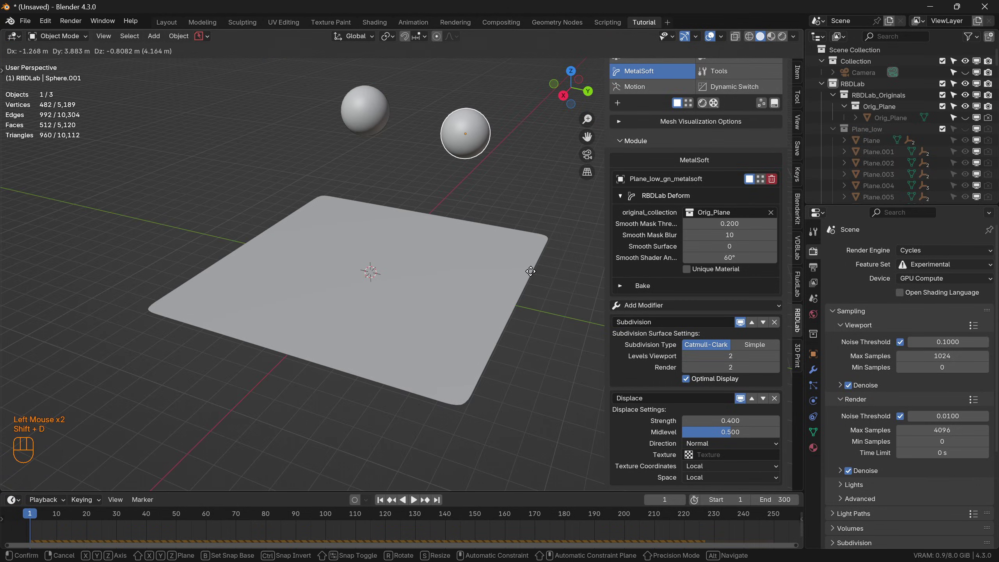
click(379, 122)
key(shift+d)
key(KP_7)
scroll(down, 3)
key(g)
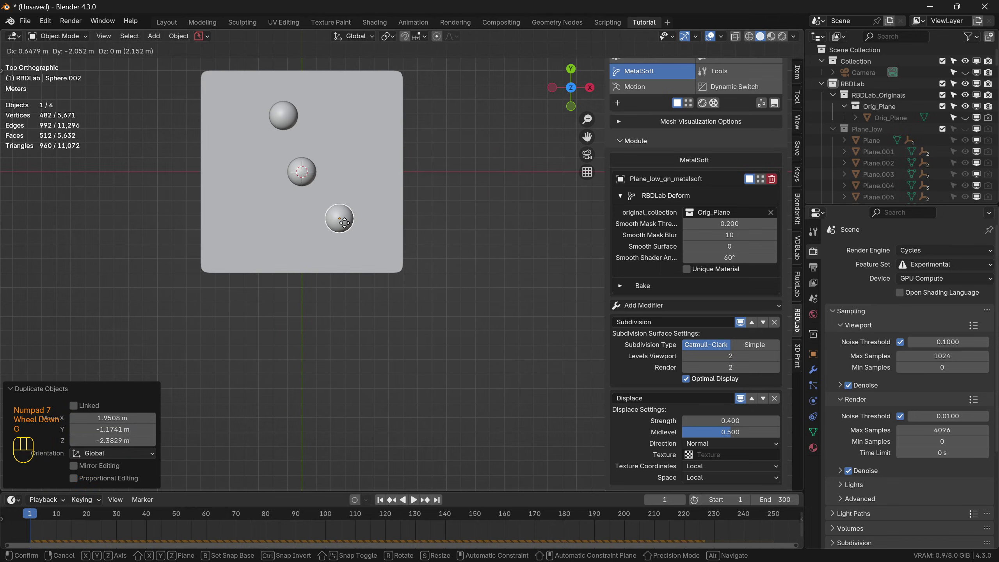
click(288, 109)
Set the third sphere's mass to 50 kg in RBDLab Motion and orbit back to a perspective view
click(650, 93)
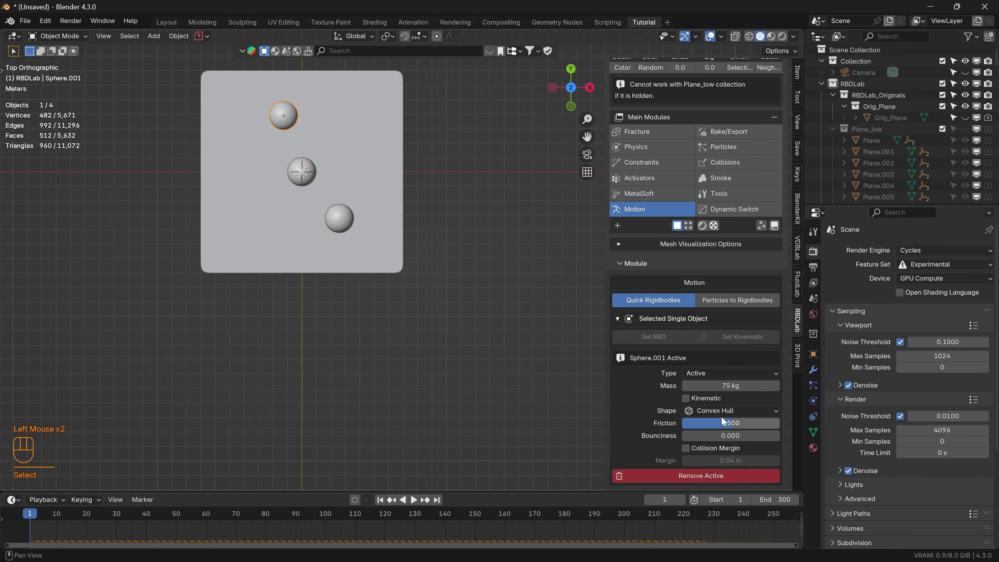
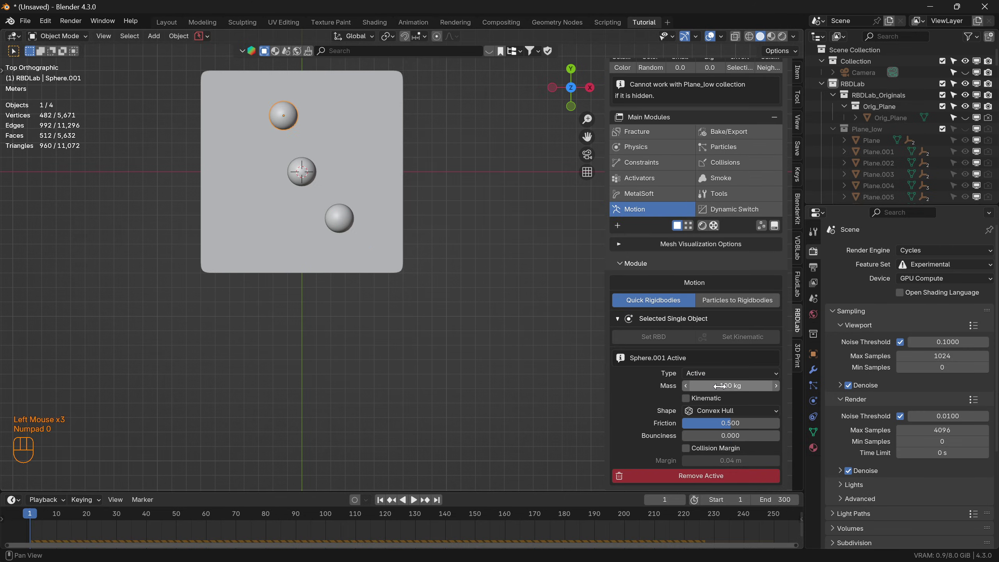
click(351, 217)
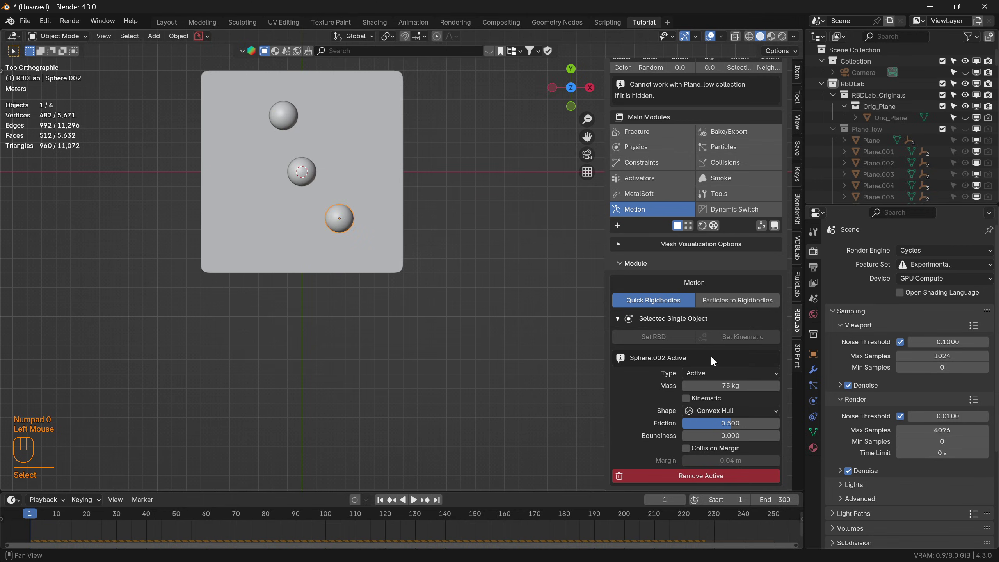
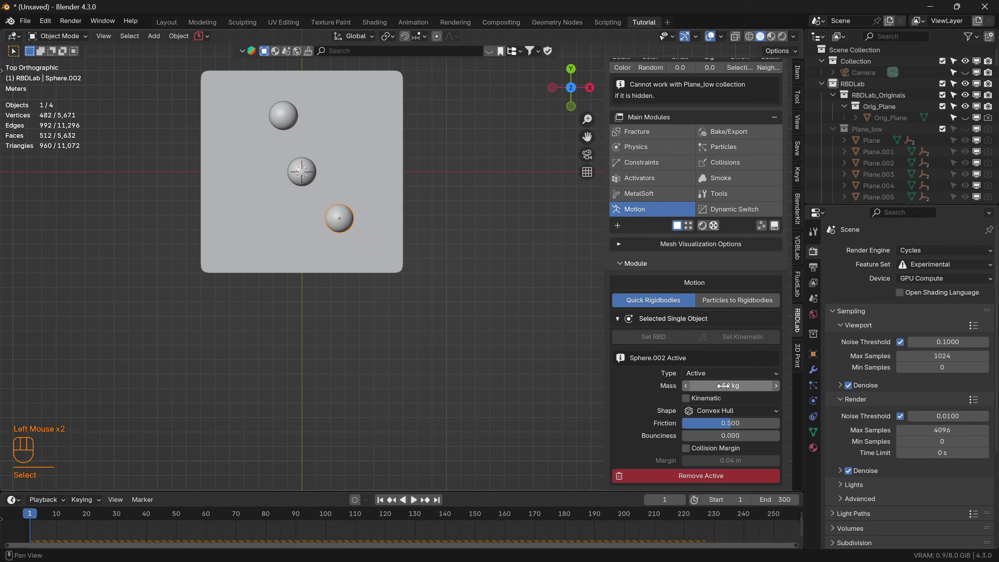
drag(379, 305, 213, 216)
drag(433, 293, 372, 265)
scroll(up, 3)
drag(366, 255, 379, 263)
scroll(down, 3)
scroll(up, 3)
scroll(up, 3)
Deselect all and play the three spheres dropping onto the sheet with overlays hidden, then rewind
click(424, 447)
key(space)
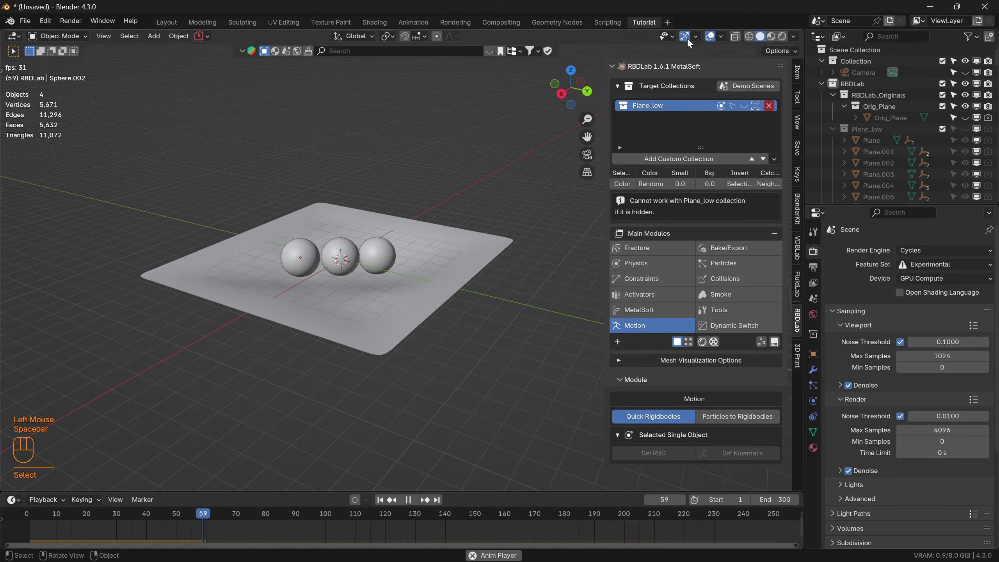
click(716, 36)
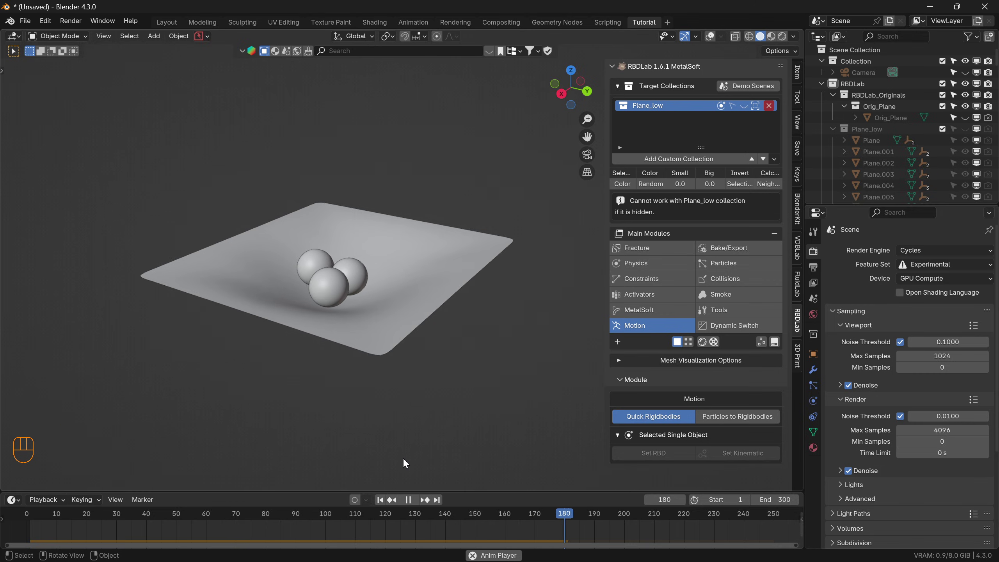
key(space)
click(382, 502)
Play the Cloth Balls demo, view its cloth as soft-body chunks and replay from the start
key(space)
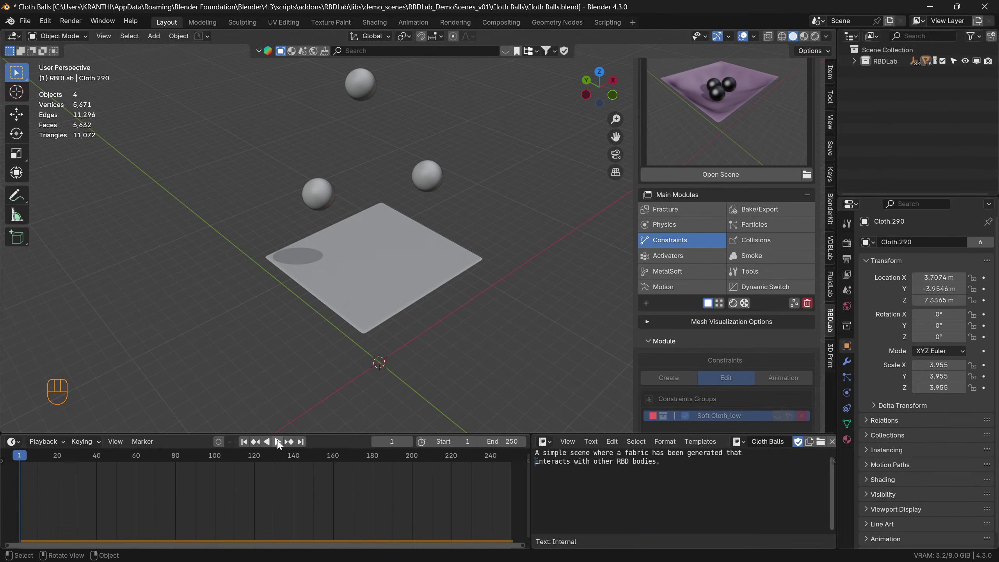
click(284, 444)
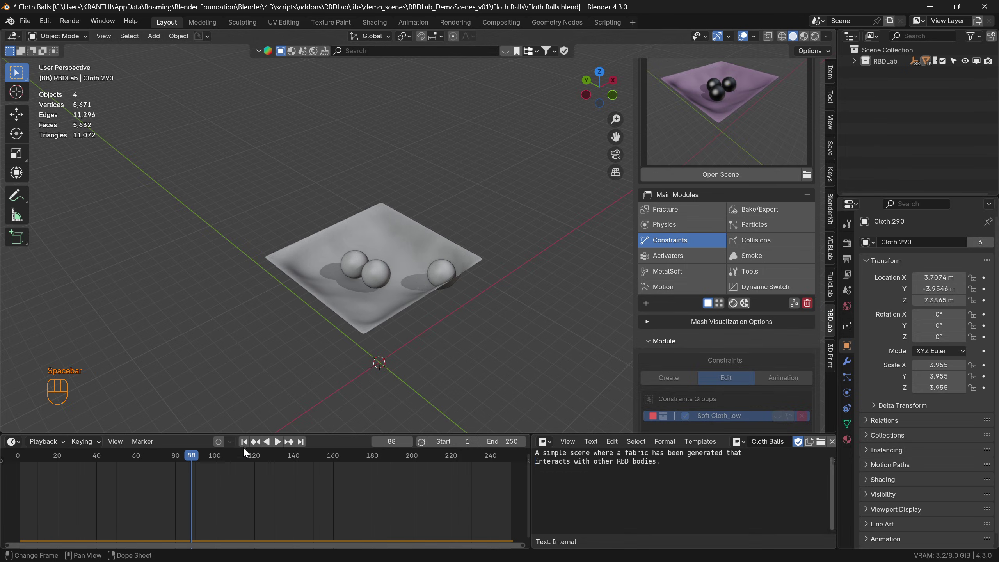
drag(249, 448, 391, 319)
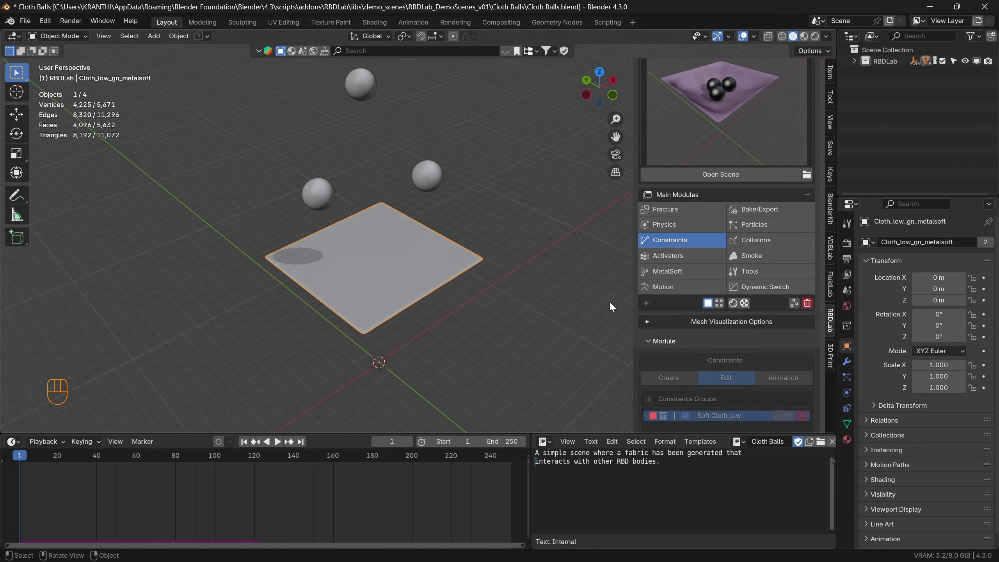
click(723, 305)
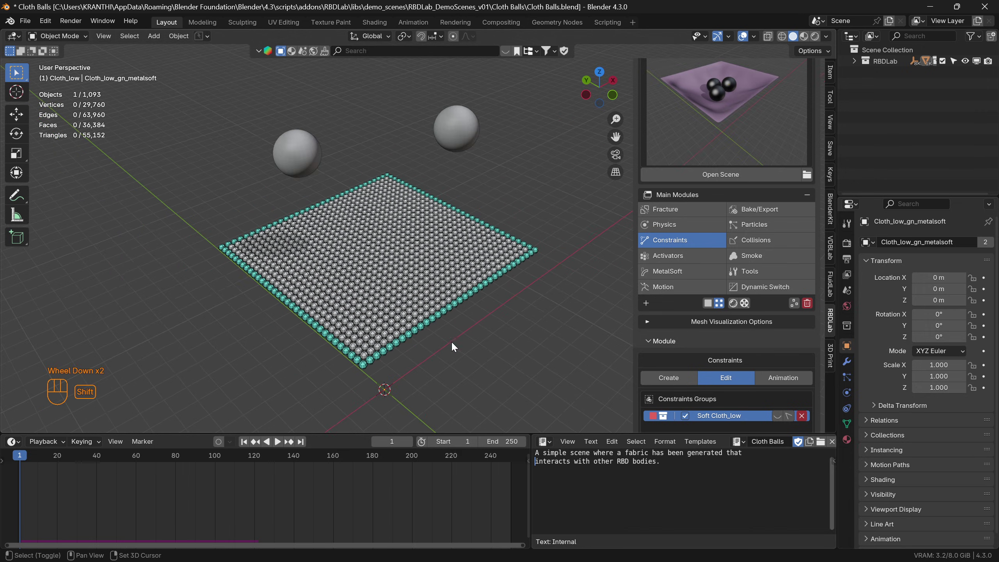
drag(458, 341, 449, 323)
click(279, 446)
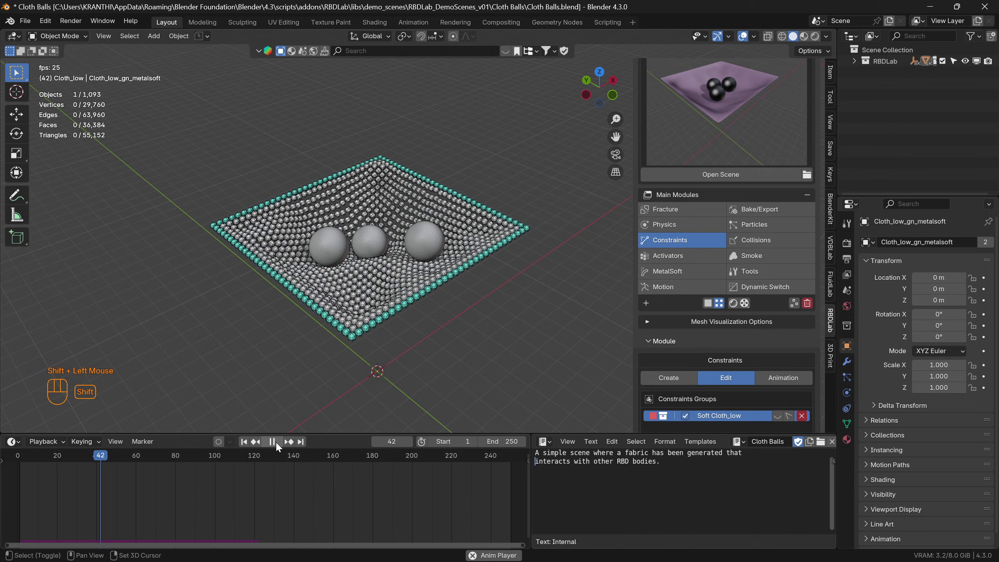
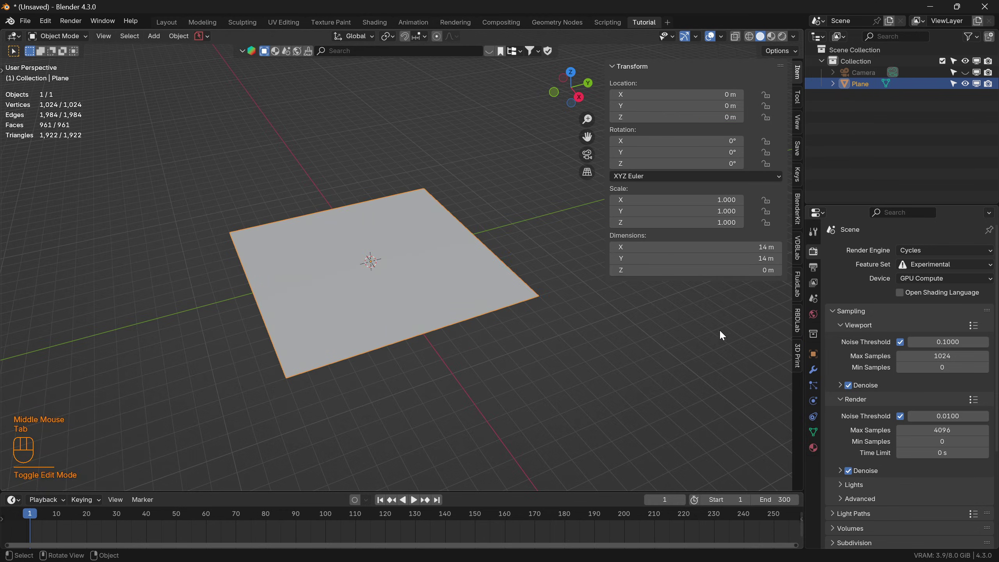
In RBDLab Fracture Prepare, set SoftBodies to Spheres placed on the plane's Points
click(800, 323)
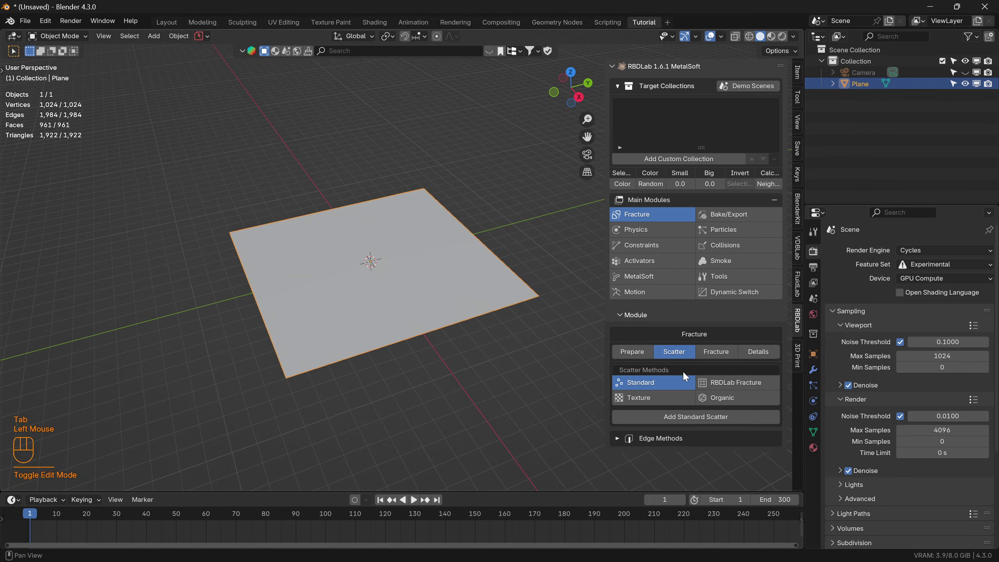
click(630, 352)
click(624, 443)
scroll(down, 3)
click(693, 475)
scroll(down, 3)
scroll(down, 3)
click(709, 367)
click(760, 378)
Apply All to convert the plane into 1,024 soft-body spheres in the Plane_low collection
scroll(down, 3)
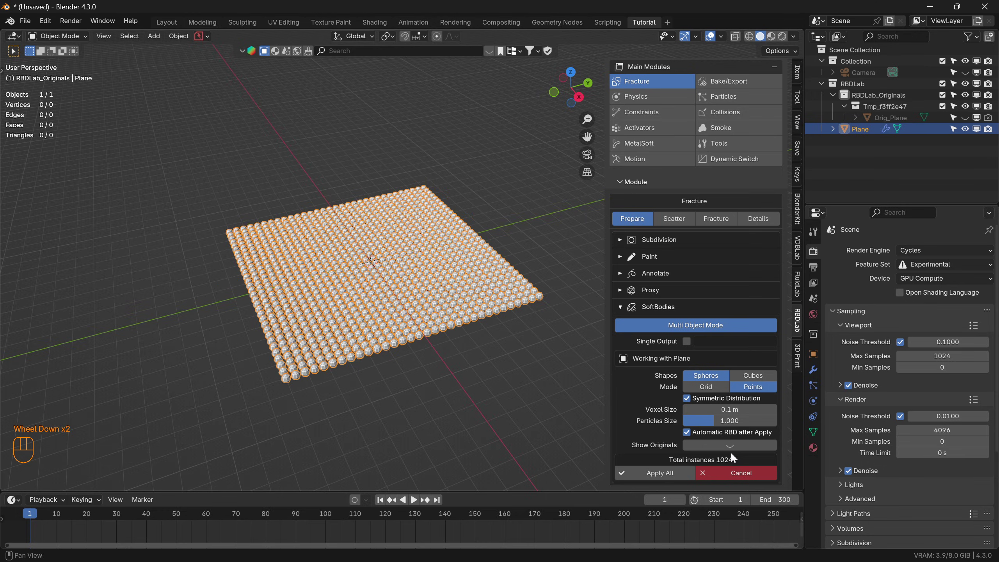
click(664, 476)
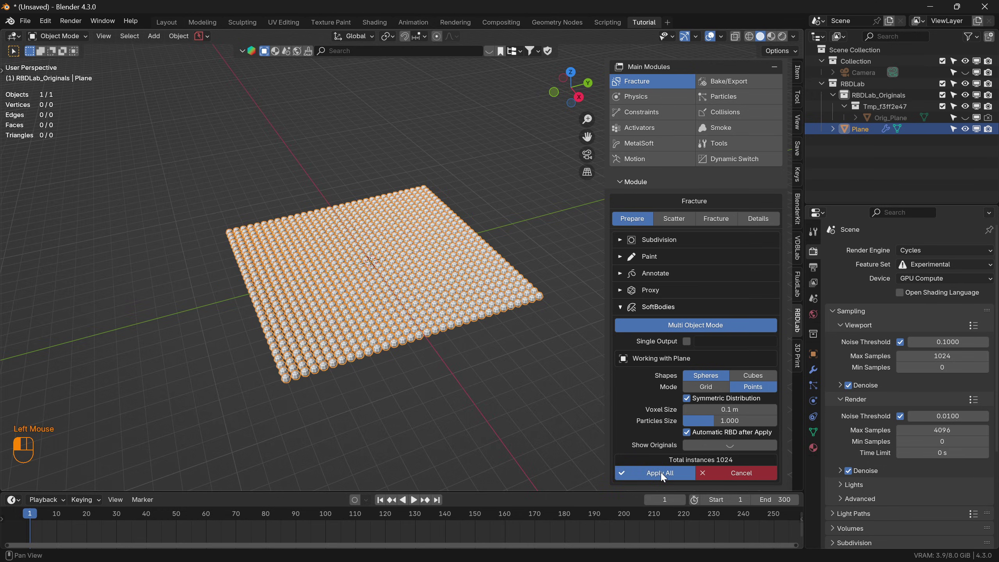
scroll(up, 3)
middle_click(402, 310)
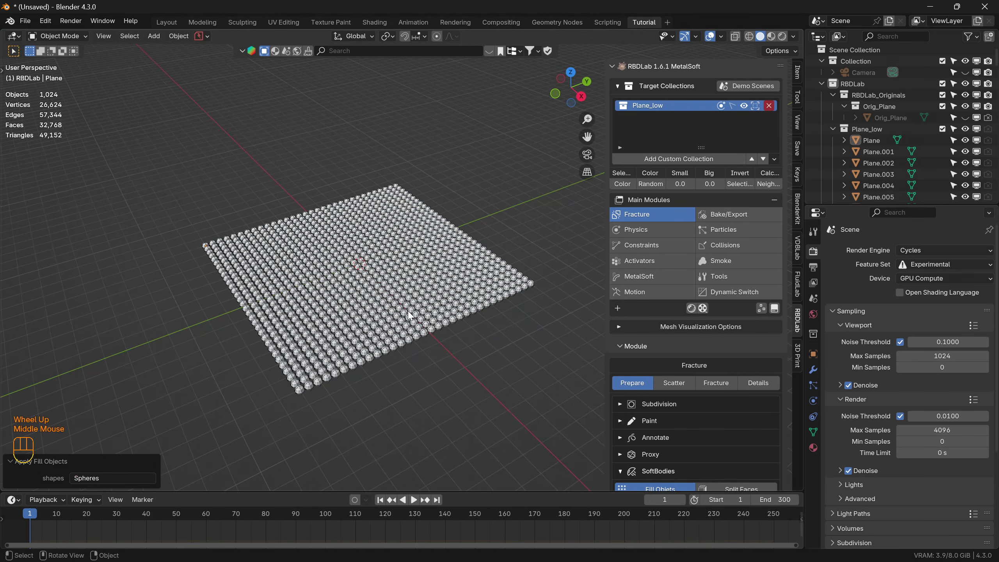
Show the RBD rigid-body settings and select only the border spheres of the grid from top view
click(649, 227)
click(688, 391)
scroll(down, 3)
key(KP_7)
click(208, 142)
drag(211, 147, 457, 402)
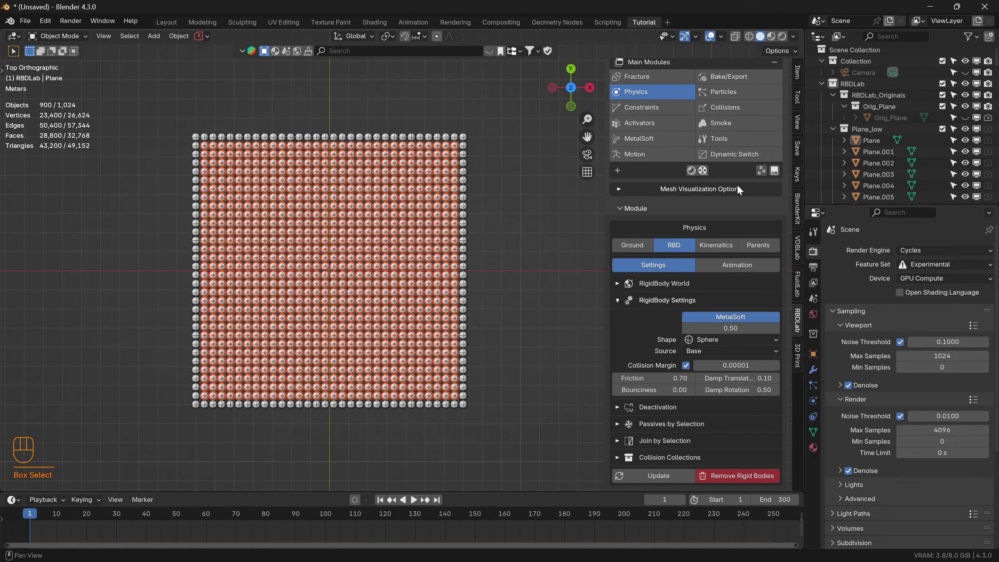
scroll(up, 3)
click(742, 187)
Make the selected border spheres passive rigid bodies
scroll(down, 3)
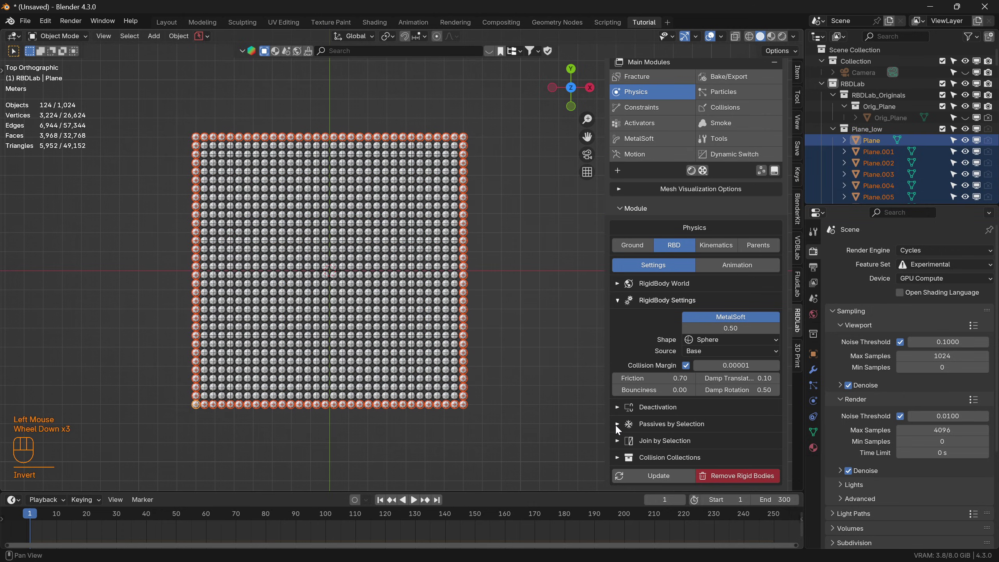
click(619, 429)
click(679, 443)
scroll(down, 3)
click(664, 480)
Enable Deactivation with Start Deactivated for the grid spheres
click(619, 389)
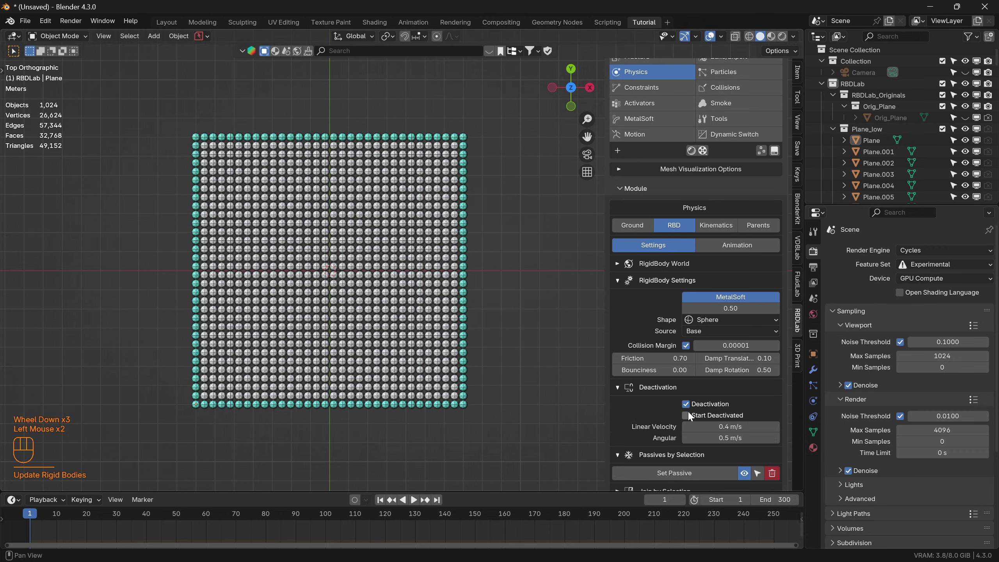
click(690, 419)
scroll(down, 3)
click(665, 481)
drag(393, 401, 381, 329)
drag(421, 400, 387, 302)
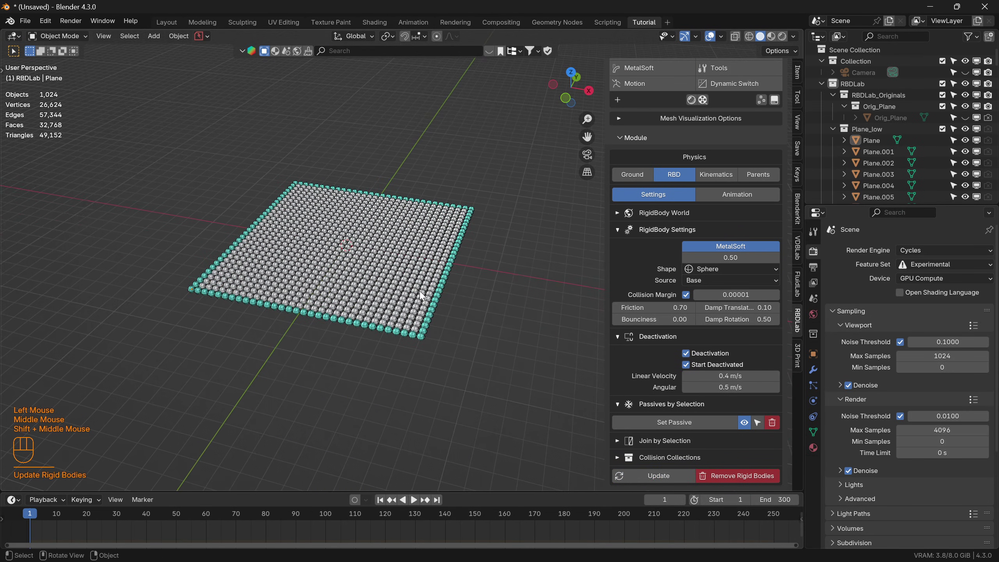
scroll(up, 3)
Create a soft constraint group for Plane_low from Collections, giving 3,968 constraints
click(657, 183)
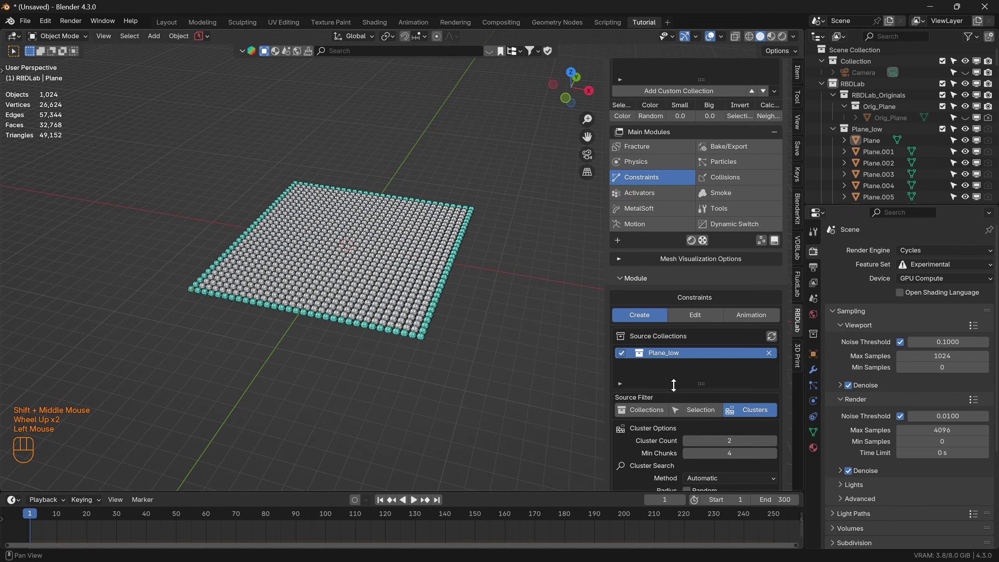
click(648, 413)
scroll(down, 3)
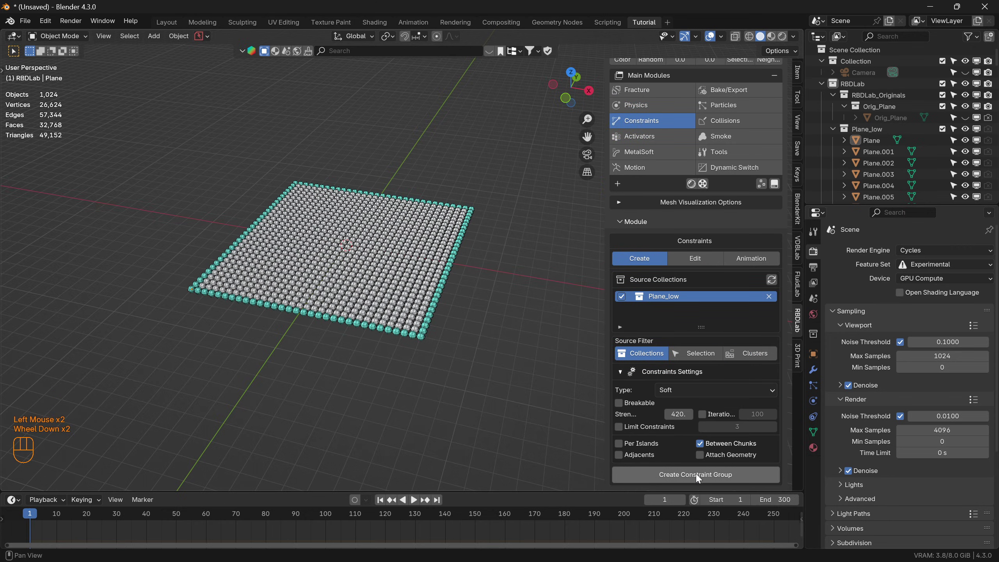
click(701, 480)
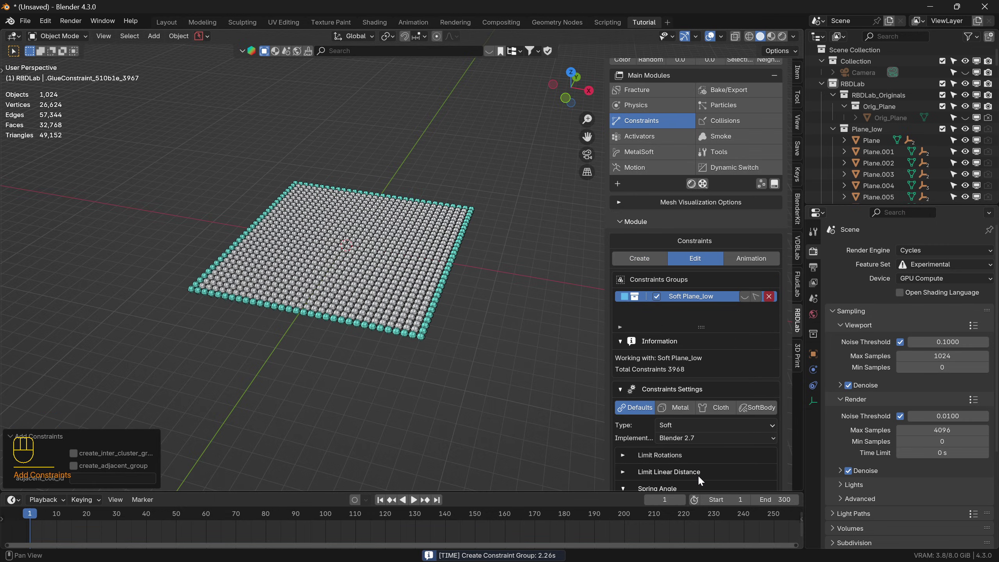
Apply the Cloth constraint preset with collisions disabled and update the group
click(724, 408)
scroll(down, 3)
click(707, 424)
click(710, 484)
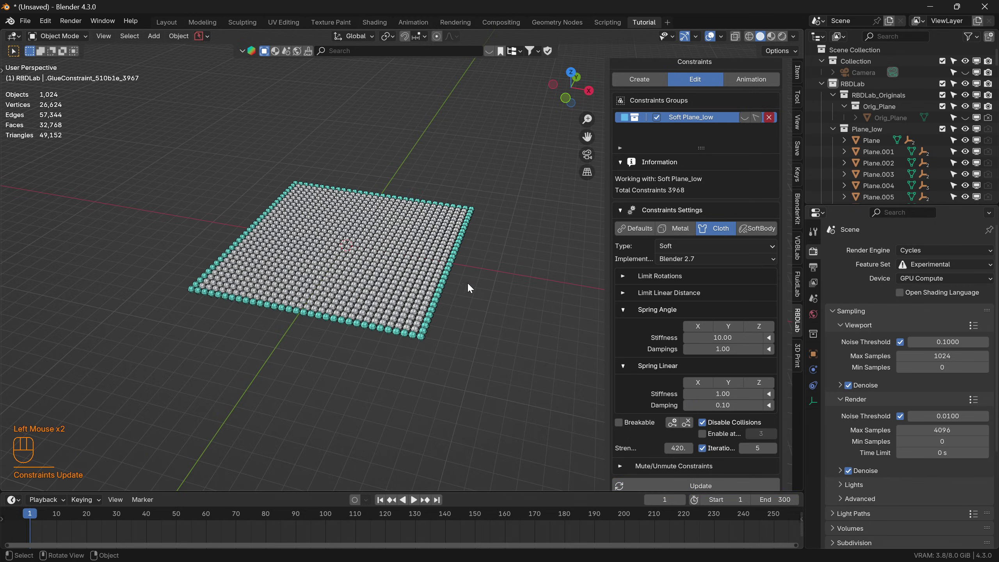
Add a UV Sphere and raise it along Z well above the grid
key(shift+a)
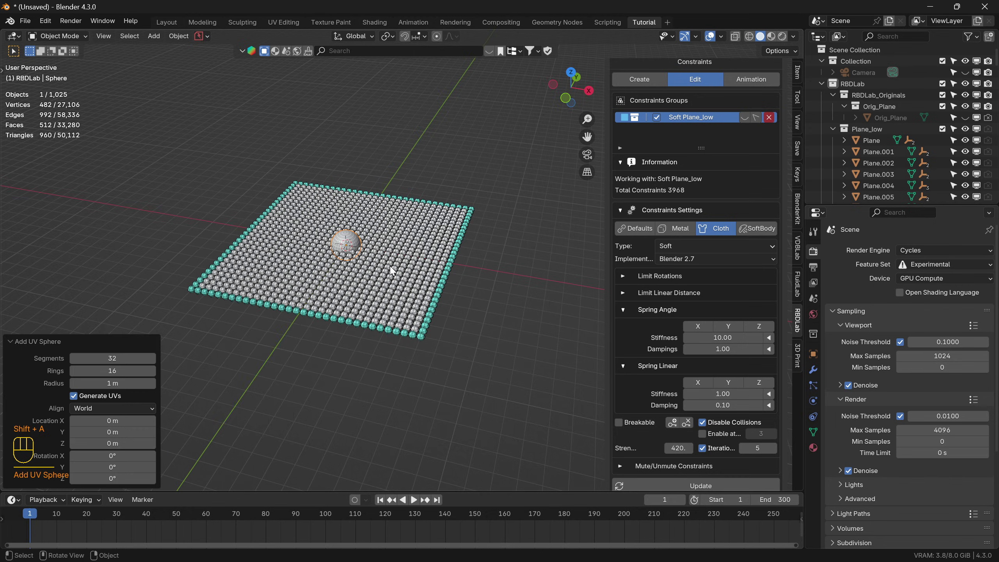
key(g)
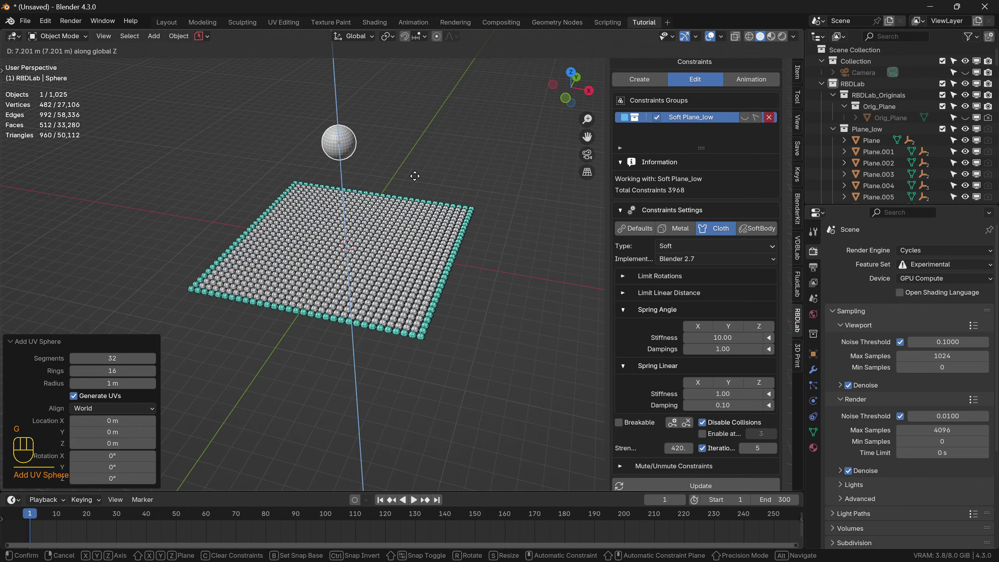
drag(399, 192, 388, 172)
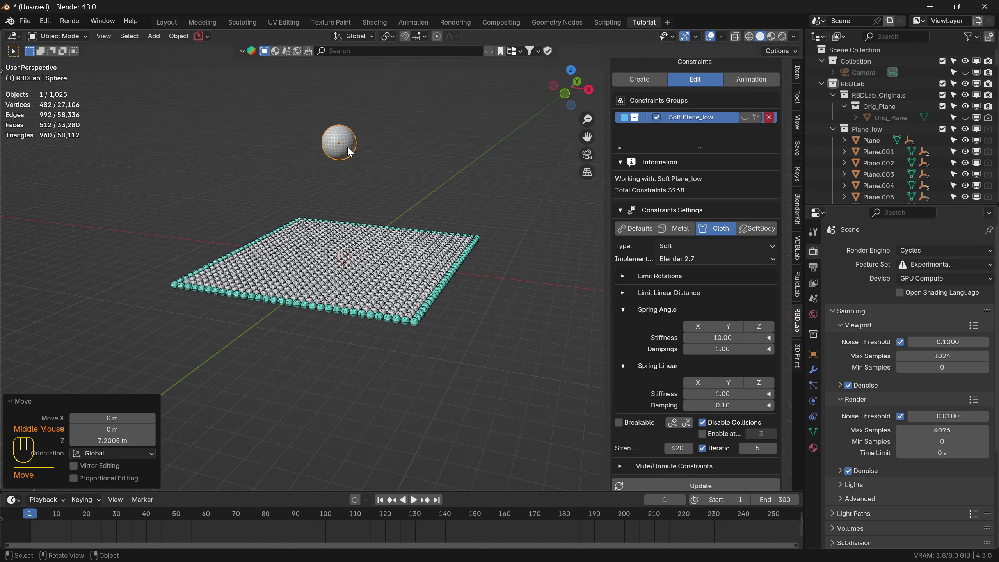
right_click(337, 146)
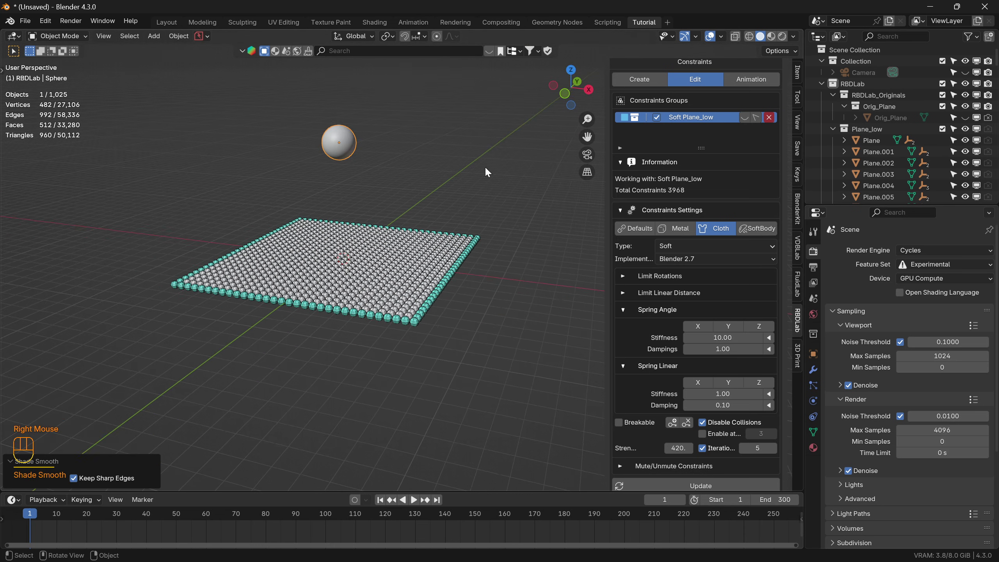
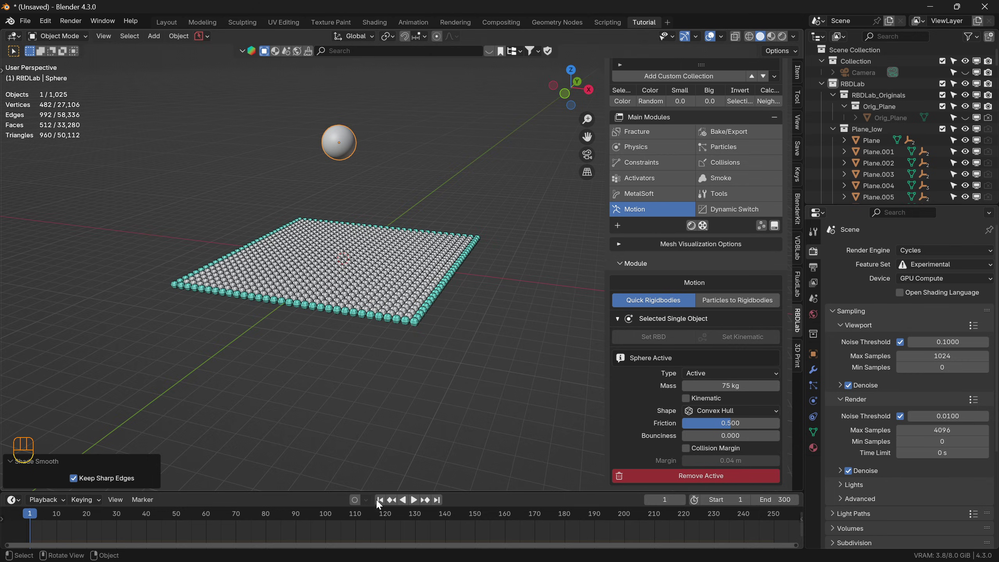
Test-drop the 75 kg active sphere onto the grid by playing the simulation, then rewind
click(422, 505)
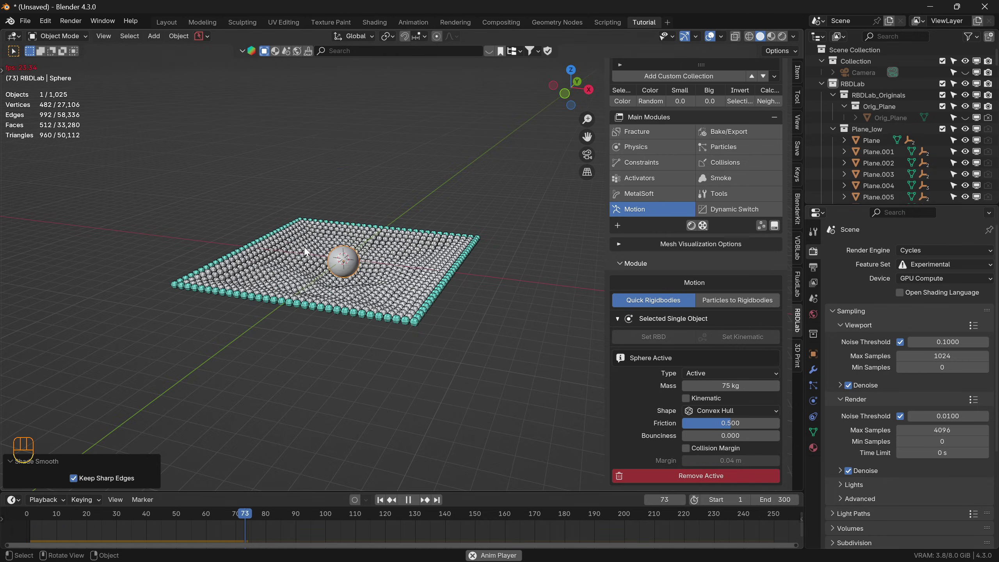
drag(334, 297, 321, 312)
scroll(up, 3)
scroll(down, 3)
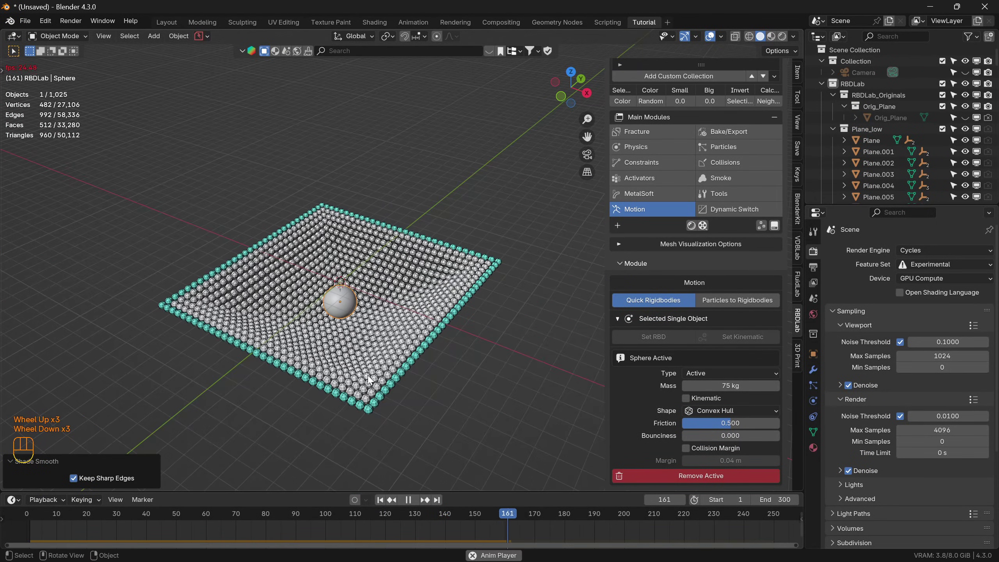
key(space)
click(384, 505)
key(space)
key(space)
Create a MetalSoft deform surface for Plane_low
click(384, 505)
click(650, 195)
Assign Orig_Plane as original collection, hide Plane_low and overlays to reveal the smooth sheet
drag(706, 388, 725, 409)
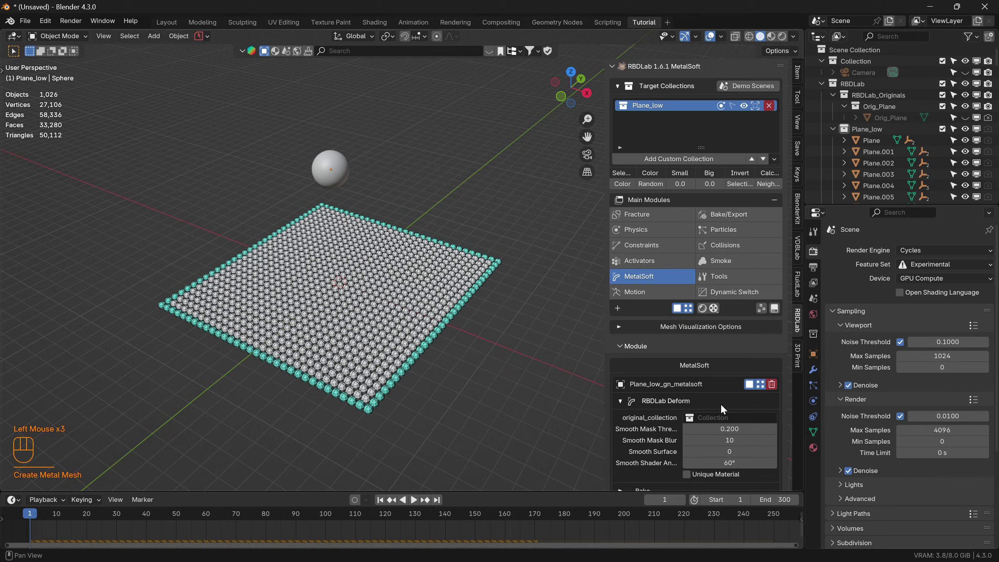
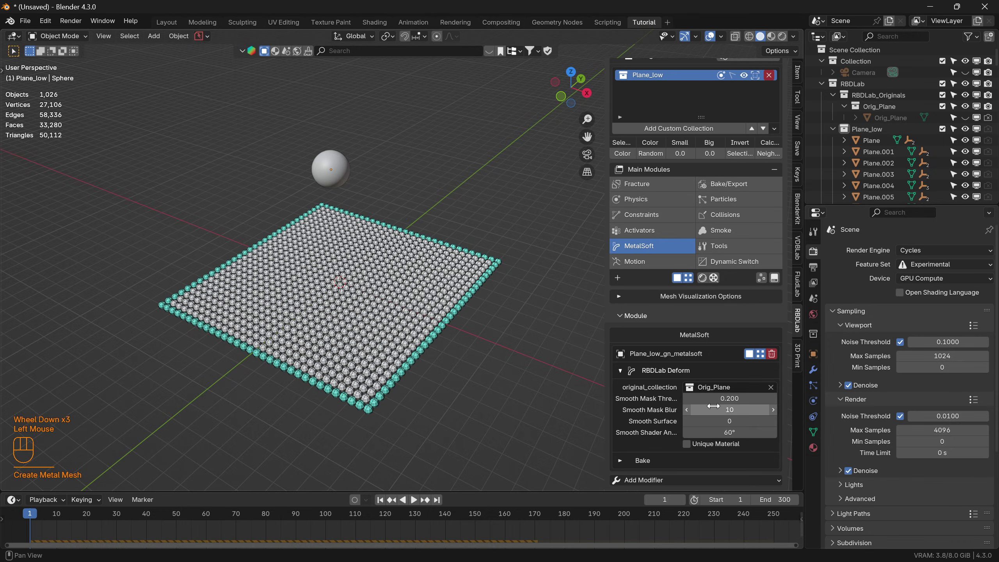
scroll(down, 3)
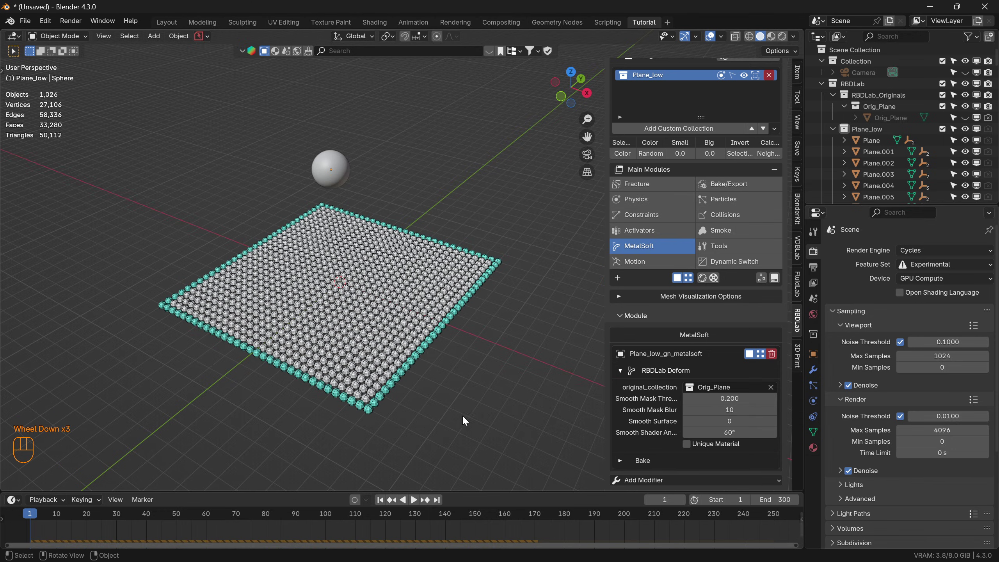
click(677, 280)
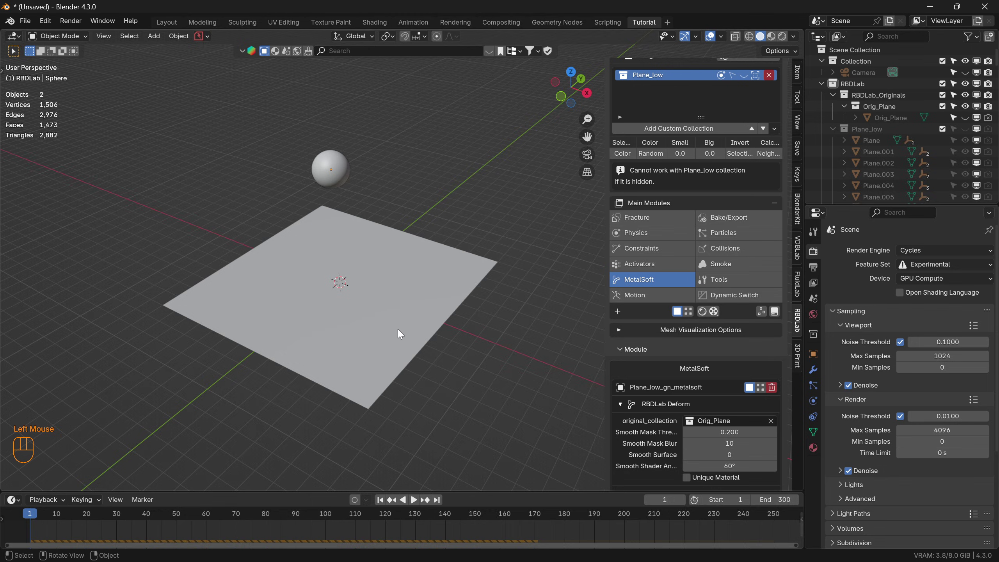
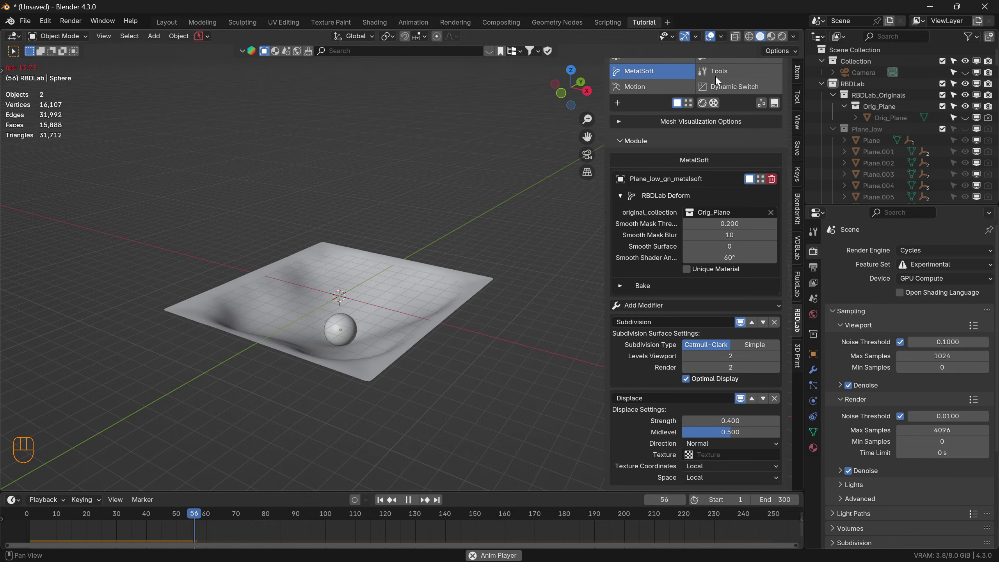
click(713, 39)
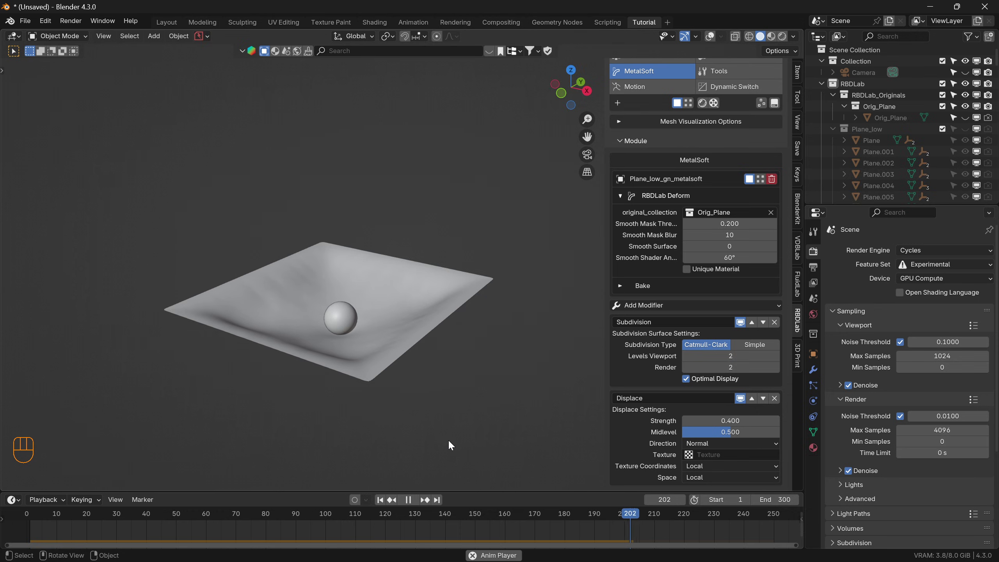
Play the sheet with level-2 Subdivision and 0.4 Displace, then save as tutorial_complete_hi_res
key(space)
click(386, 503)
key(space)
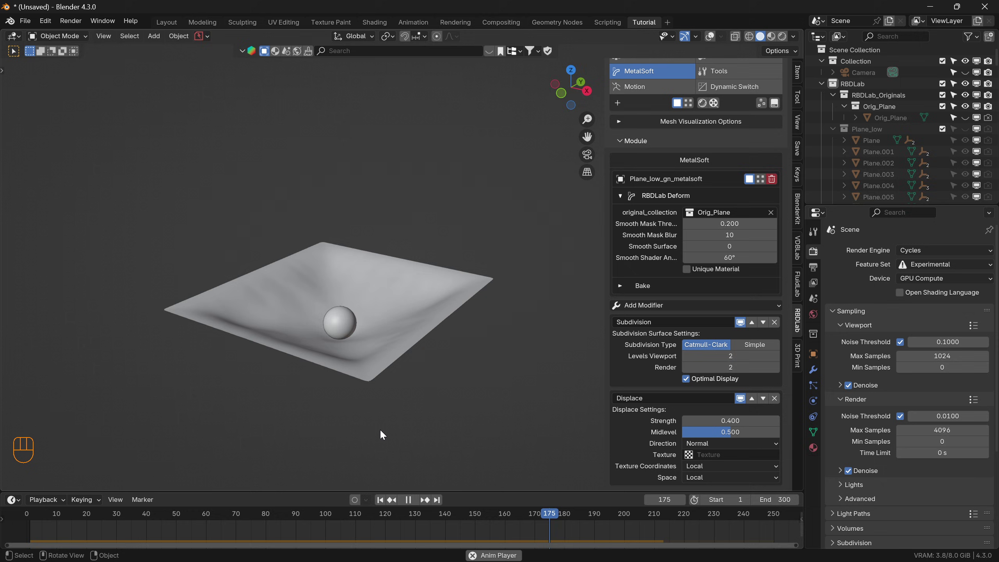
key(space)
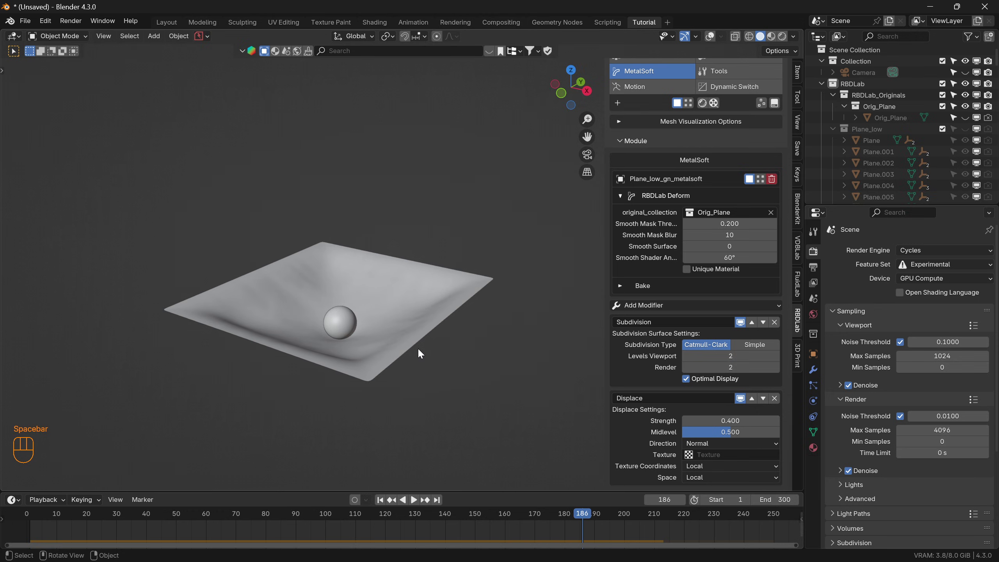
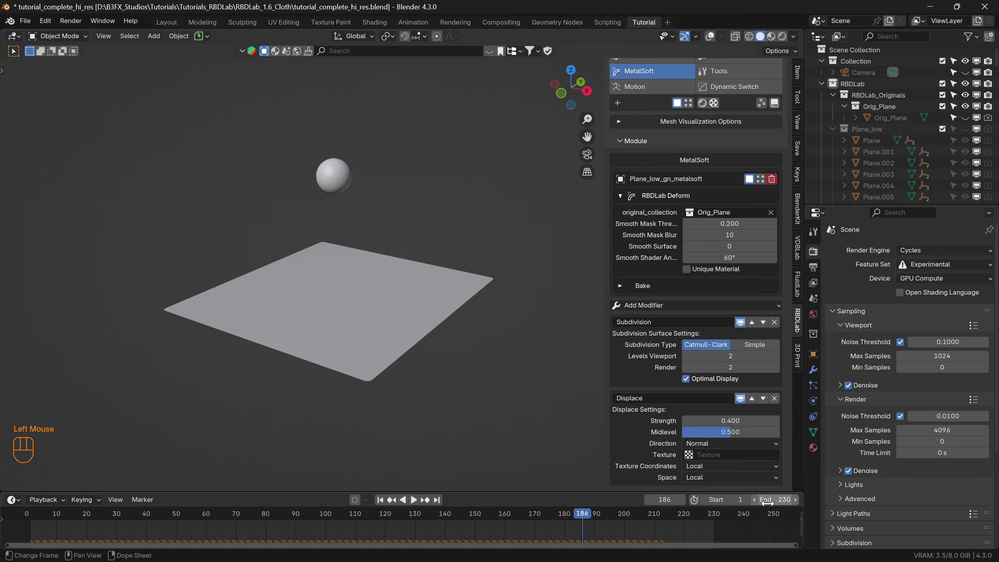
Play the cloth simulation to watch the sphere drop, then stop and rewind
click(384, 503)
click(417, 500)
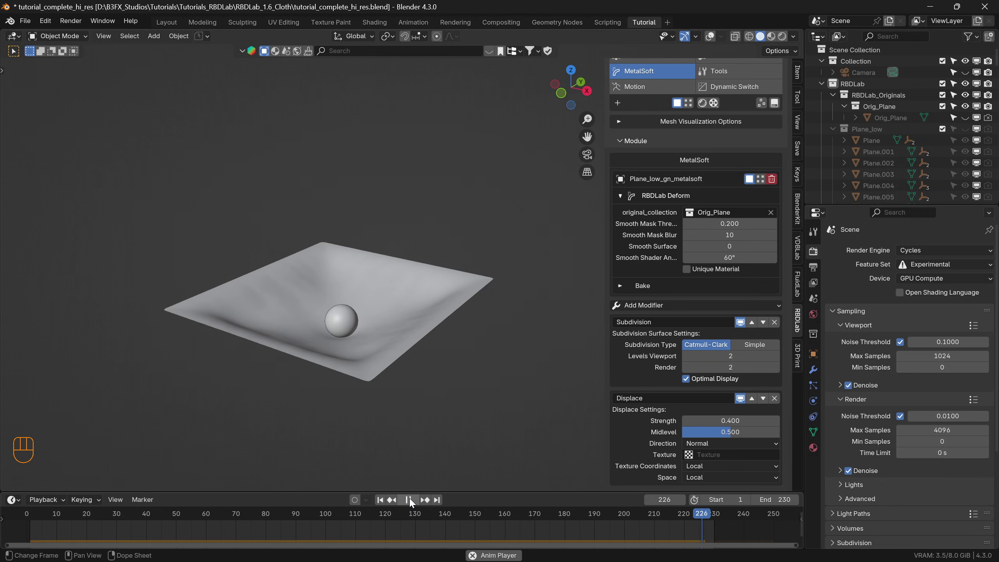
click(414, 502)
click(383, 502)
Set the timeline End frame to 230 and replay the simulation from the start
scroll(up, 3)
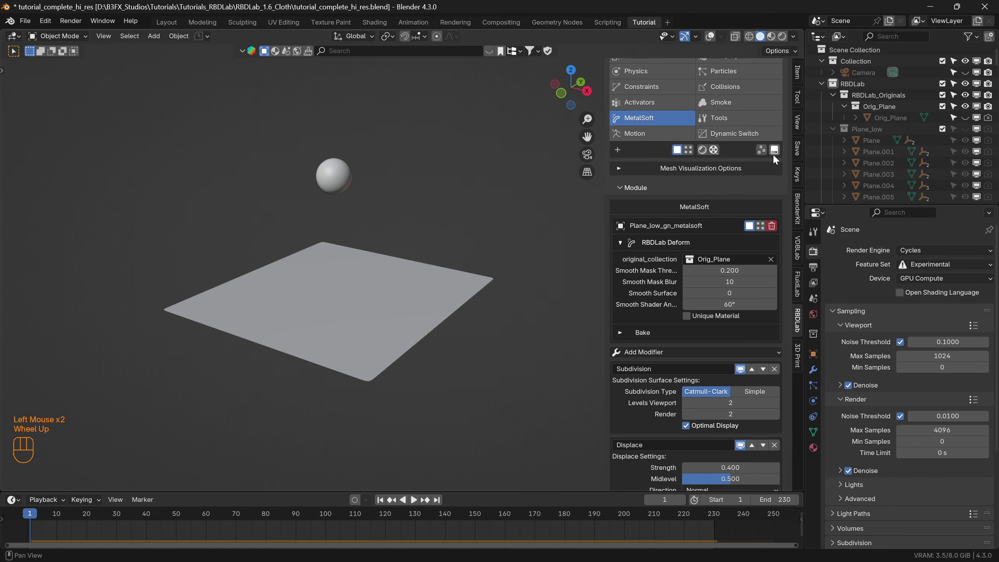
click(777, 153)
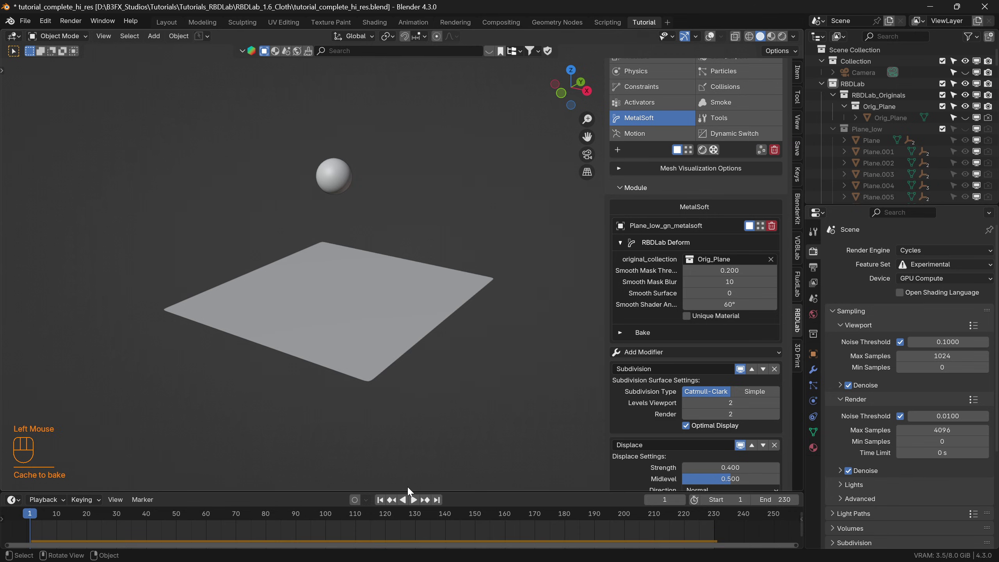
click(416, 503)
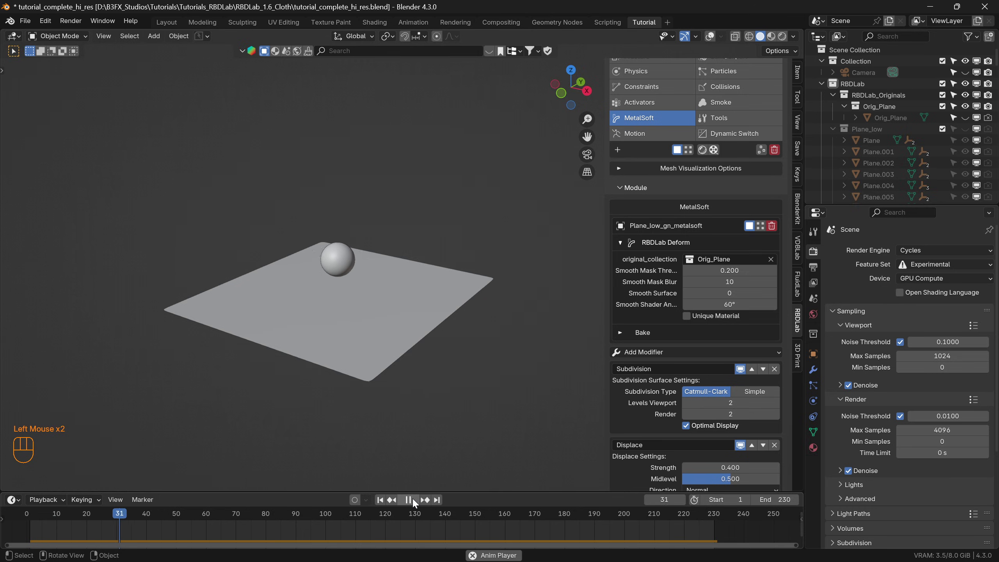